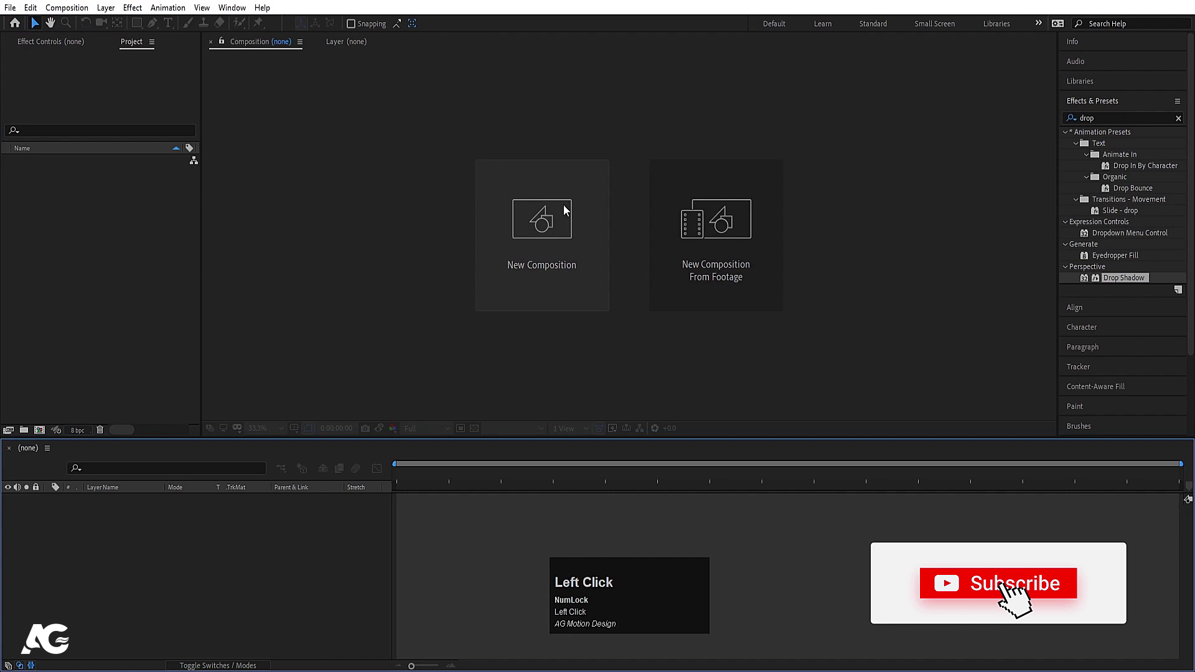
# Step: Name the new composition 'Main Animation' at 1920×1080, 30 fps, 30 s, white background, and create it
pyautogui.write('ain')
pyautogui.press('space')
pyautogui.write('nimation')
pyautogui.click(505, 249)
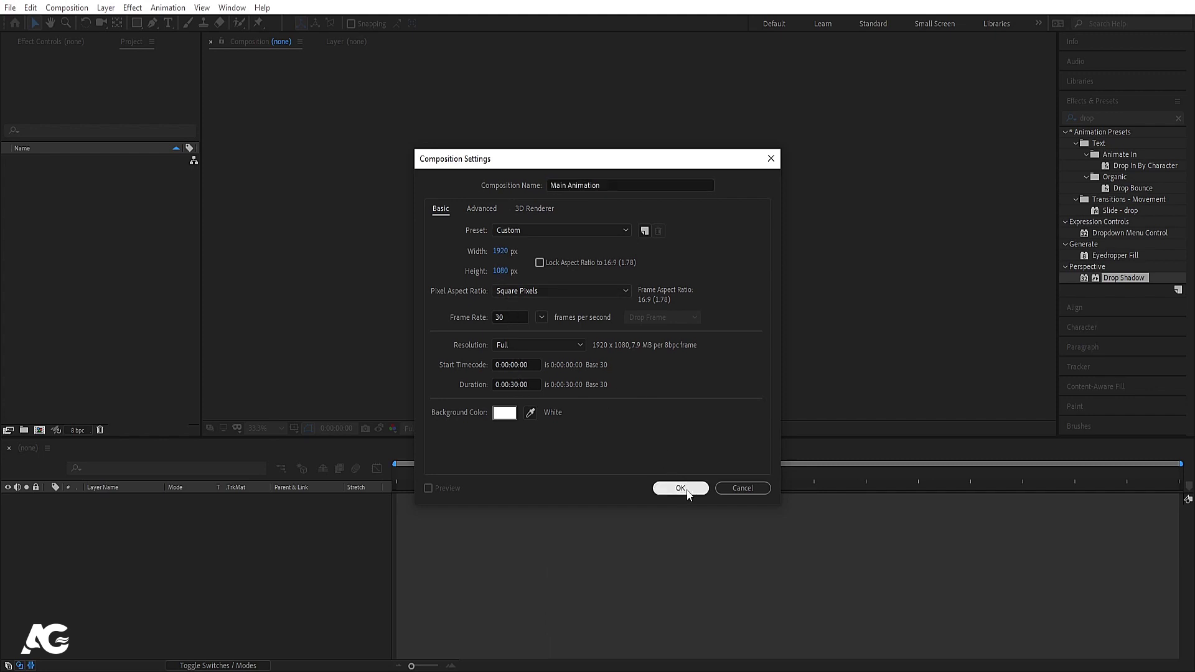
pyautogui.click(692, 495)
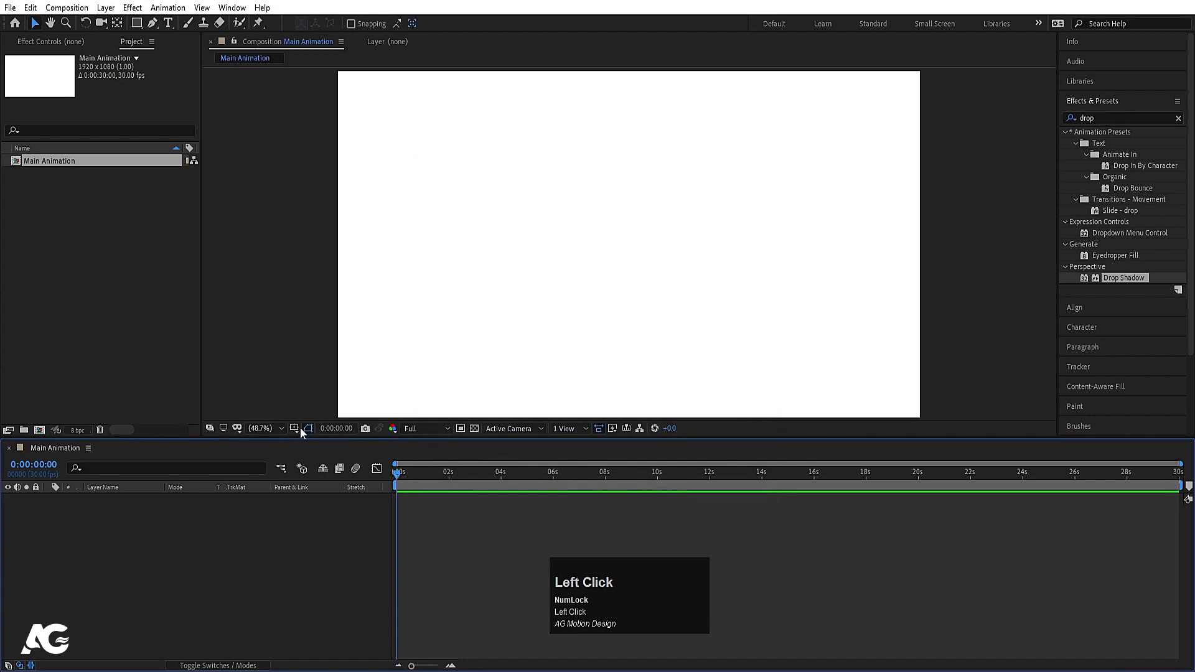
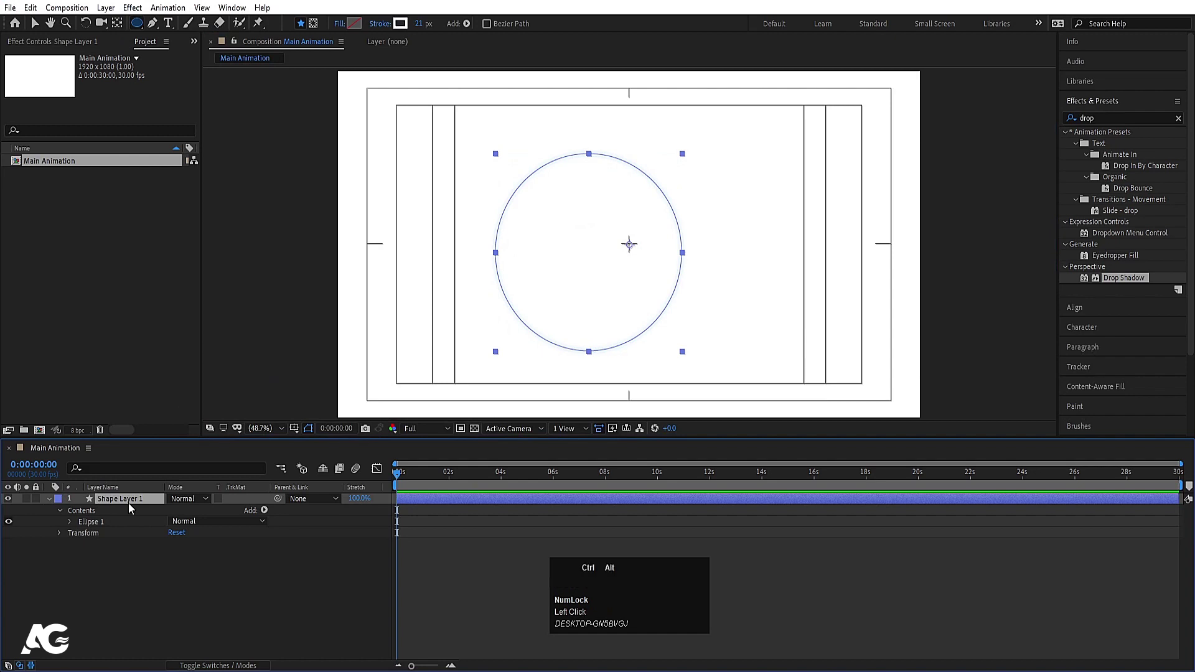
# Step: Centre the circle's anchor point, thicken its stroke to 620 px and duplicate the layer
pyautogui.press('ctrl+alt+Home')
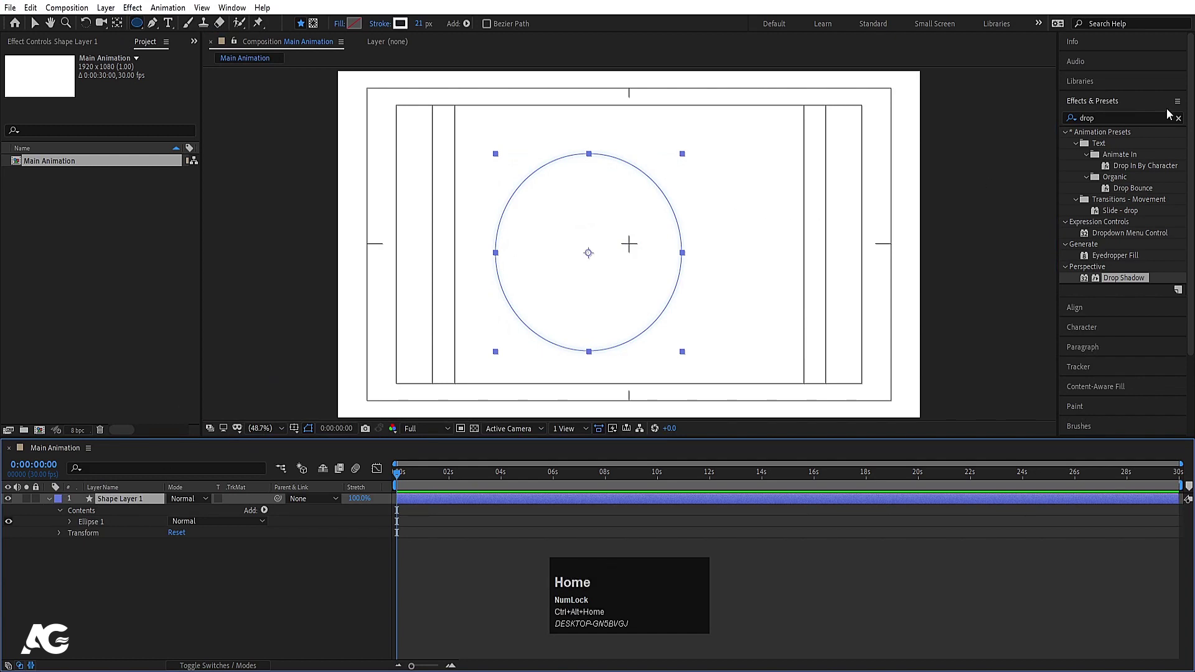
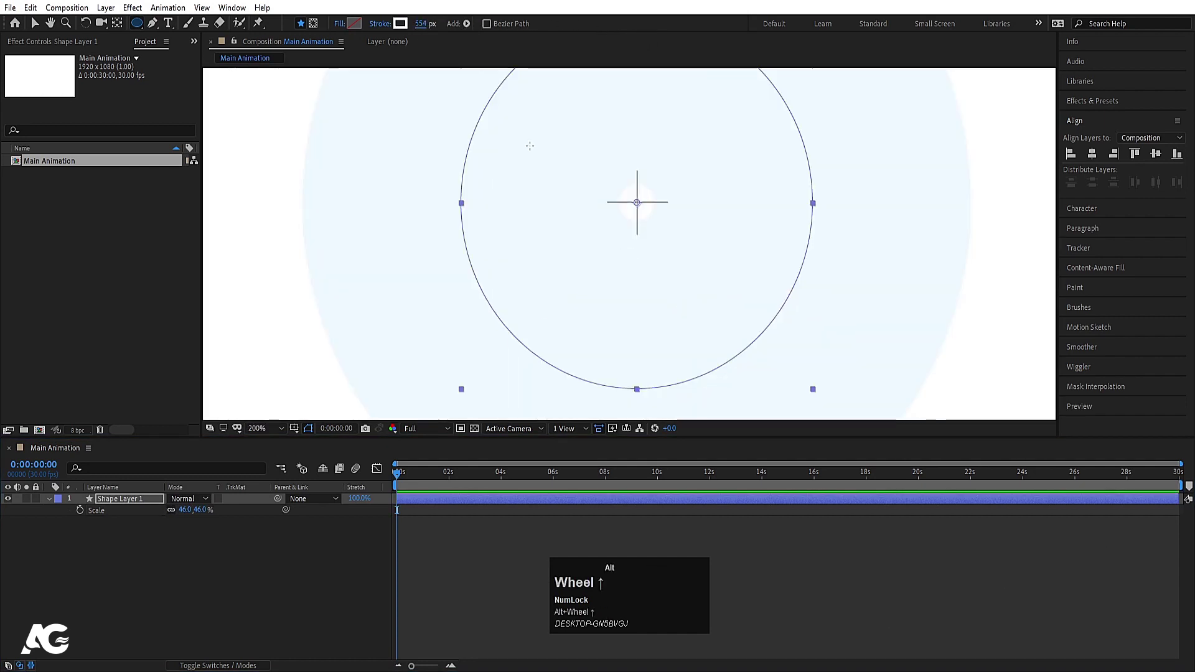
pyautogui.moveTo(423, 23); pyautogui.dragTo(161, 592)
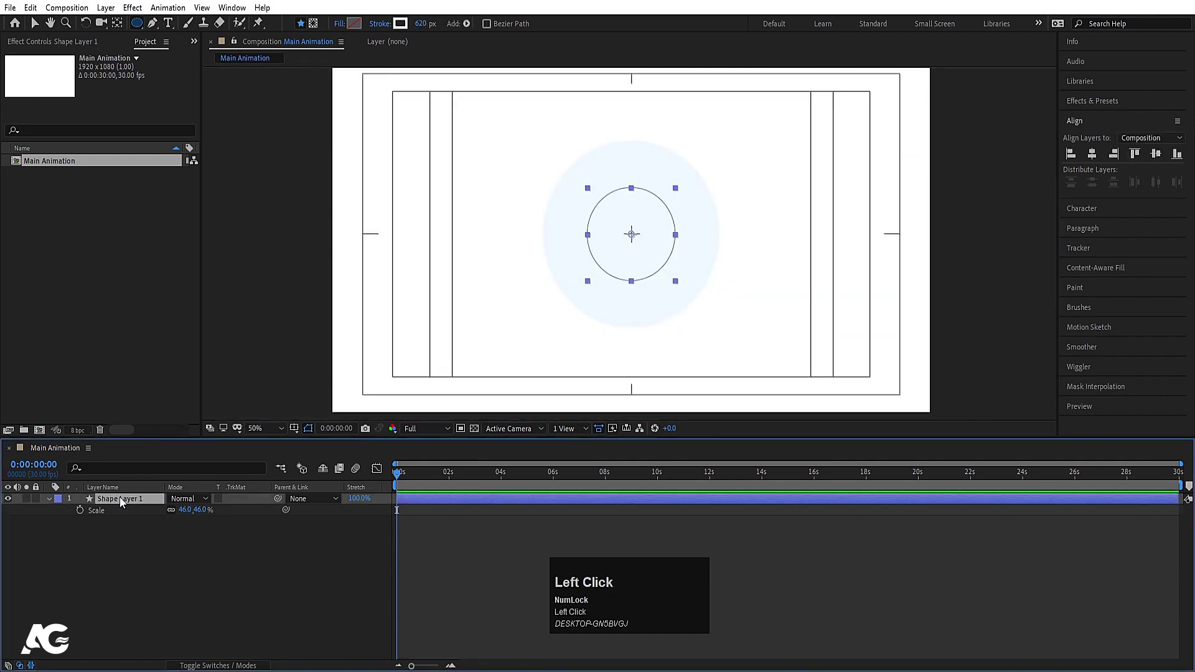
pyautogui.press('ctrl+d')
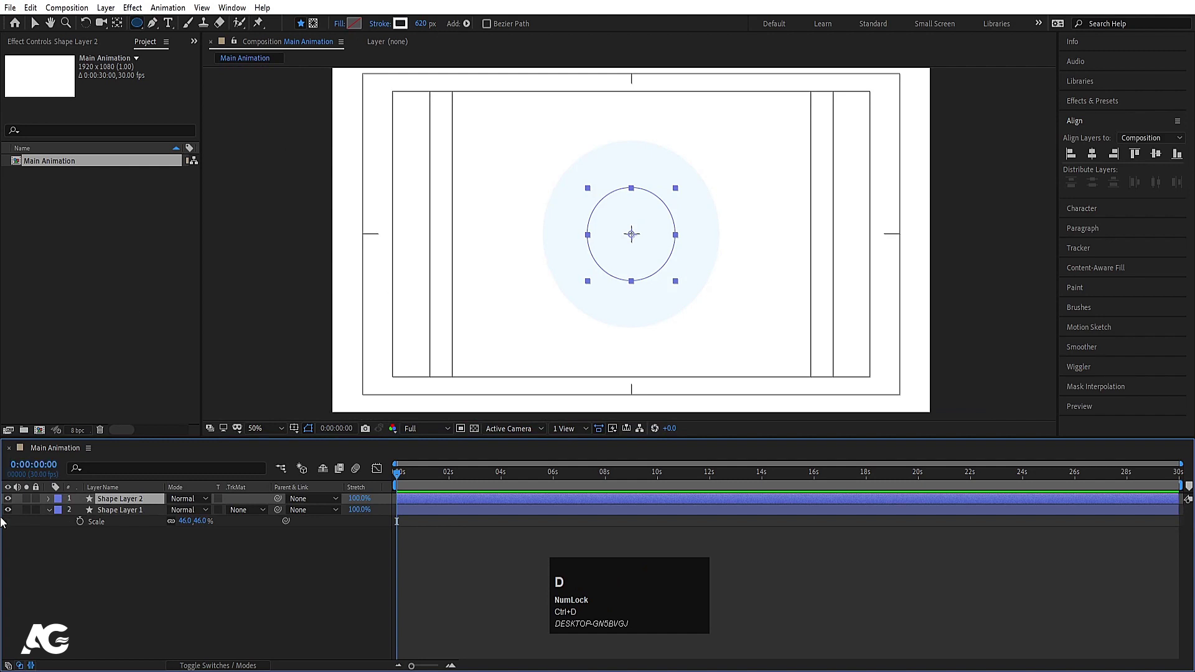
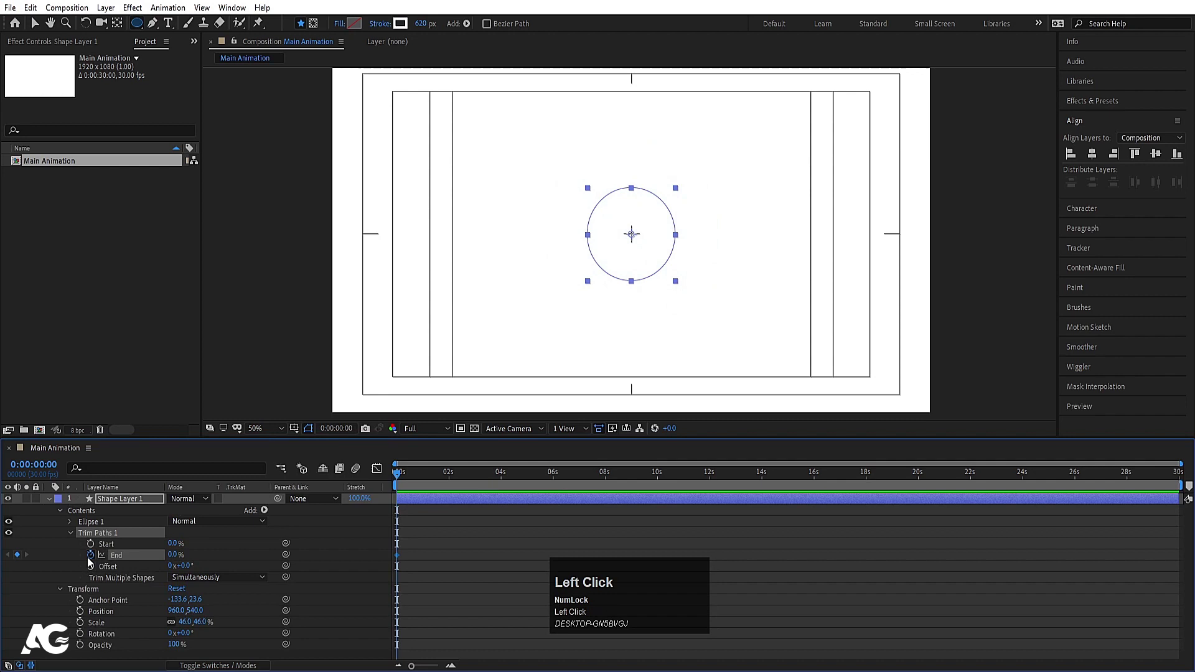
# Step: Keyframe Trim Paths End from 0 to 100% over two seconds and preview the ring sweeping on
pyautogui.press('u')
pyautogui.write('u=')
pyautogui.click(507, 476)
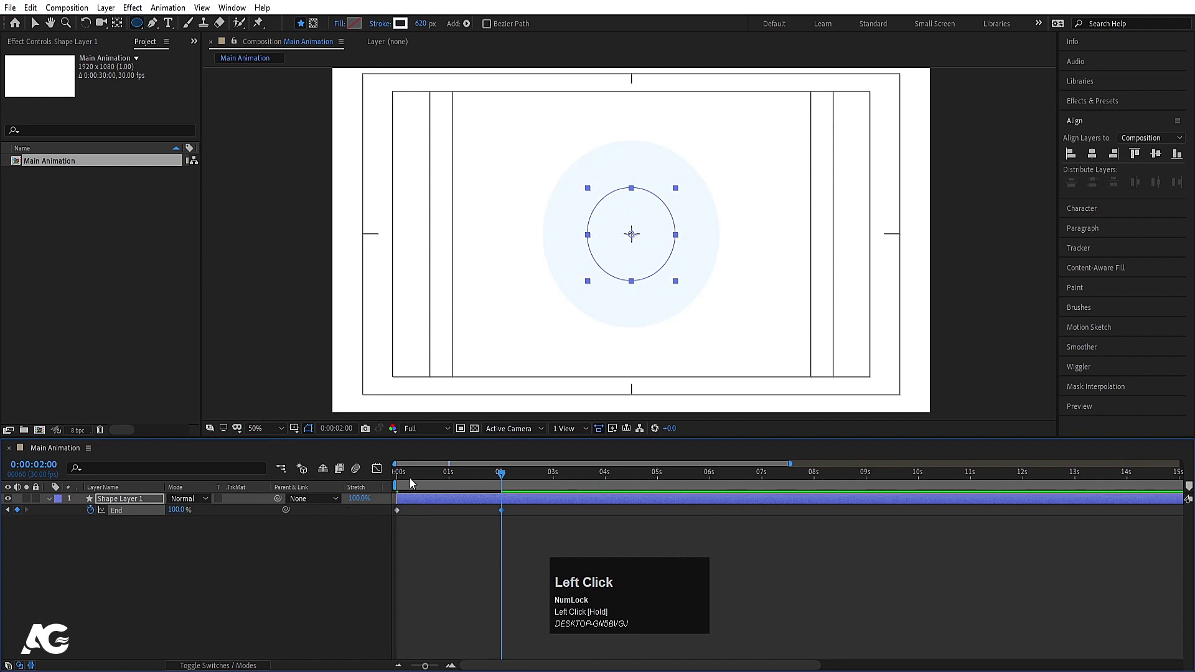
pyautogui.press('space')
pyautogui.click(431, 477)
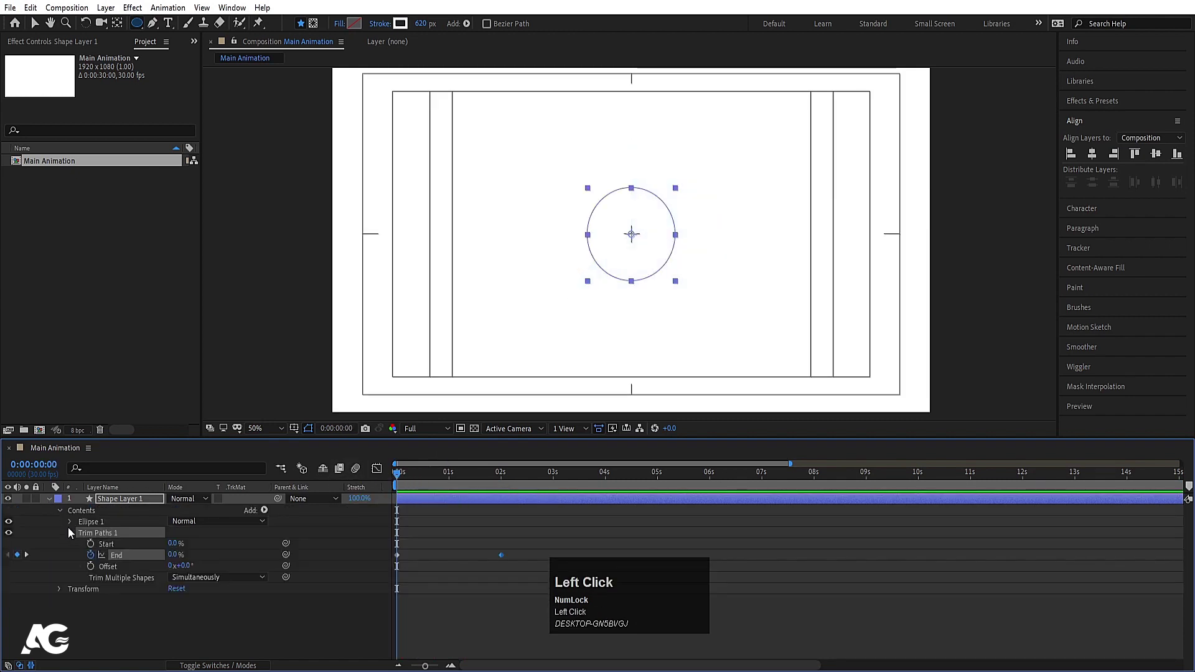
pyautogui.press('space')
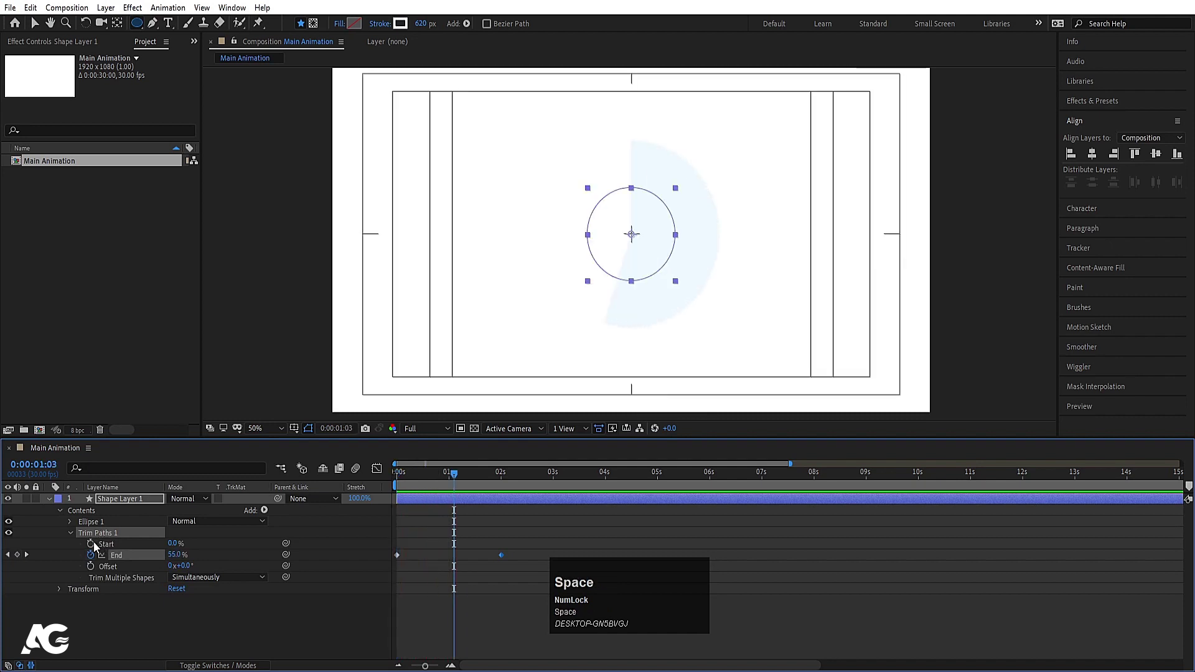
# Step: Easy Ease the Start and End keyframes and shape their speed curve in the Graph Editor
pyautogui.moveTo(96, 548); pyautogui.dragTo(572, 558)
pyautogui.press('F9')
pyautogui.click(752, 577)
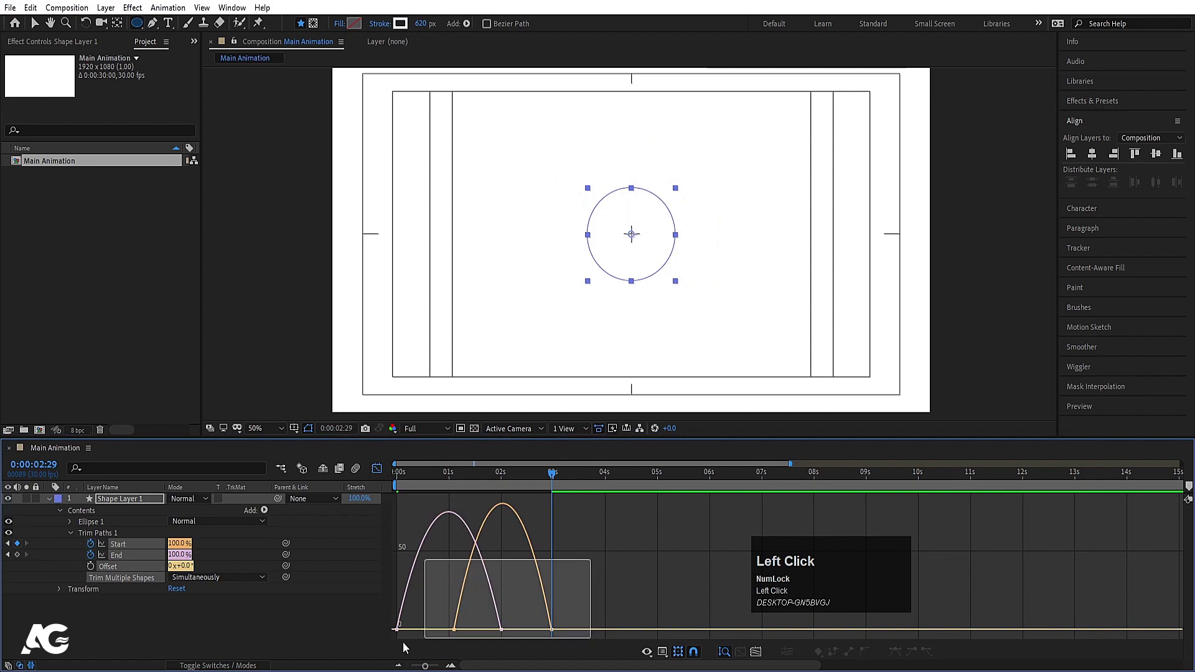
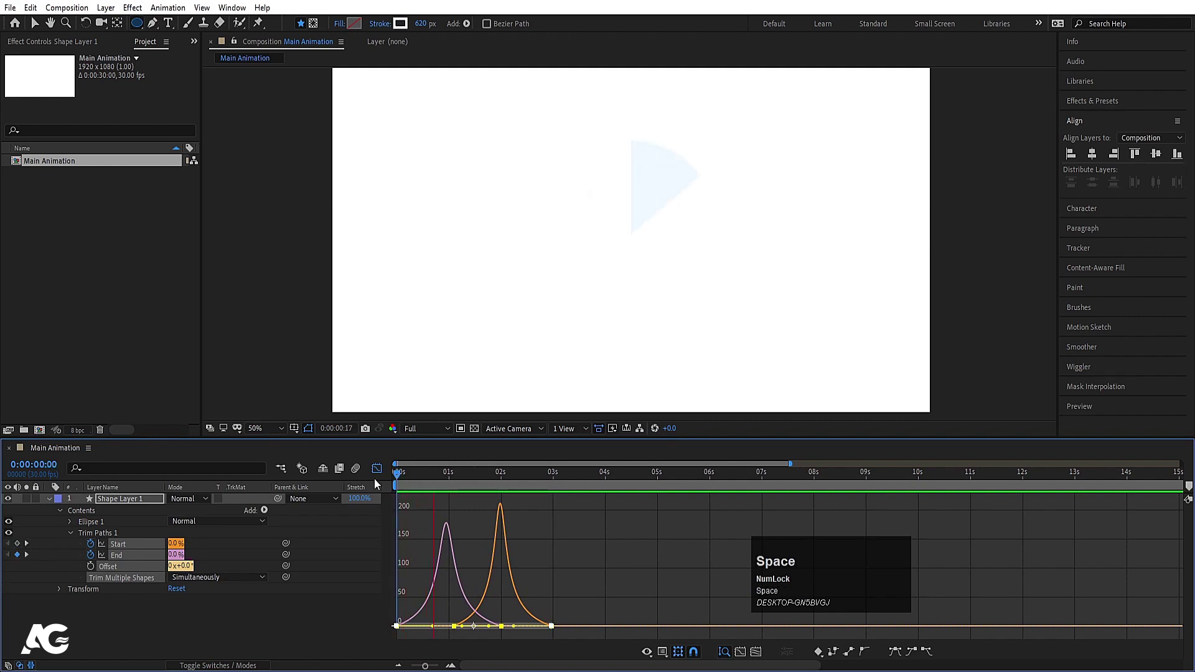
pyautogui.press('space')
pyautogui.moveTo(384, 475); pyautogui.dragTo(75, 530)
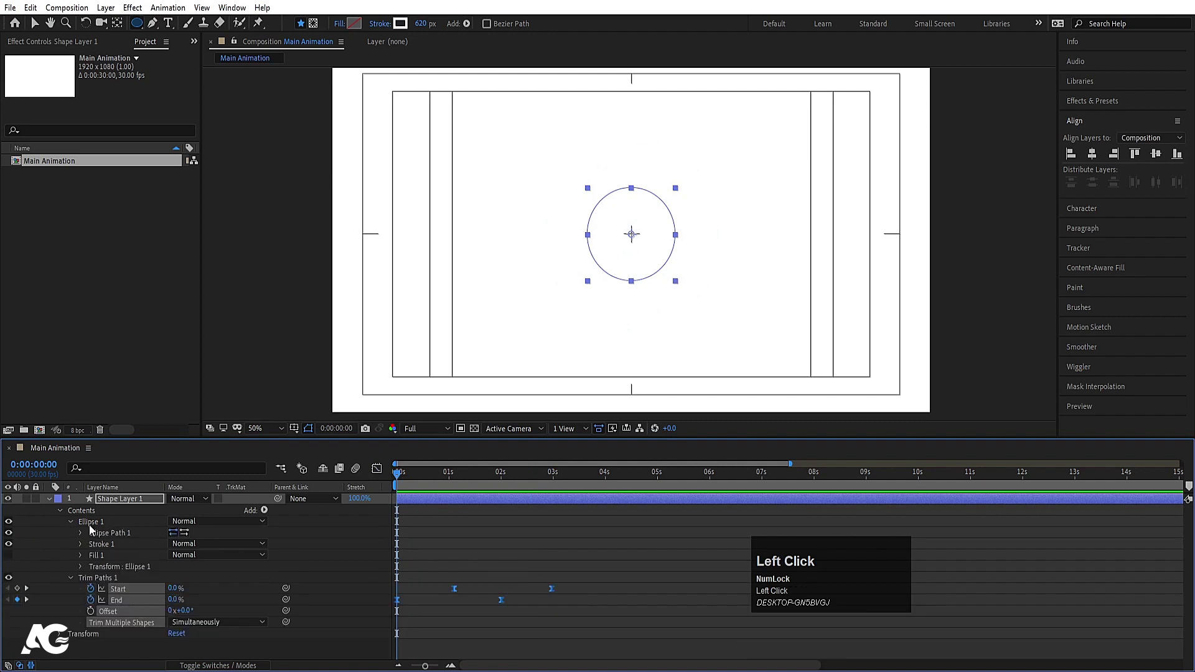
# Step: Keyframe the ring's Stroke Width at 620 px around the 1:13 mark
pyautogui.click(86, 550)
pyautogui.press('space')
pyautogui.moveTo(398, 477); pyautogui.dragTo(107, 596)
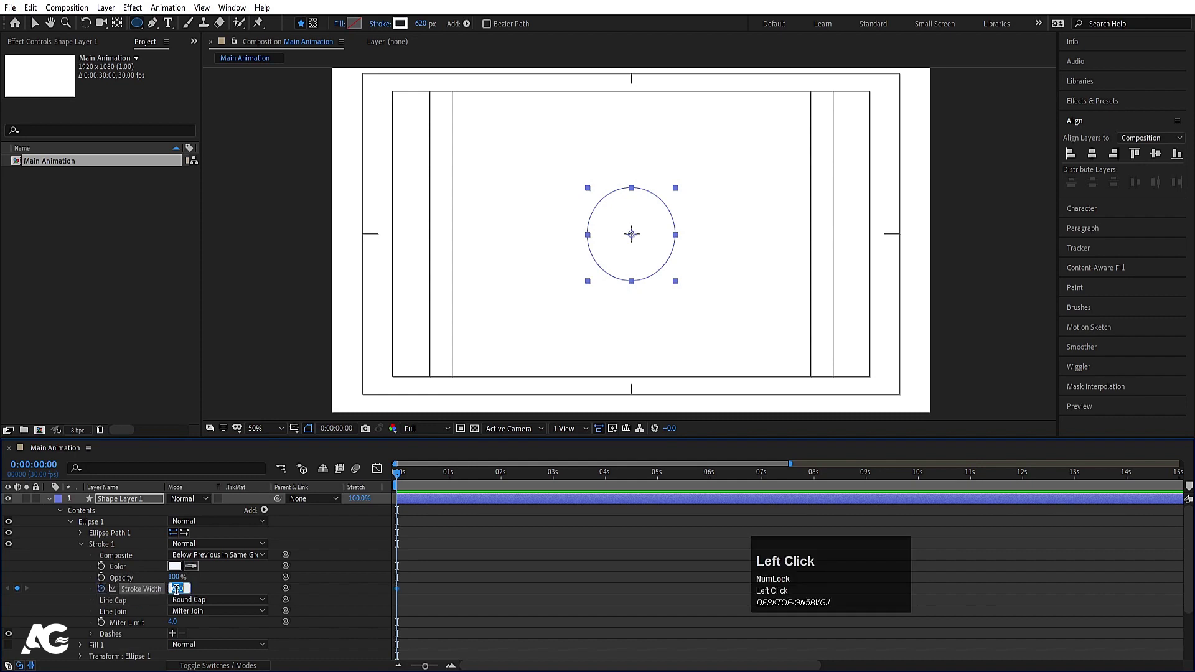
pyautogui.press('Return')
pyautogui.click(466, 565)
pyautogui.press('u')
pyautogui.moveTo(458, 487); pyautogui.dragTo(175, 513)
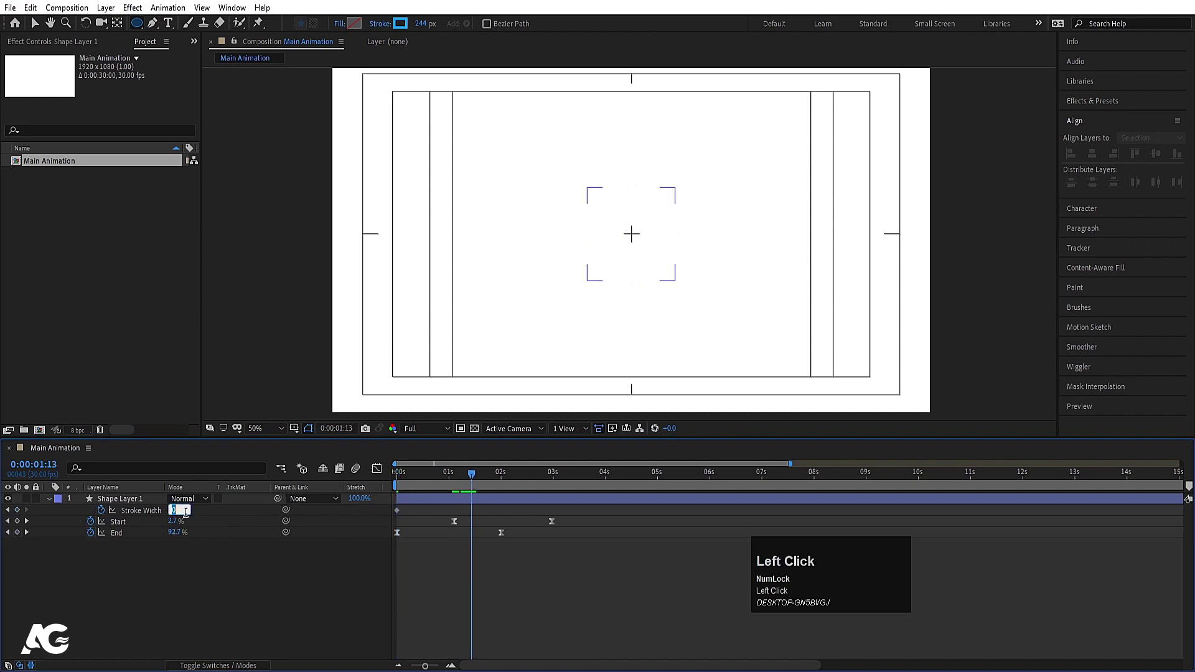
pyautogui.press('Return')
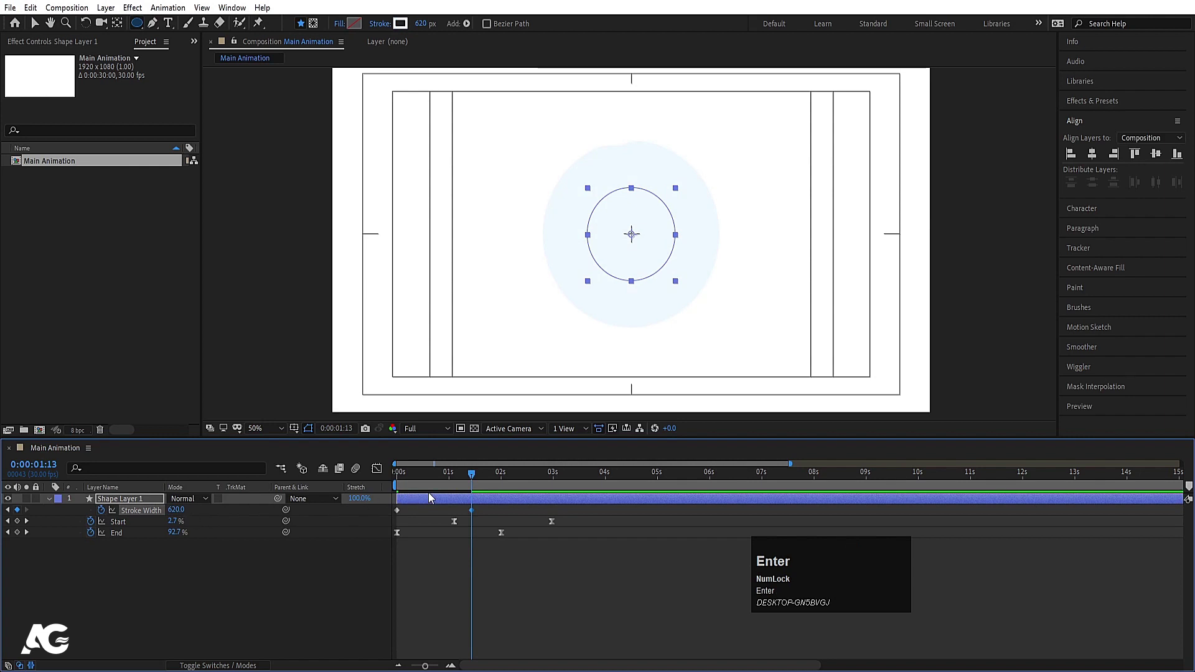
# Step: Set Stroke Width to 0 at the start so the ring grows to 620, and preview it
pyautogui.moveTo(522, 490); pyautogui.dragTo(632, 234)
pyautogui.press('Return')
pyautogui.click(431, 491)
pyautogui.press('space')
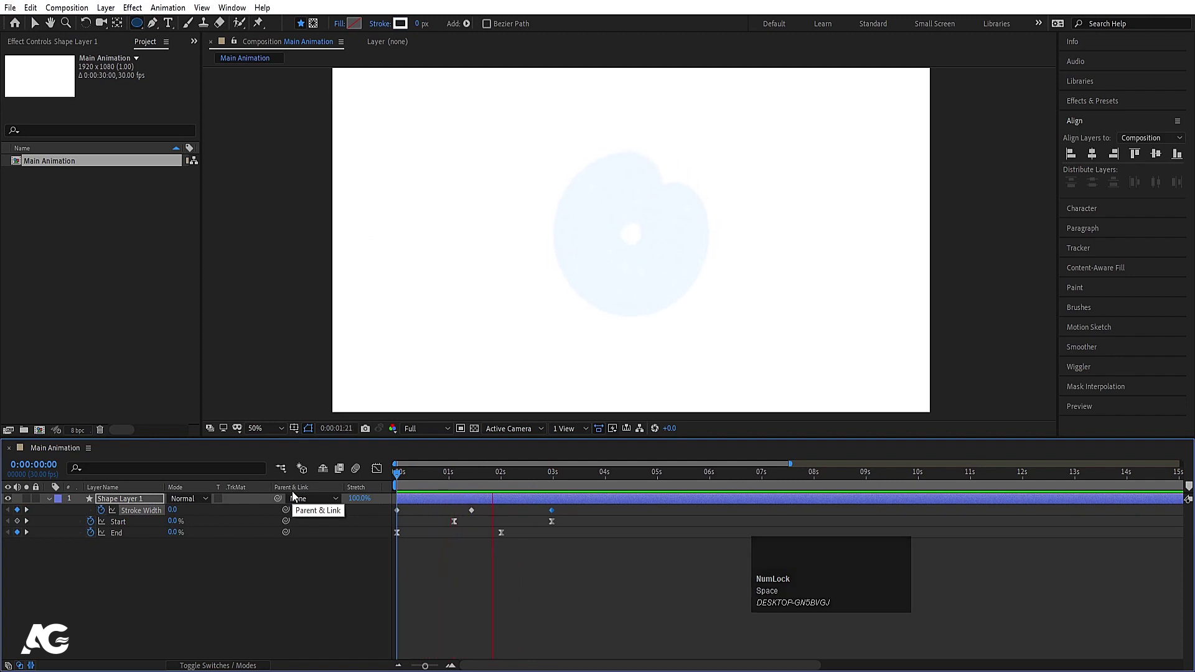
pyautogui.press('space')
# Step: Easy Ease the stroke width keyframes and preview the growing ring from the start
pyautogui.click(162, 518)
pyautogui.press('F9')
pyautogui.click(426, 483)
pyautogui.press('space')
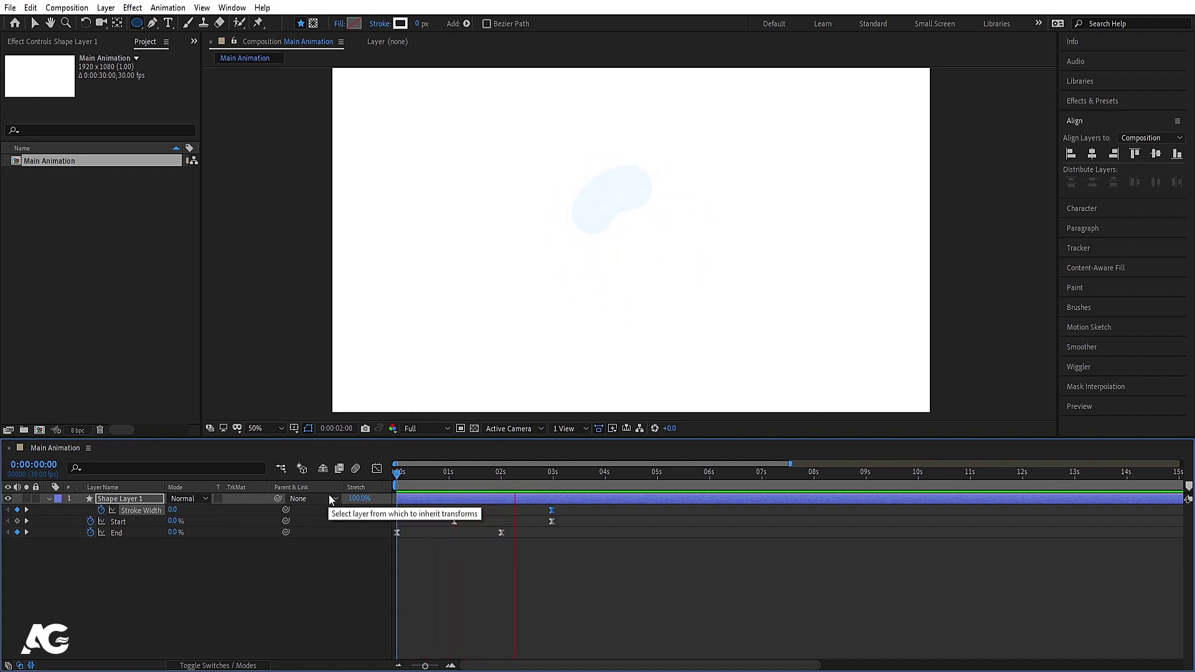
pyautogui.press('space')
pyautogui.click(480, 477)
pyautogui.press('k')
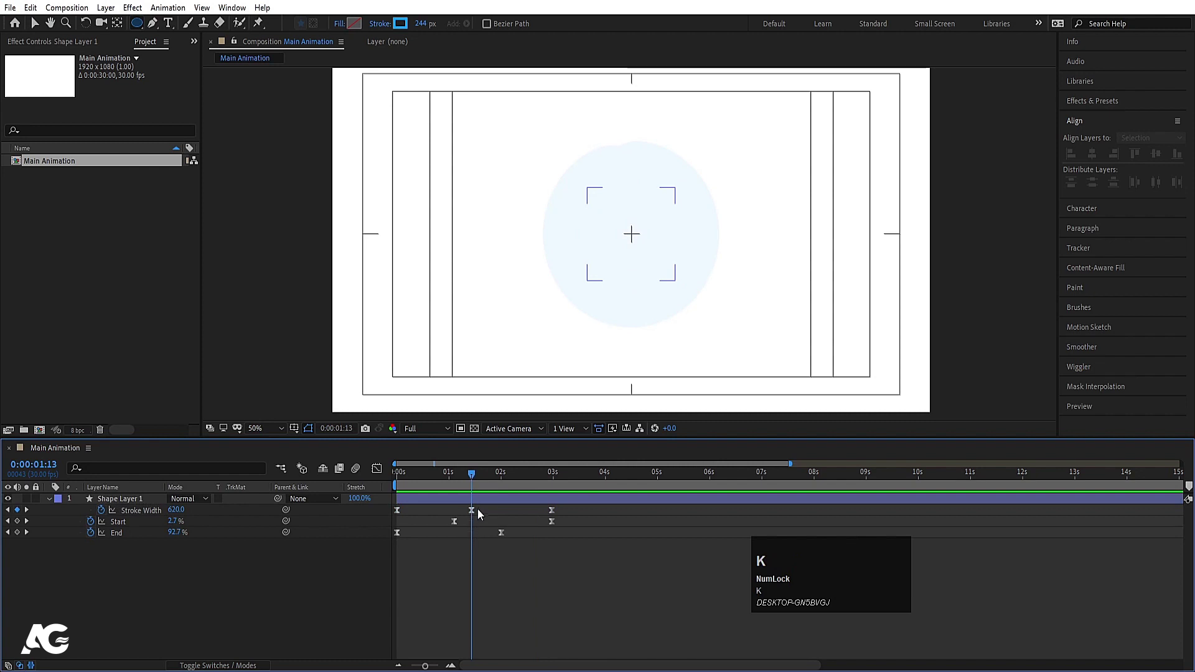
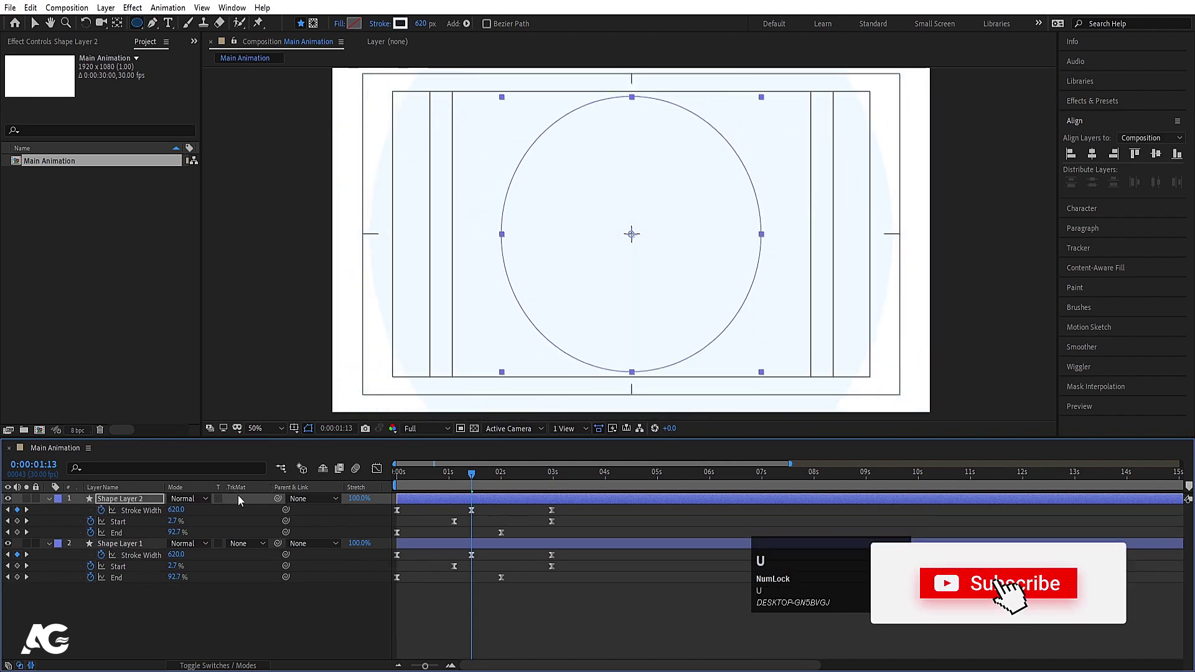
# Step: Thin Shape Layer 2's stroke to 201 and rewind to check the concentric rings
pyautogui.moveTo(1011, 592); pyautogui.dragTo(132, 499)
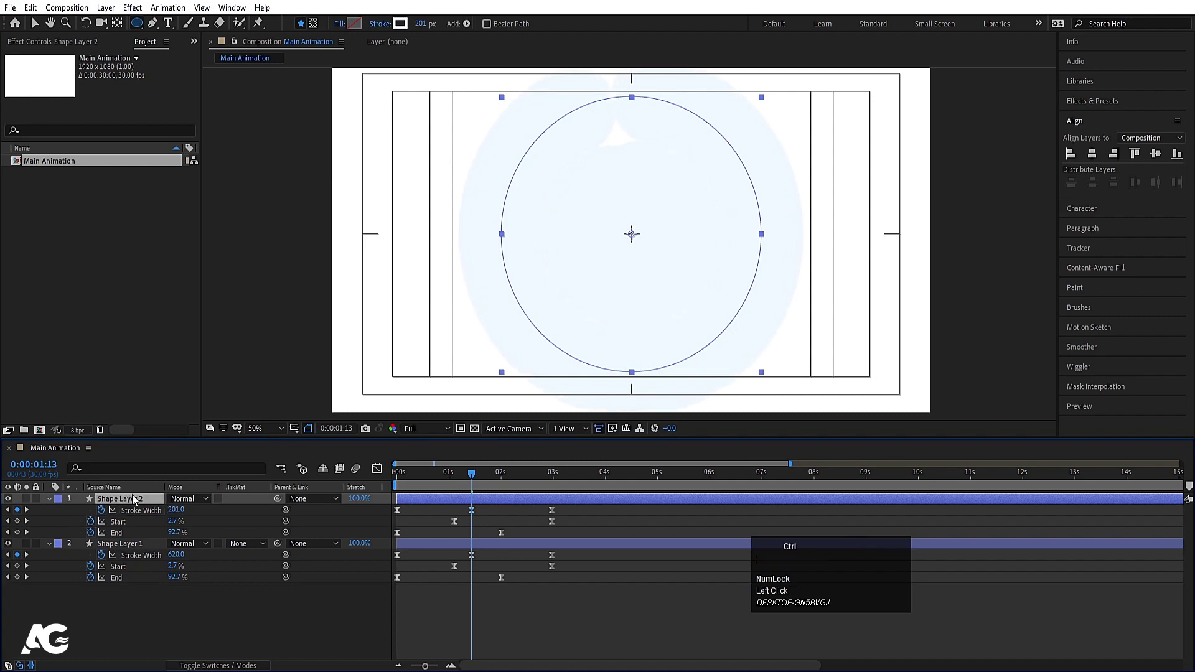
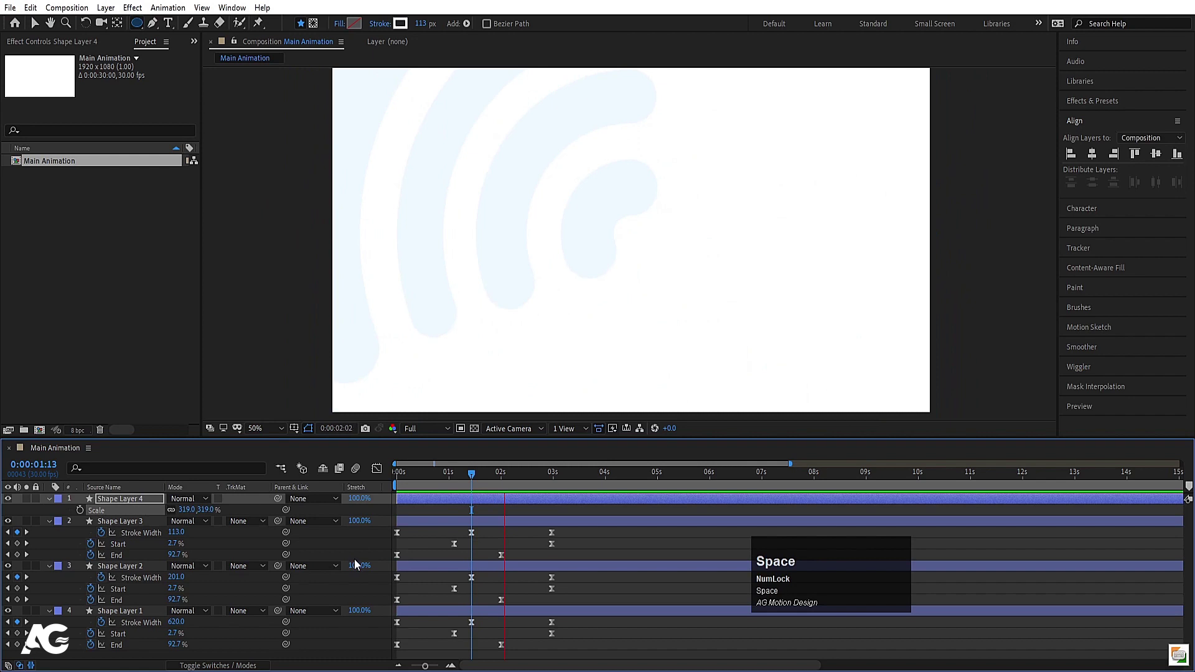
pyautogui.click(429, 486)
pyautogui.press('space')
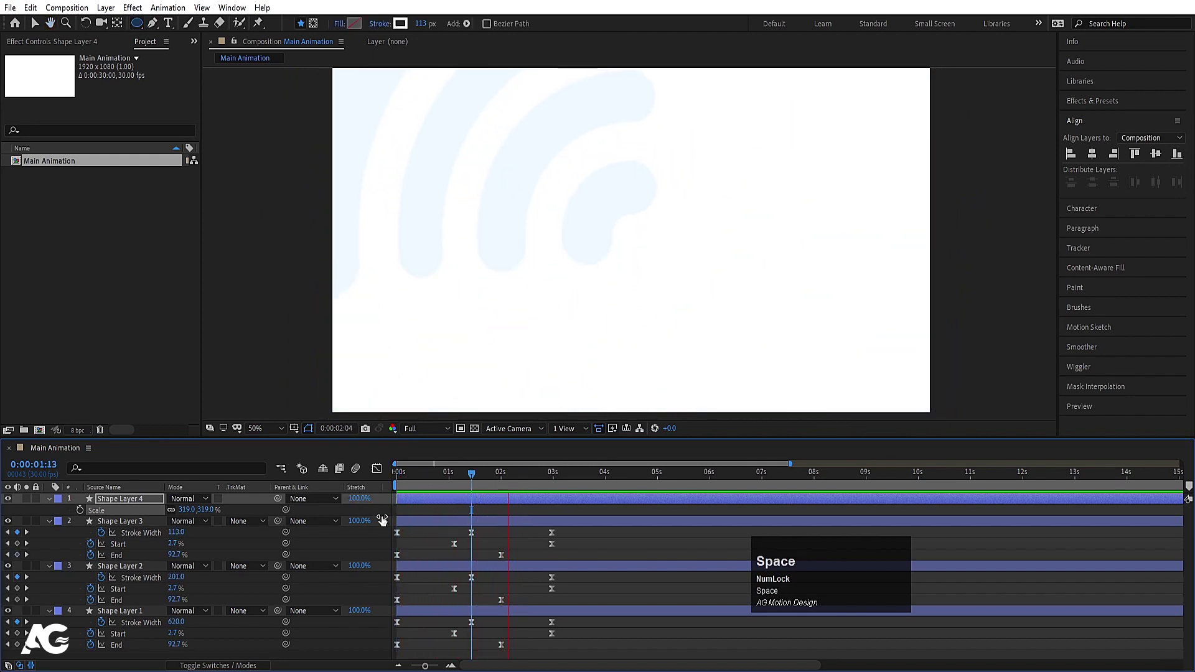
pyautogui.click(419, 486)
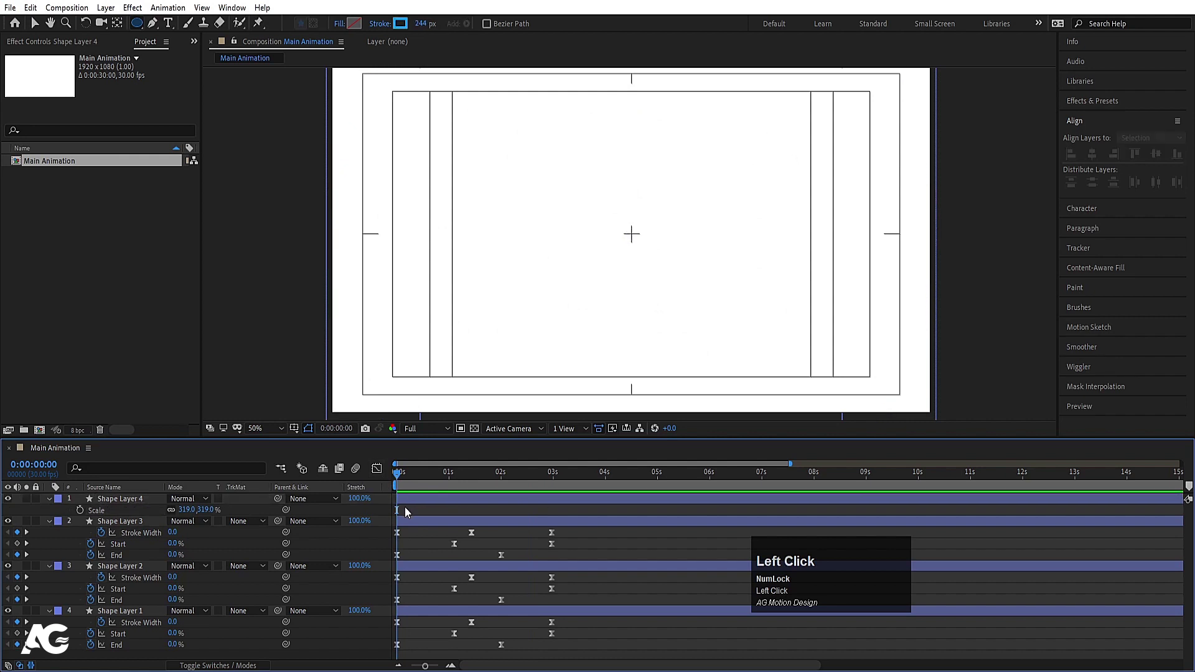
# Step: Collapse and preview the rings, reverse their stacking order and select innermost Shape Layer 1
pyautogui.press('u')
pyautogui.press('u')
pyautogui.press('space')
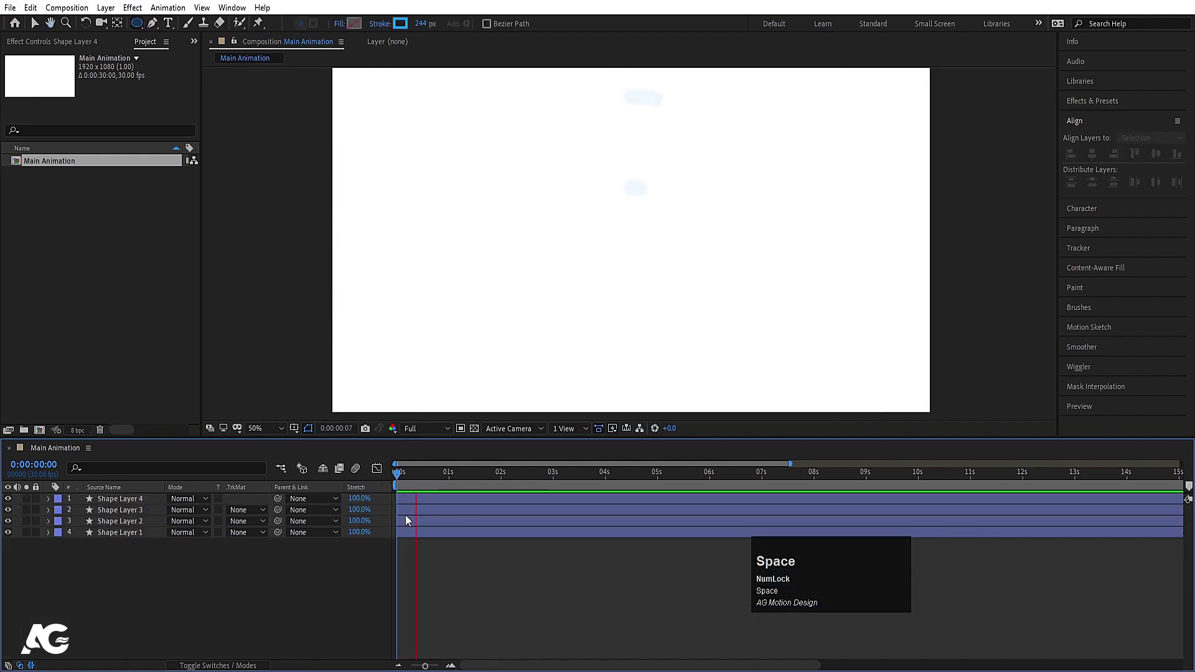
pyautogui.moveTo(134, 535); pyautogui.dragTo(130, 525)
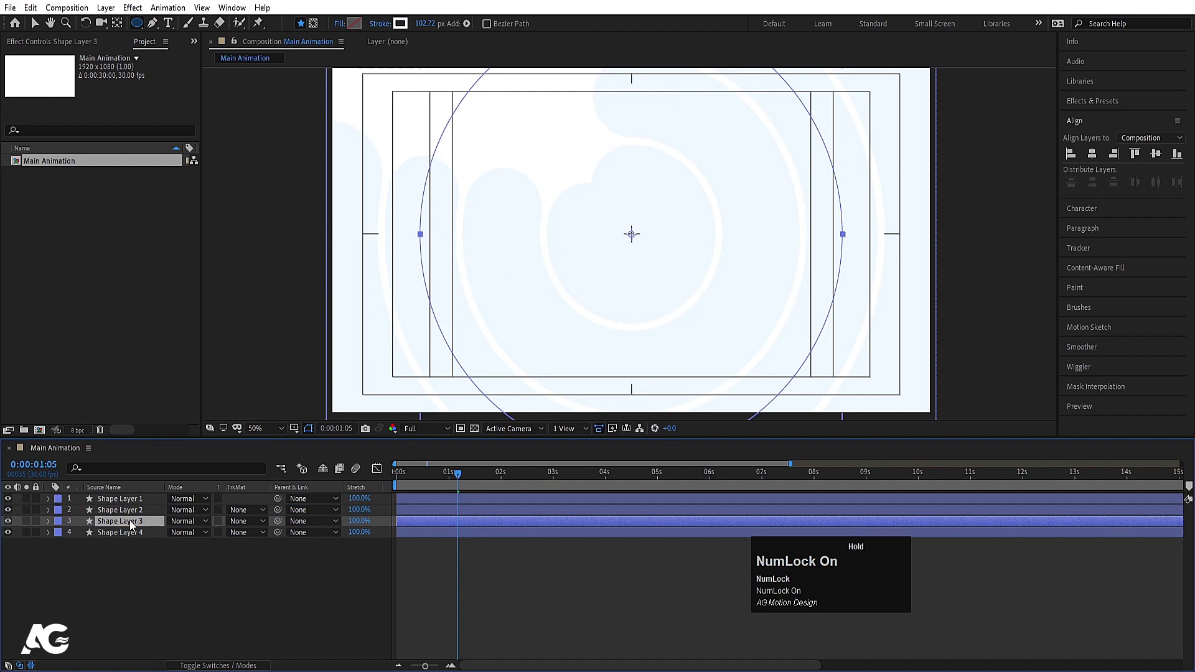
pyautogui.click(120, 506)
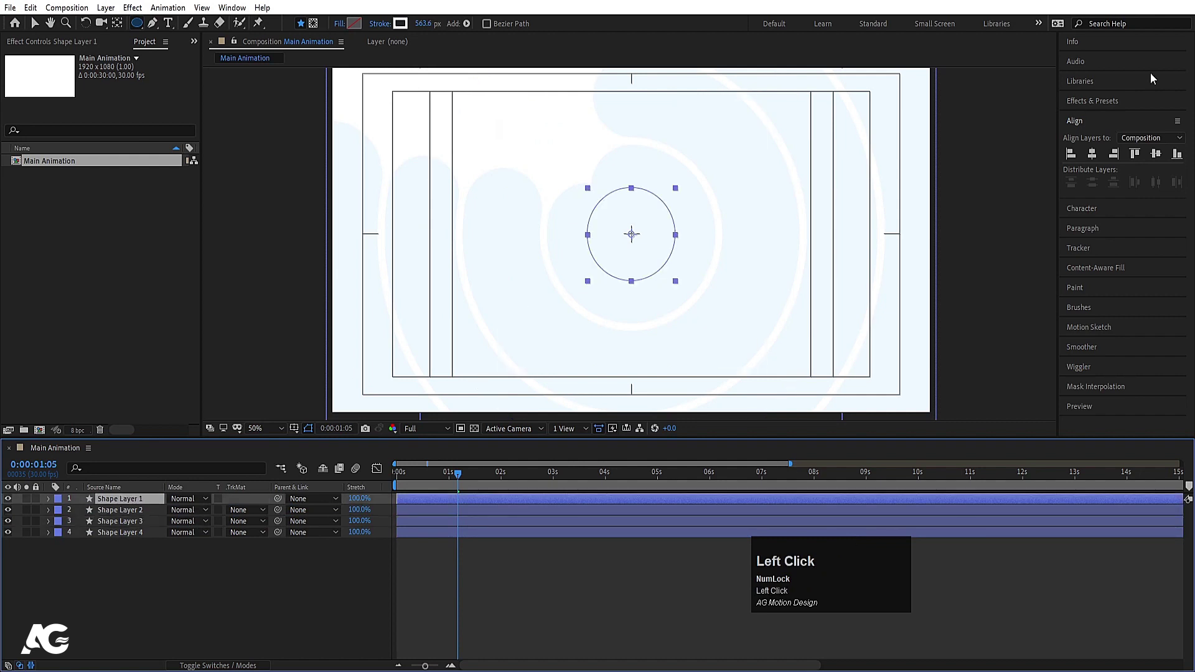
pyautogui.press('ctrl+a')
# Step: Apply a Drop Shadow with 20% opacity and 200 softness to the inner ring and preview it
pyautogui.click(1131, 285)
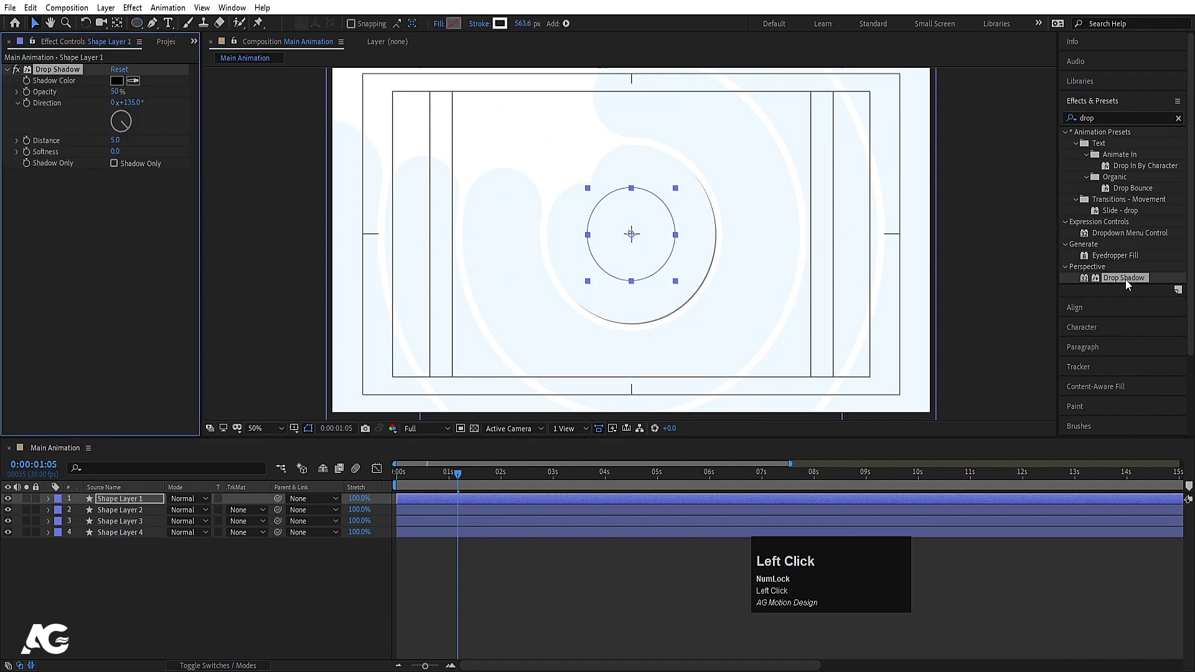
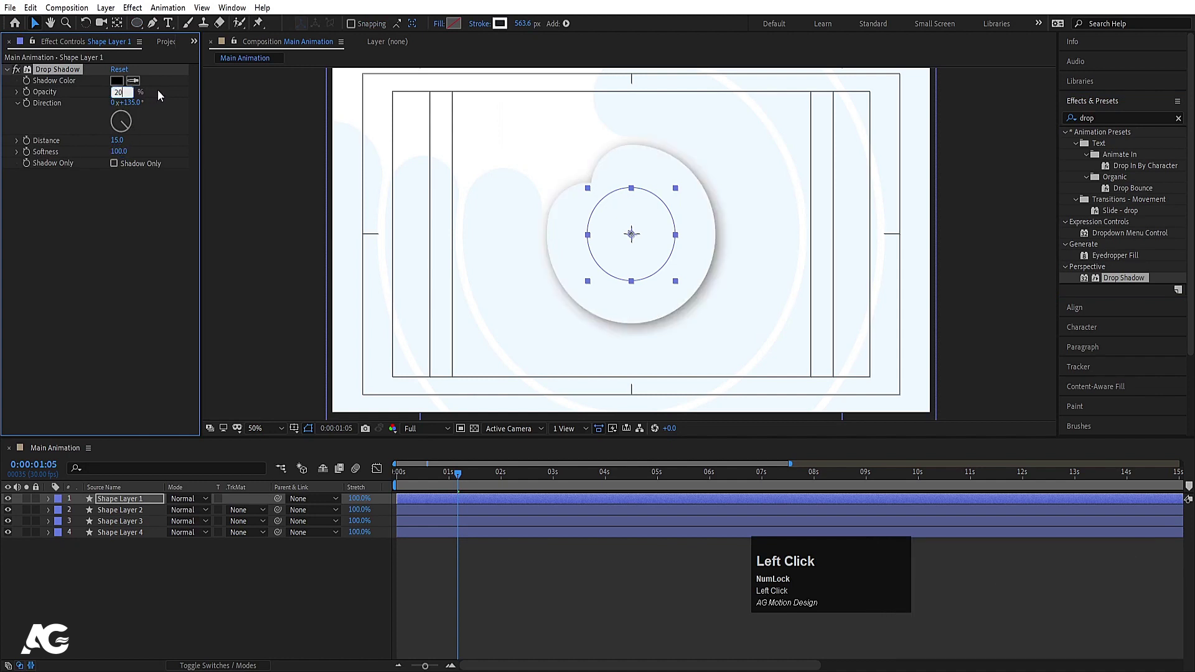
pyautogui.click(162, 95)
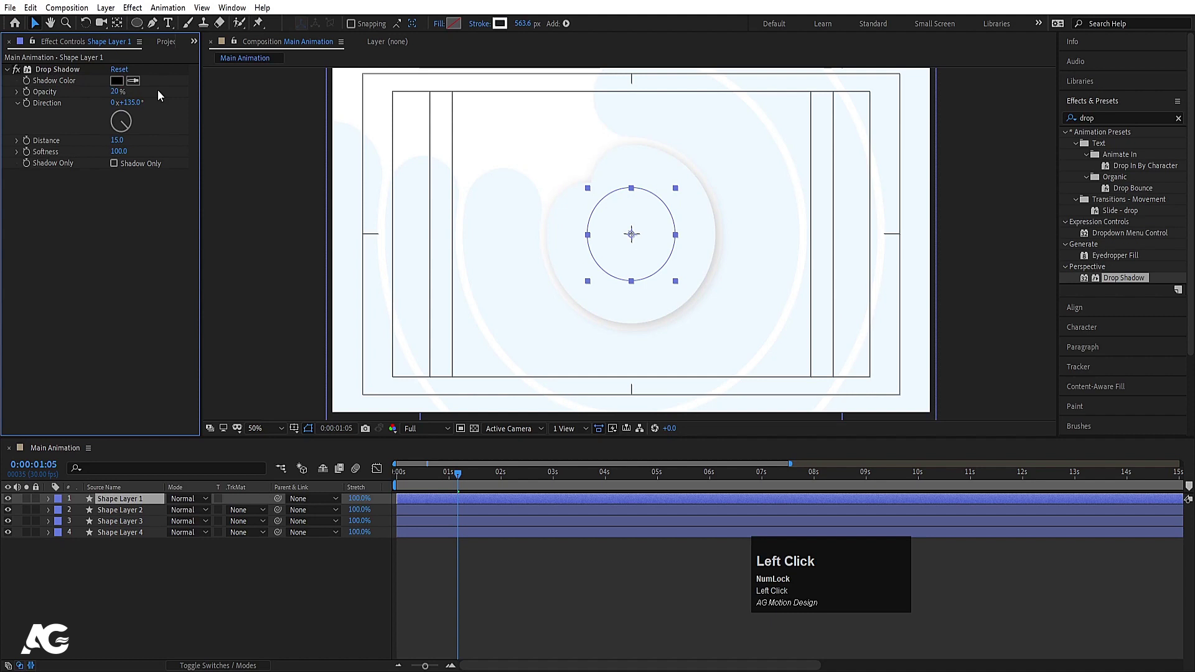
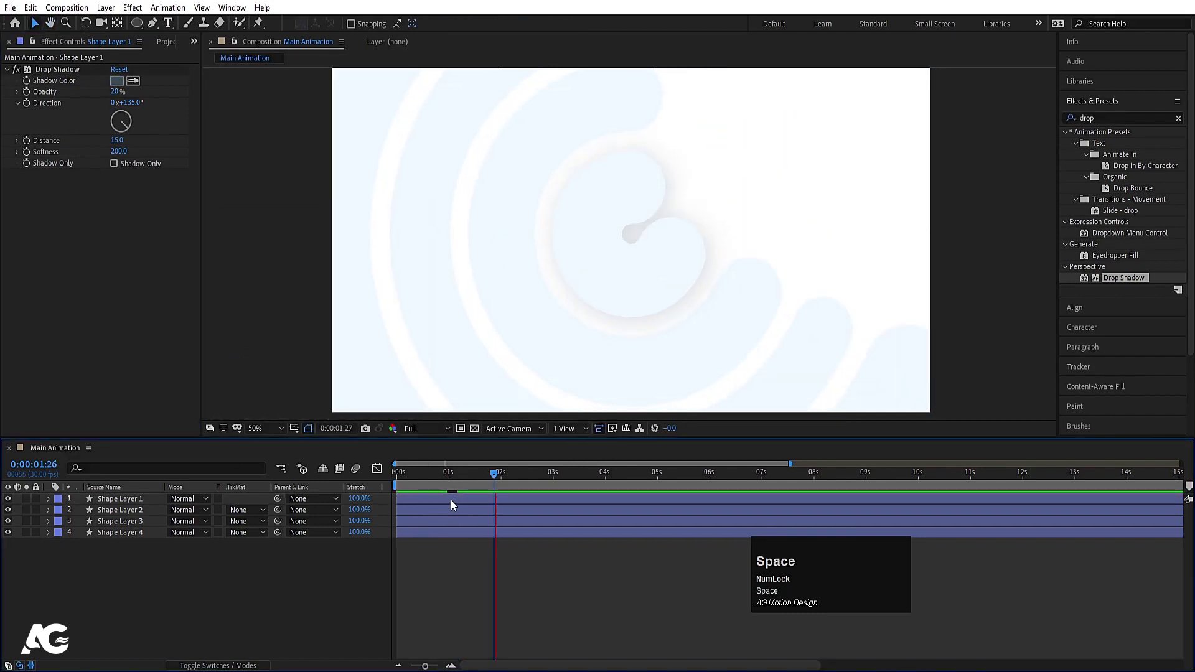
pyautogui.click(412, 485)
pyautogui.press('space')
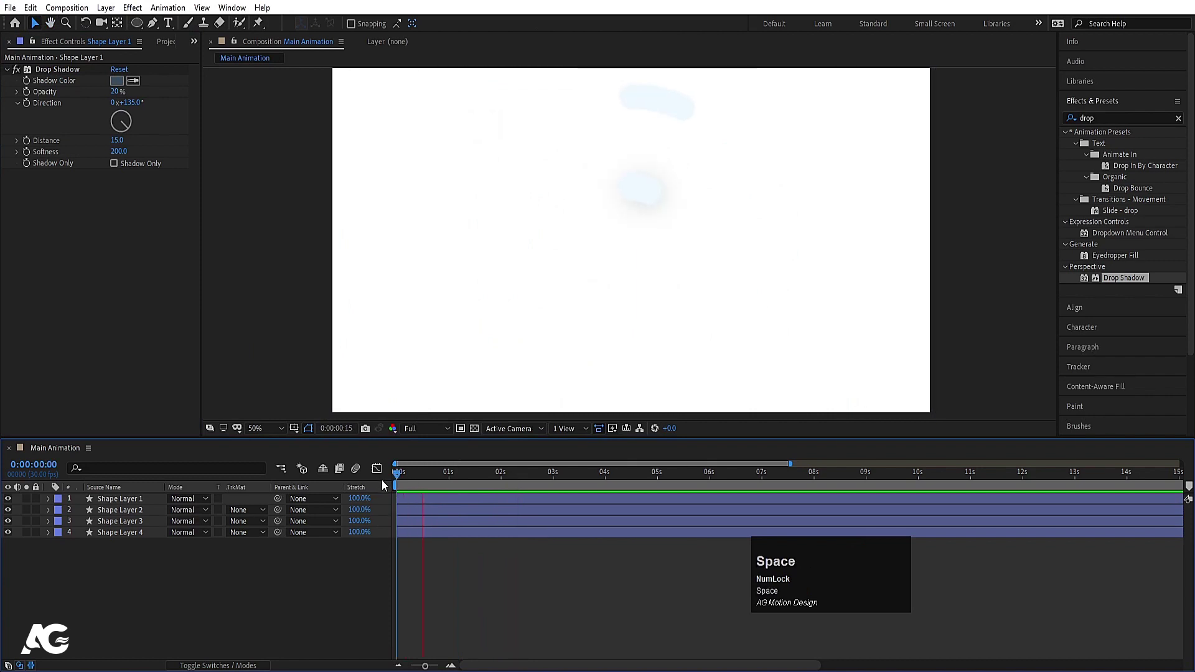
# Step: Copy the Drop Shadow effect onto the other three circle layers and preview
pyautogui.click(52, 72)
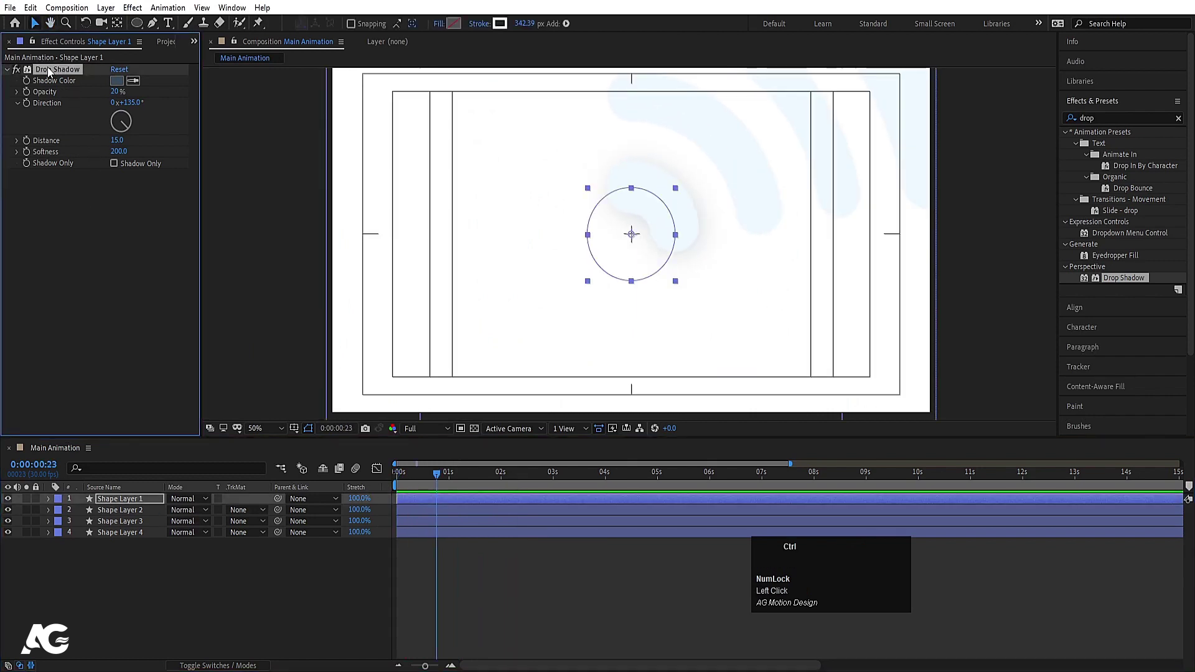
pyautogui.press('ctrl+c')
pyautogui.click(122, 511)
pyautogui.press('ctrl+v')
pyautogui.press('space')
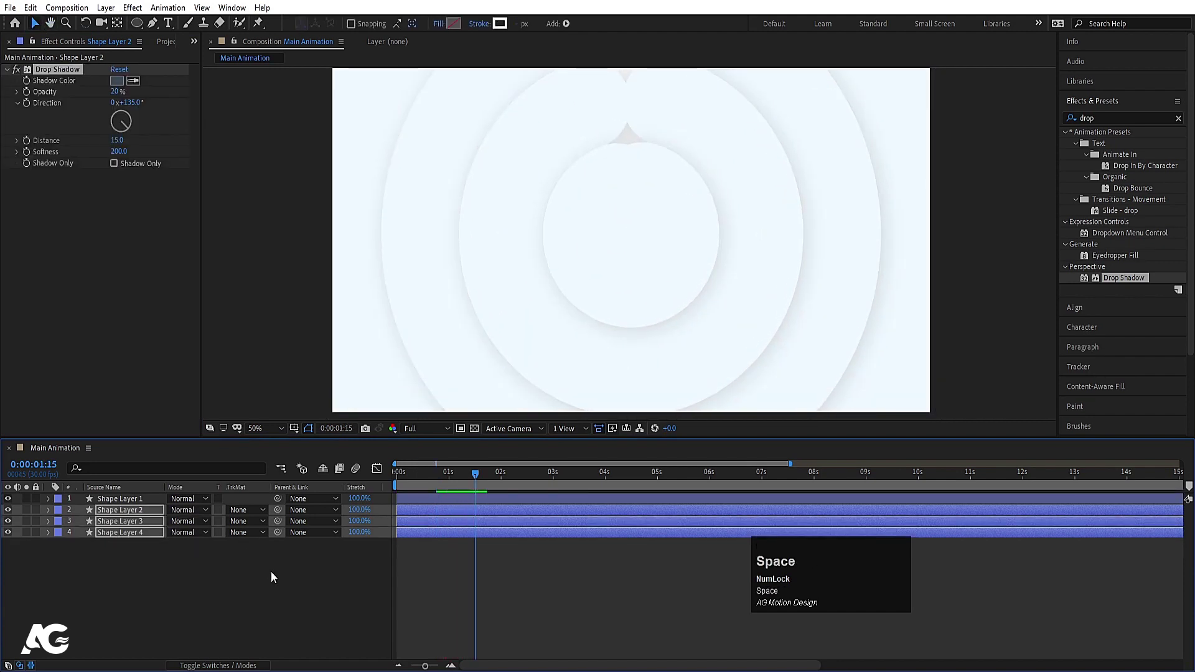
pyautogui.click(335, 586)
pyautogui.press('space')
# Step: Precompose all four circle layers as 'Stork1' and duplicate the Stork1 layer
pyautogui.press('ctrl+a')
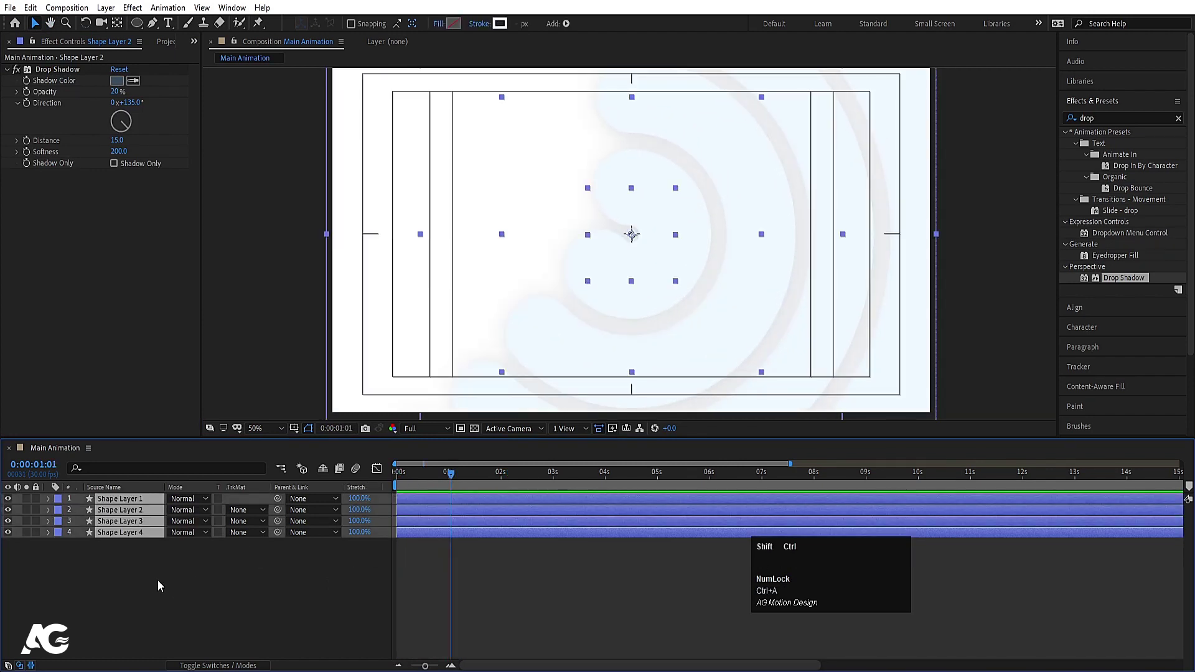
pyautogui.press('ctrl+shift+c')
pyautogui.write('tork1')
pyautogui.press('Return')
pyautogui.press('ctrl+d')
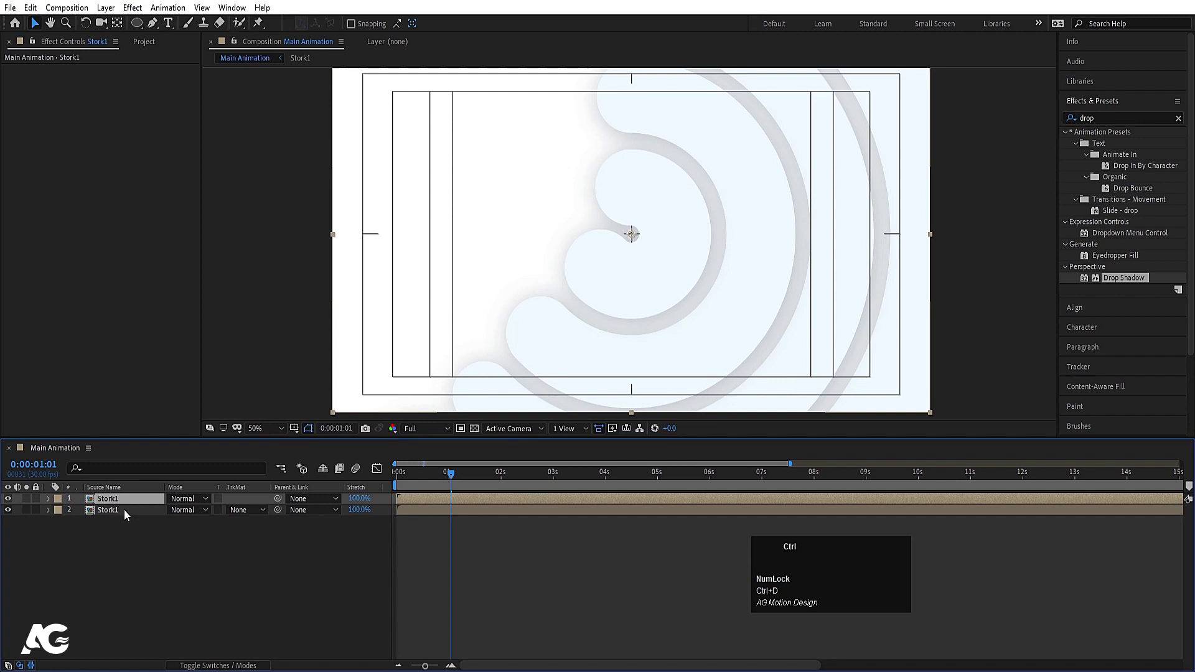
# Step: Duplicate Stork1 in the Project panel as Stork2 and drop it into Main Animation
pyautogui.press('ctrl+0')
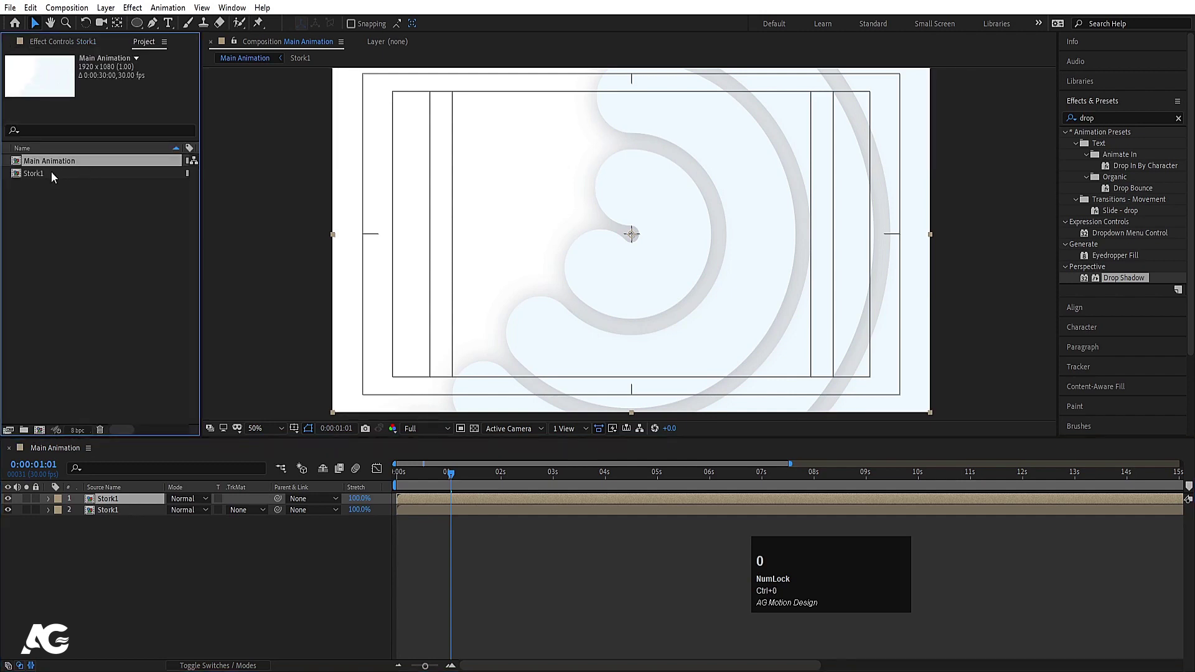
pyautogui.click(56, 176)
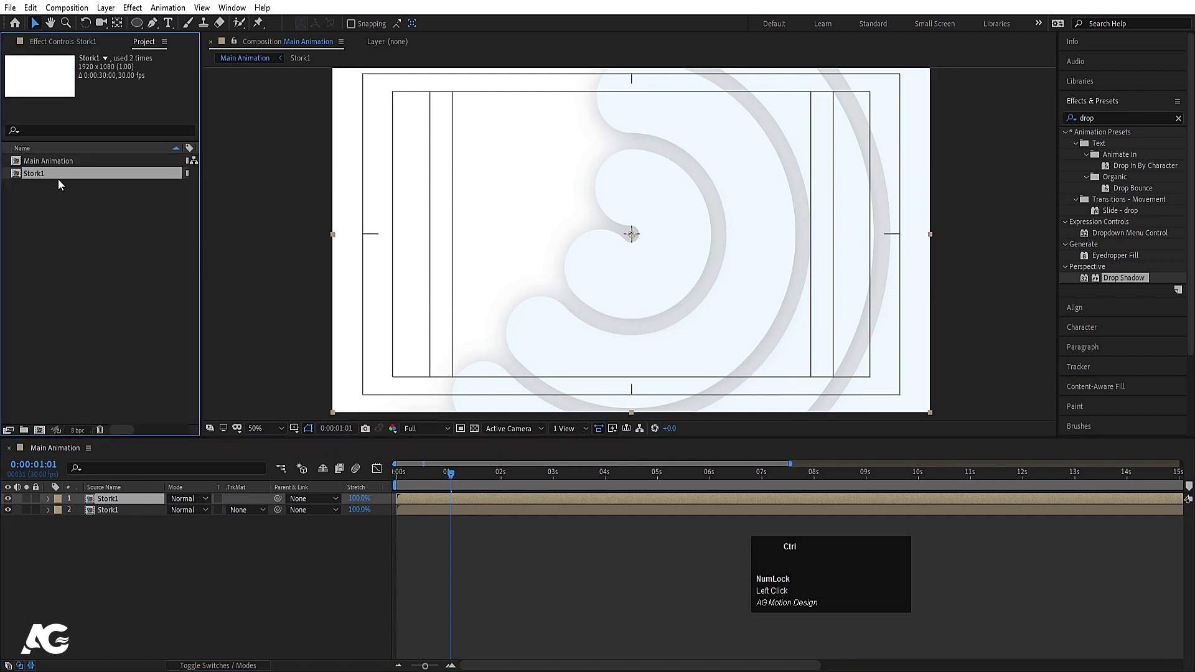
pyautogui.press('ctrl+d')
pyautogui.moveTo(41, 187); pyautogui.dragTo(124, 506)
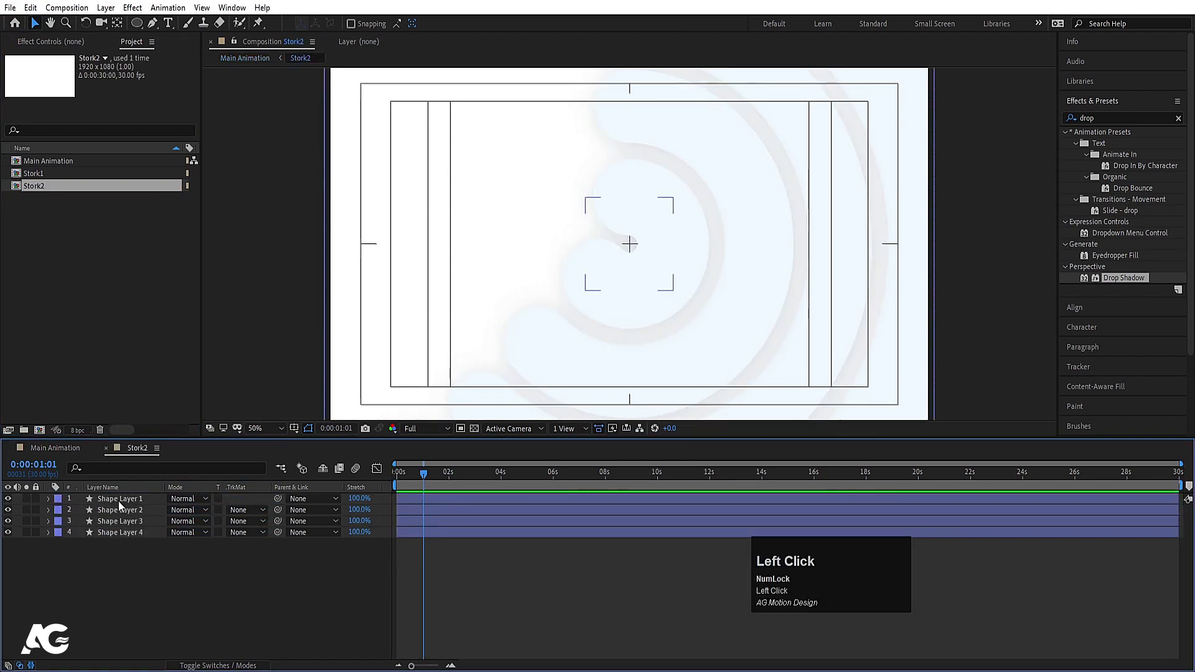
# Step: Inside Stork2, thin every ring's stroke width, then rewind Main Animation
pyautogui.press('u')
pyautogui.write('kk')
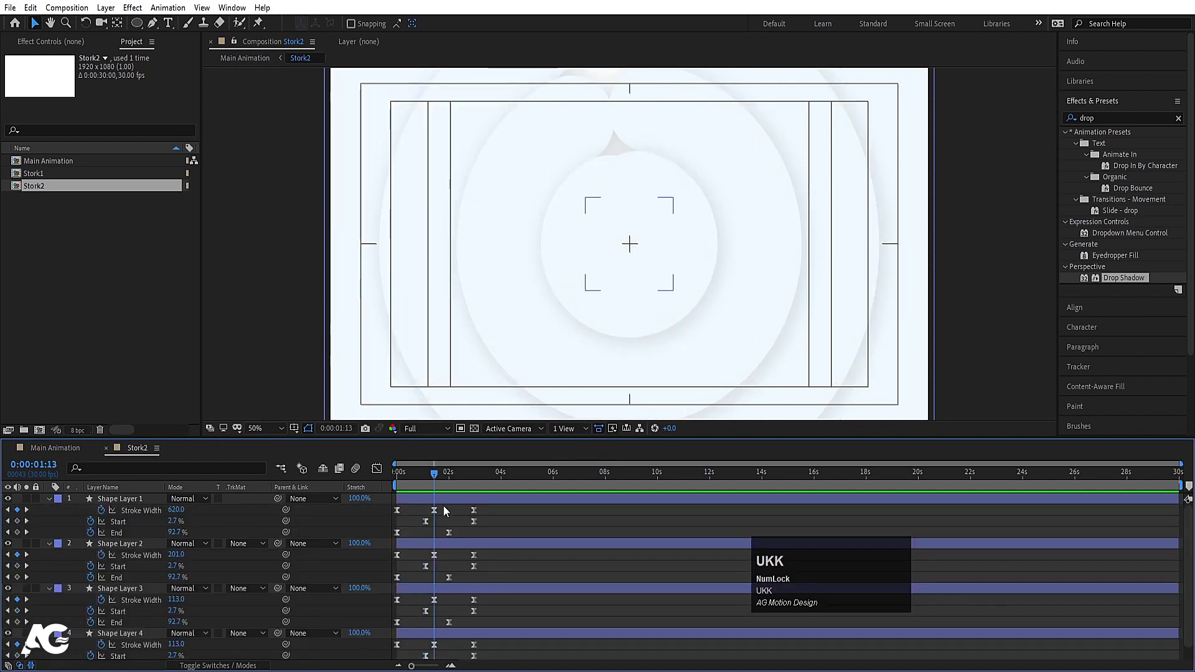
pyautogui.press('ctrl+a')
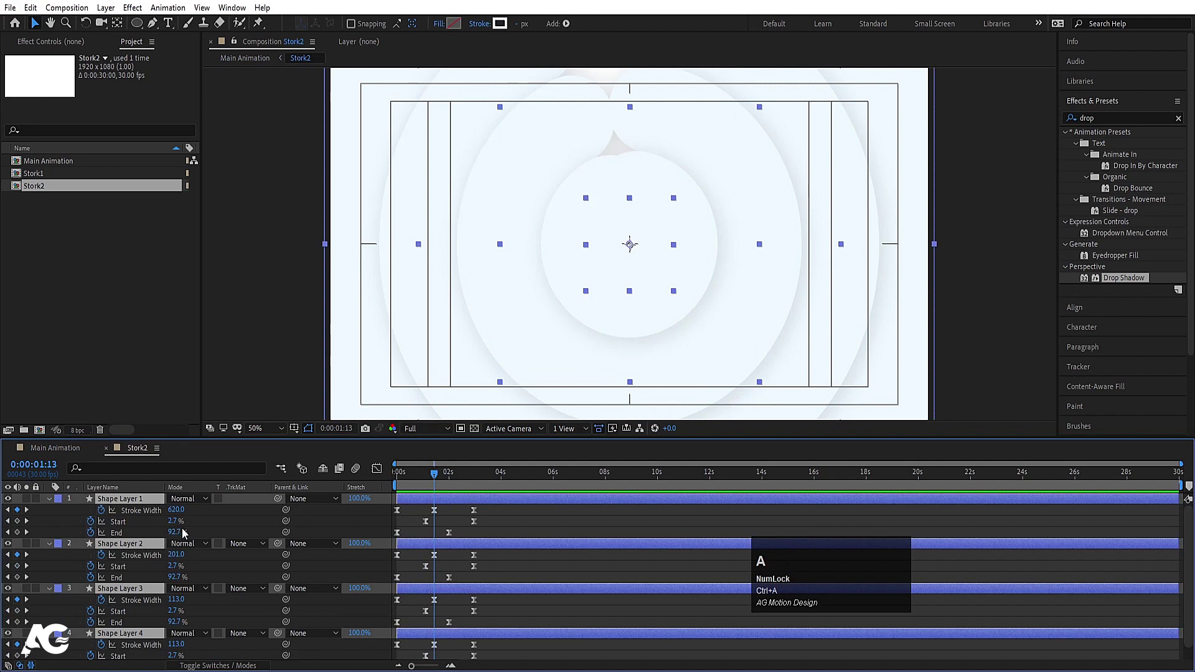
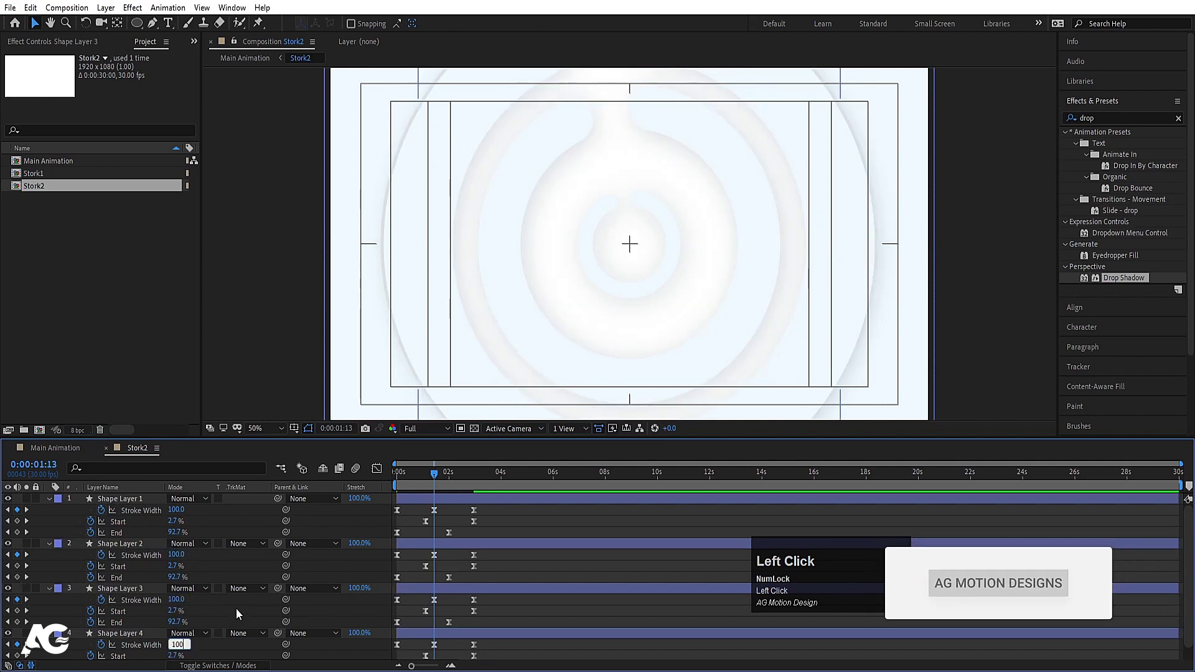
pyautogui.scroll(-3)
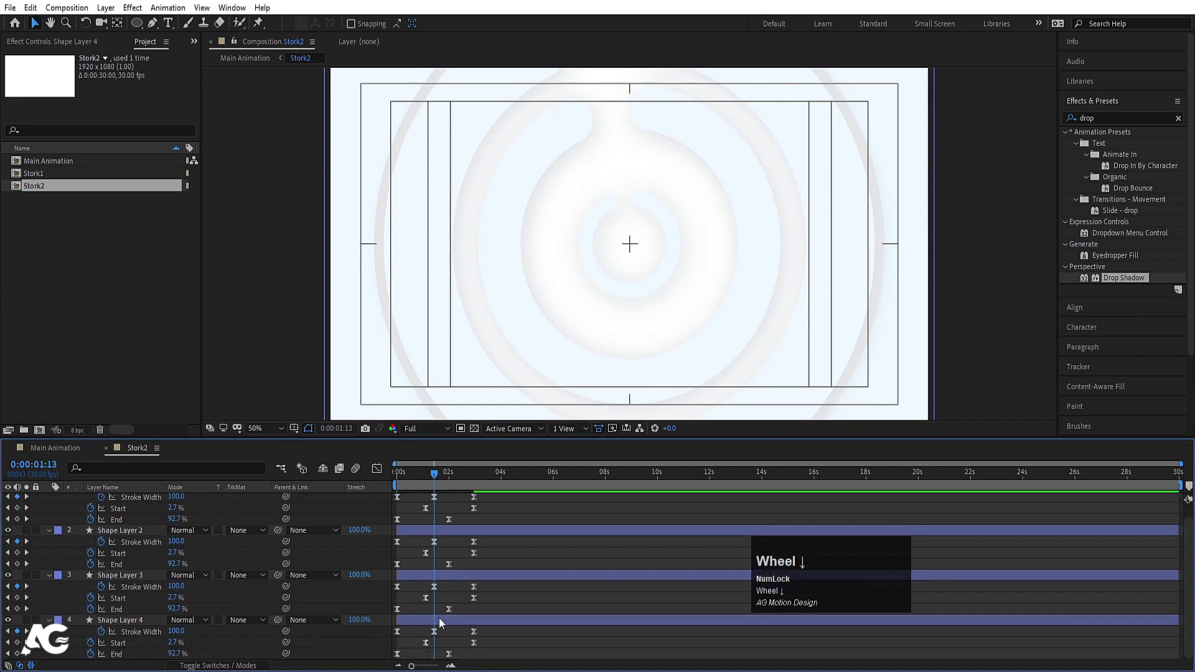
pyautogui.moveTo(443, 622); pyautogui.dragTo(71, 458)
pyautogui.press('space')
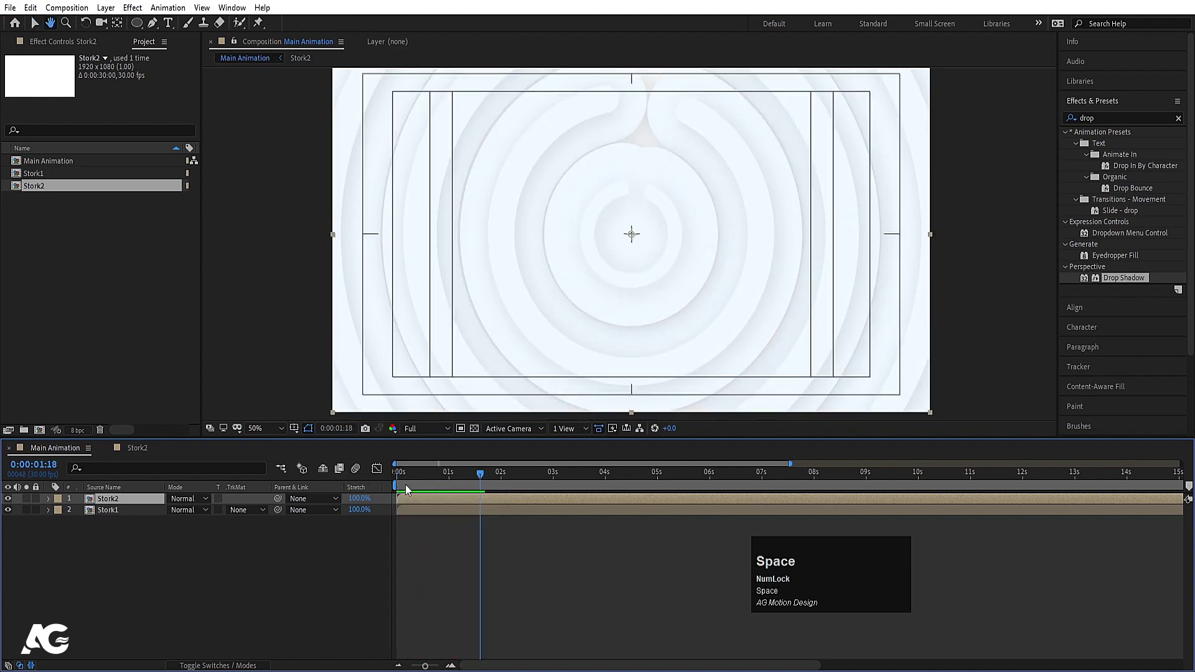
# Step: In Stork1, offset each ring layer's in-point to successive frames so they appear one after another
pyautogui.click(285, 558)
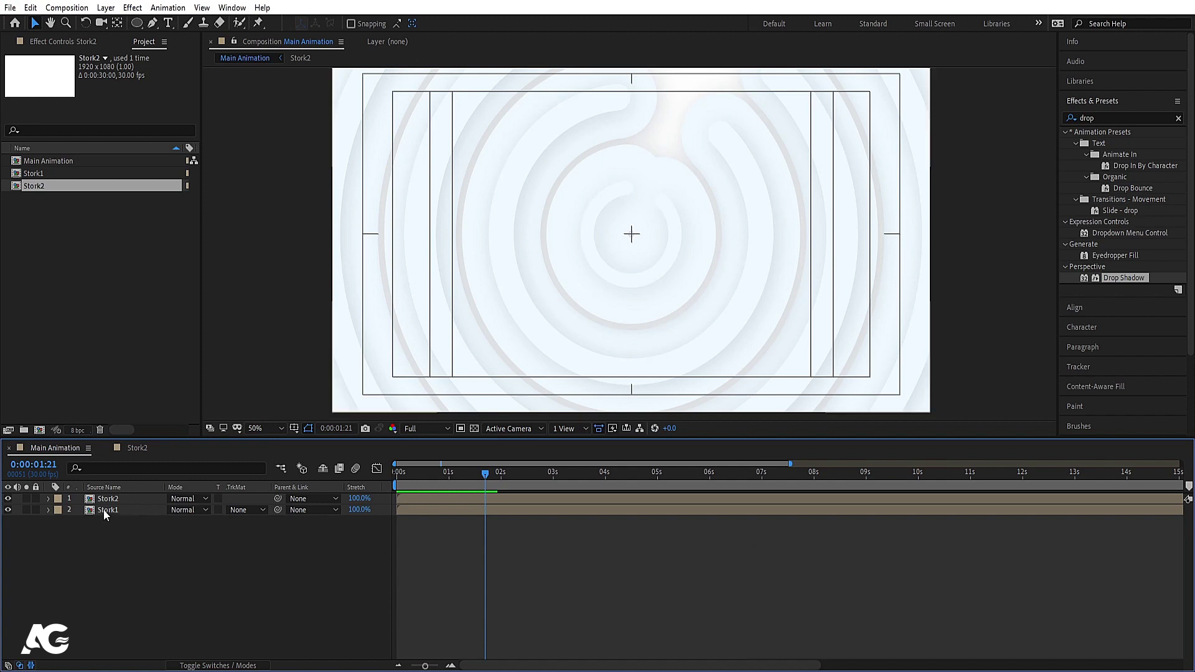
pyautogui.click(109, 515)
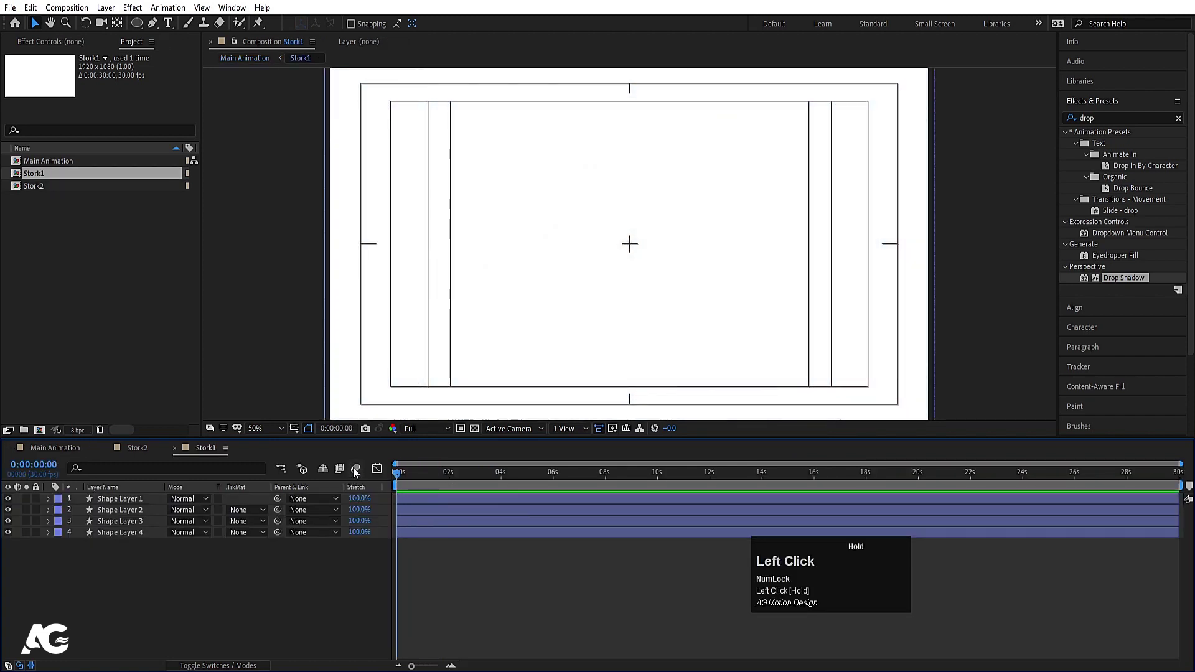
pyautogui.press('=')
pyautogui.press('=')
pyautogui.press('=')
pyautogui.click(471, 477)
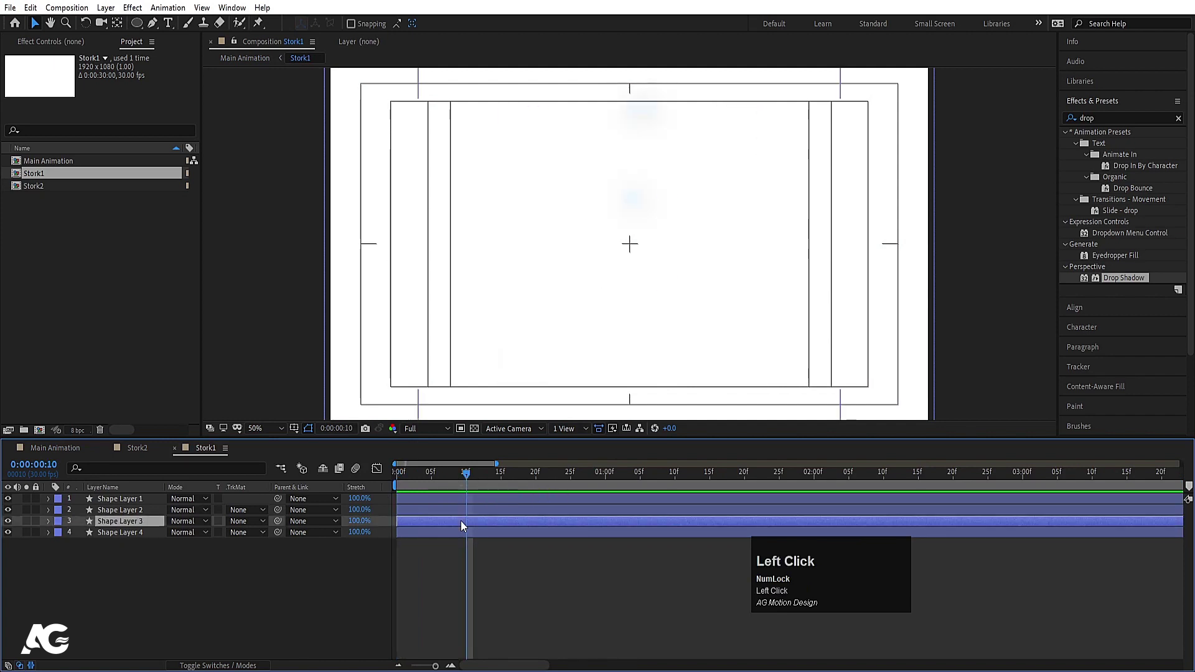
pyautogui.press('[')
pyautogui.click(540, 478)
pyautogui.press('[')
pyautogui.click(610, 479)
pyautogui.press('[')
pyautogui.press('space')
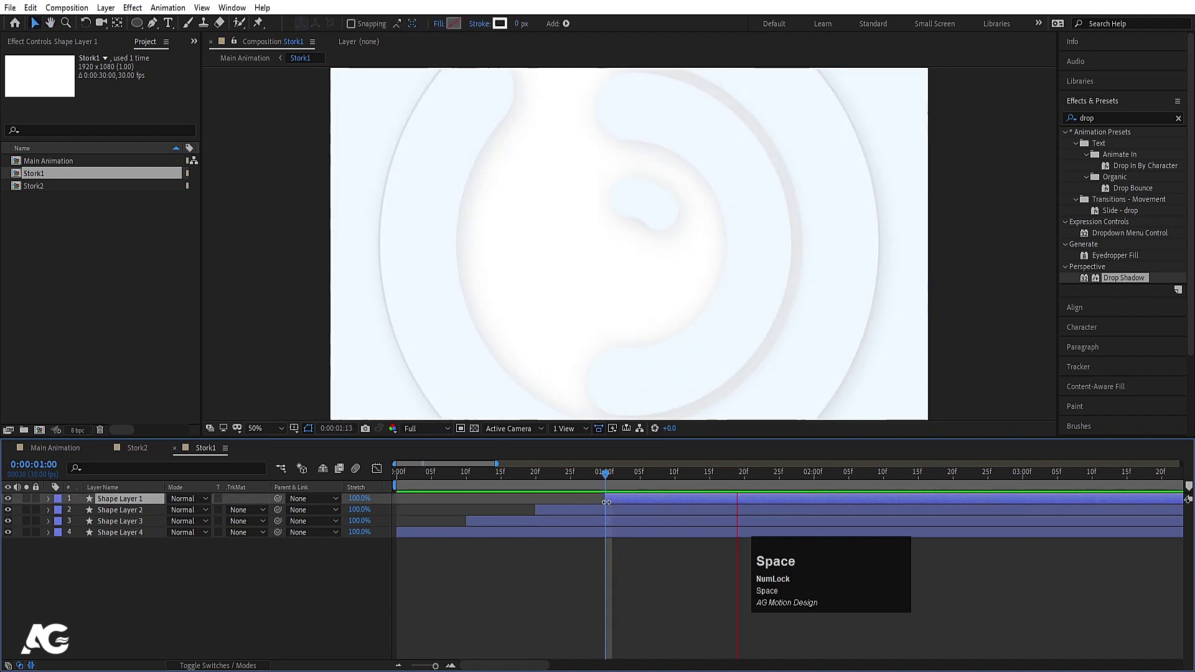
pyautogui.press('space')
# Step: Stagger Stork2's ring layers the same way, then return to Main Animation
pyautogui.click(459, 479)
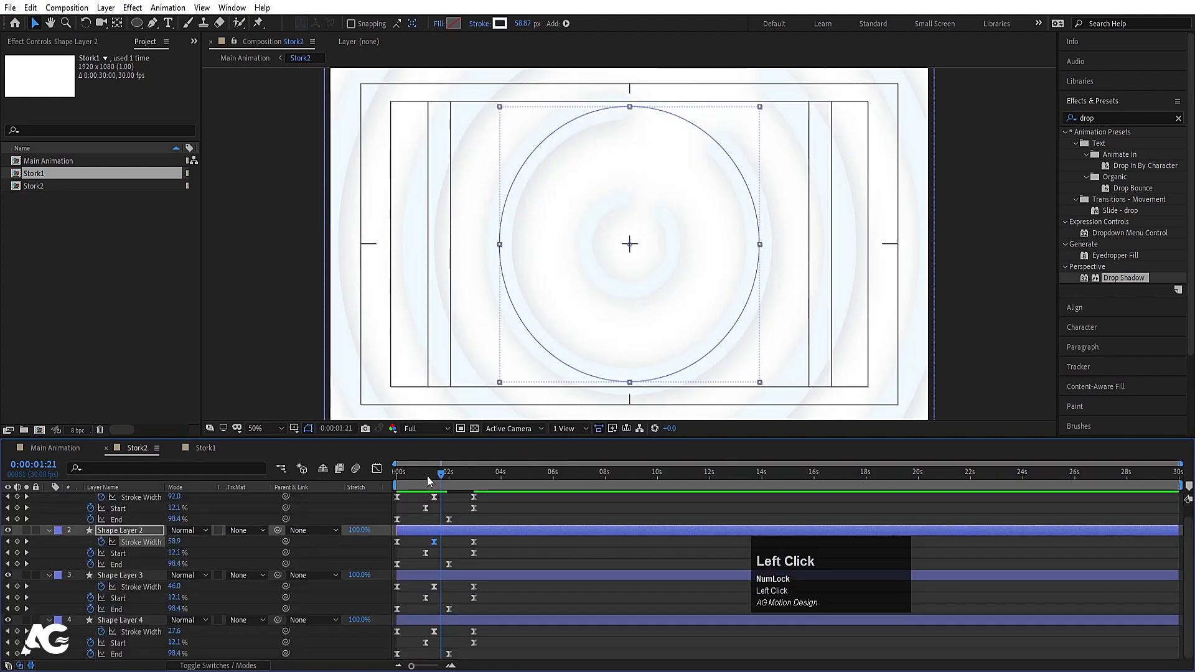
pyautogui.press('u')
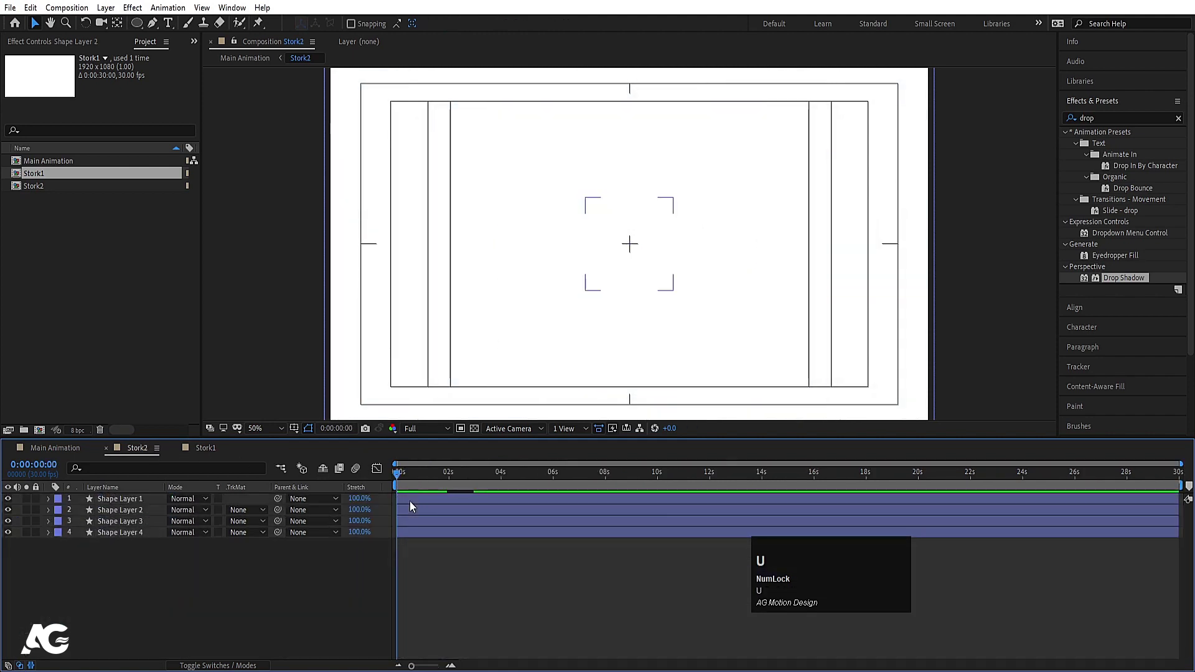
pyautogui.write('u===')
pyautogui.click(469, 480)
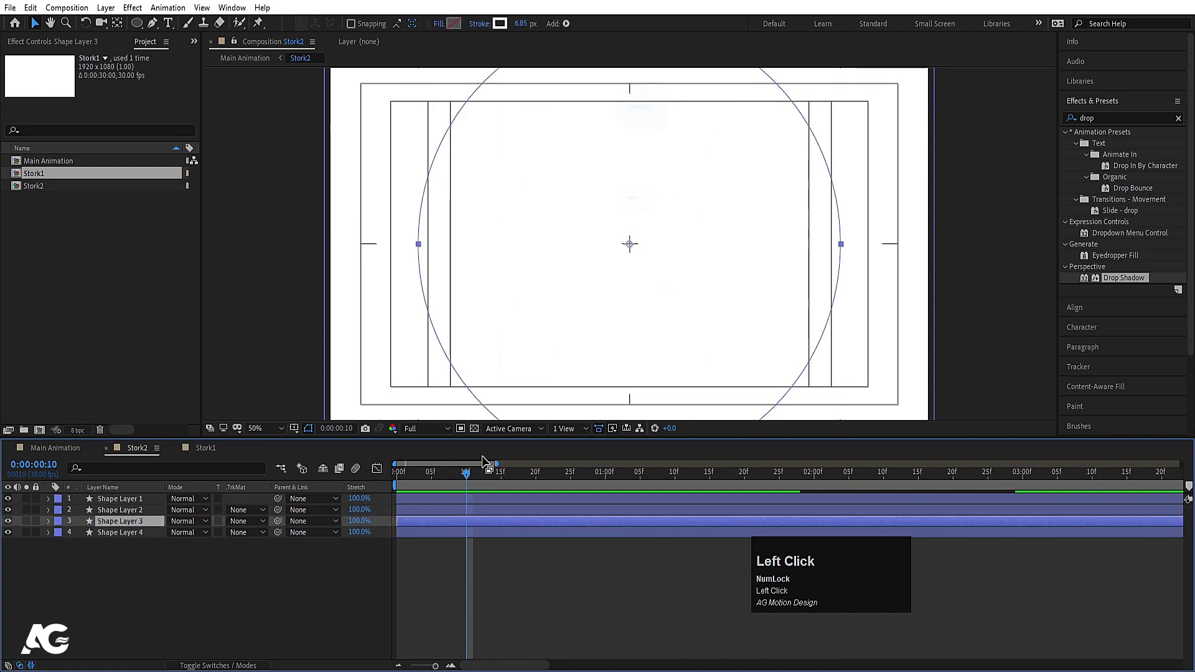
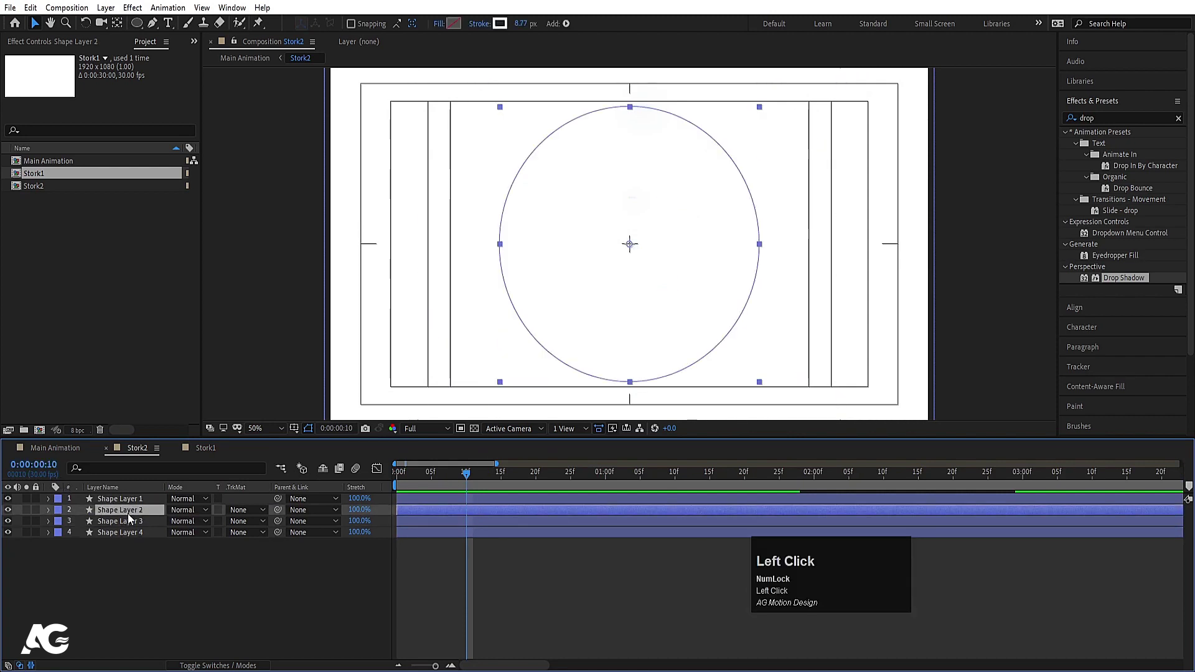
pyautogui.press('[')
pyautogui.click(540, 478)
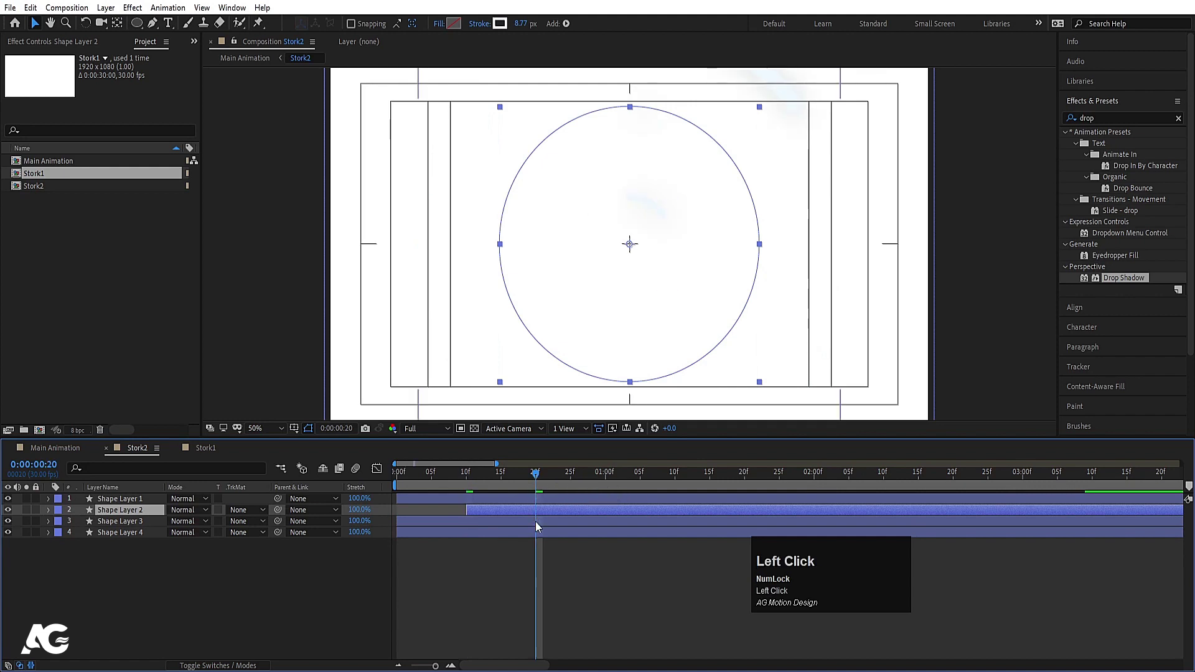
pyautogui.press('[')
pyautogui.click(610, 478)
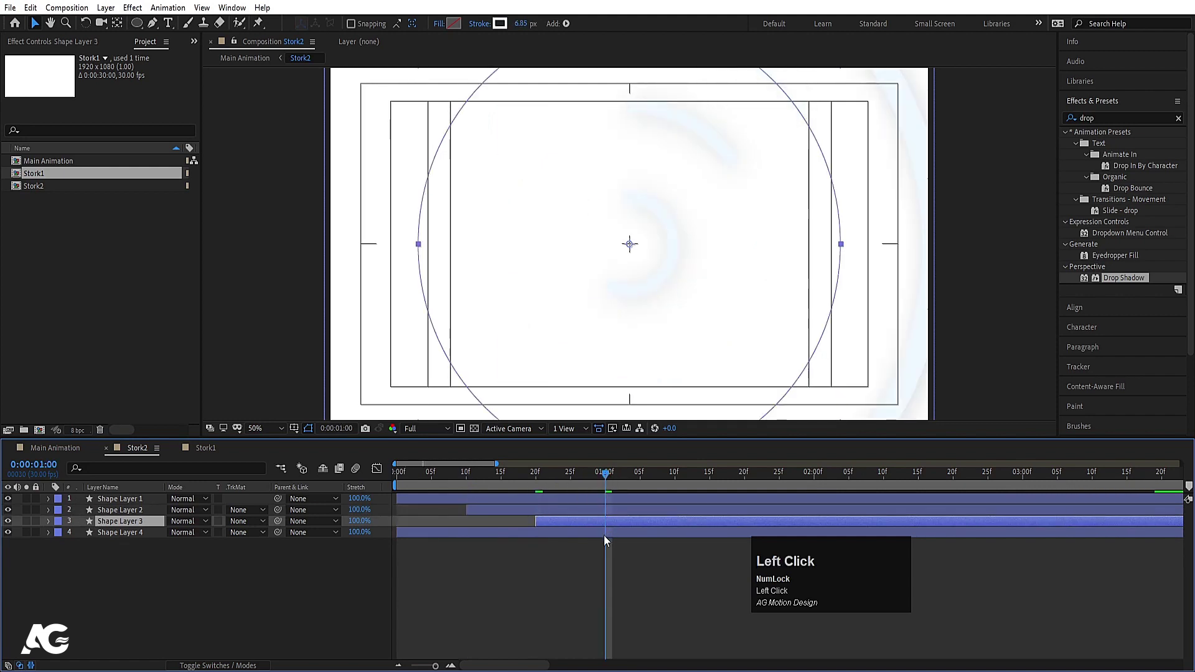
pyautogui.click(66, 451)
# Step: Preview the combined Stork1 and Stork2 rings in Main Animation
pyautogui.press('space')
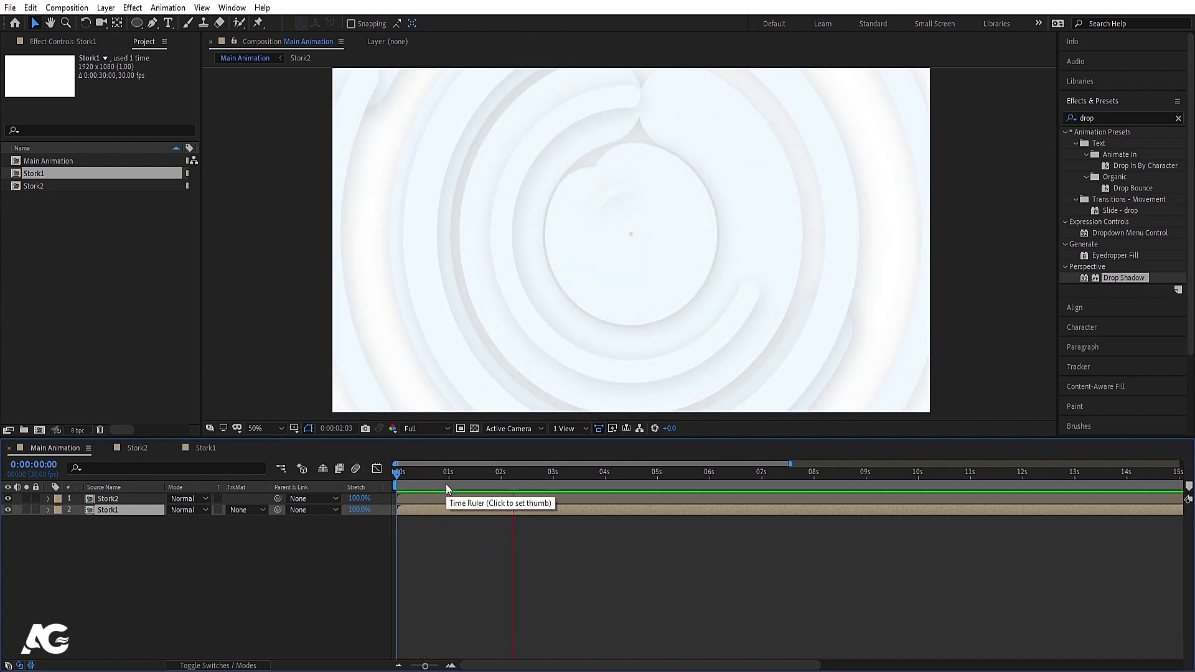
pyautogui.press('space')
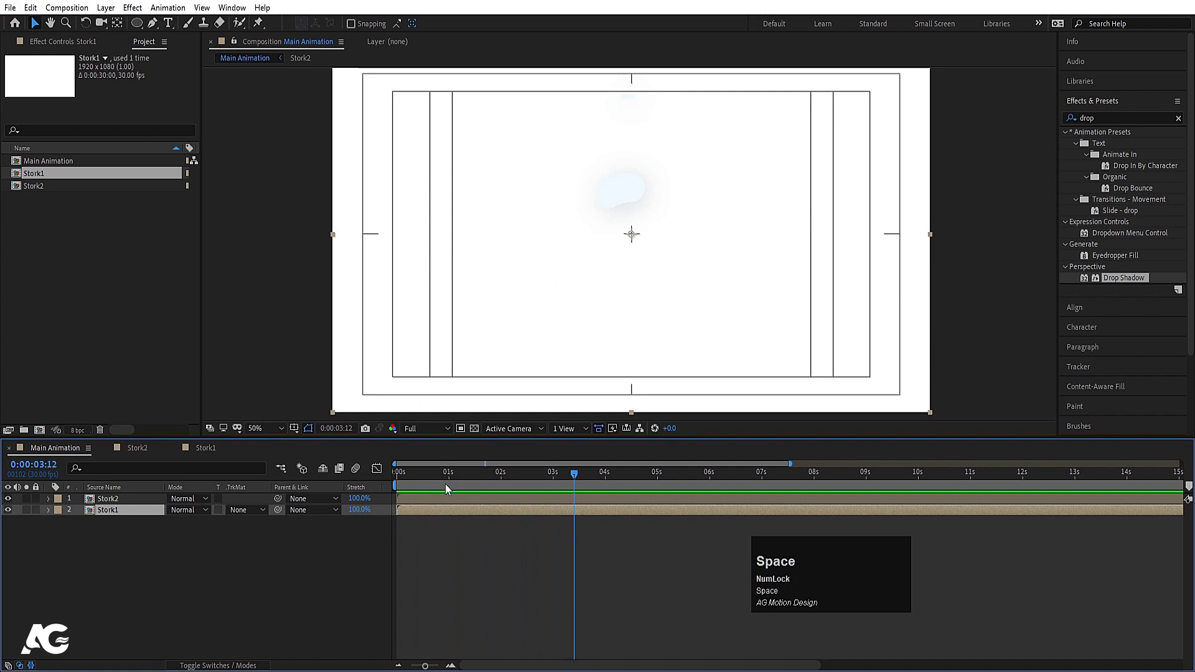
pyautogui.click(429, 480)
pyautogui.press('space')
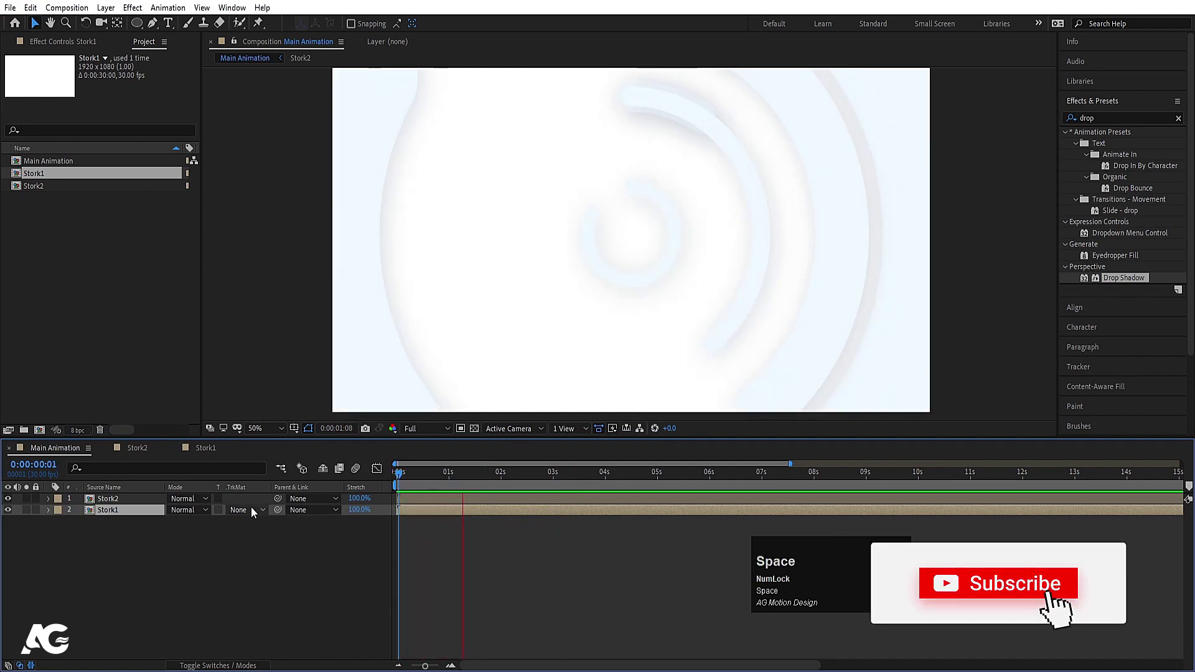
# Step: Set the Stork2 ring strokes' colour to white FFFFFF
pyautogui.click(142, 499)
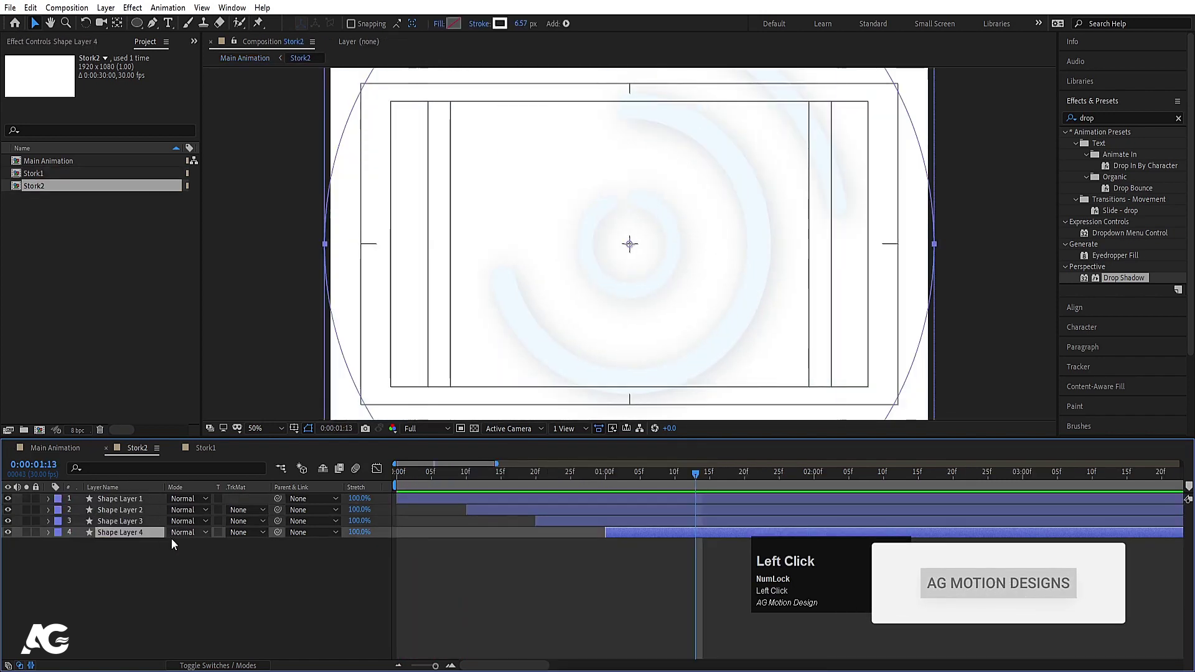
pyautogui.press('ctrl+a')
pyautogui.click(505, 26)
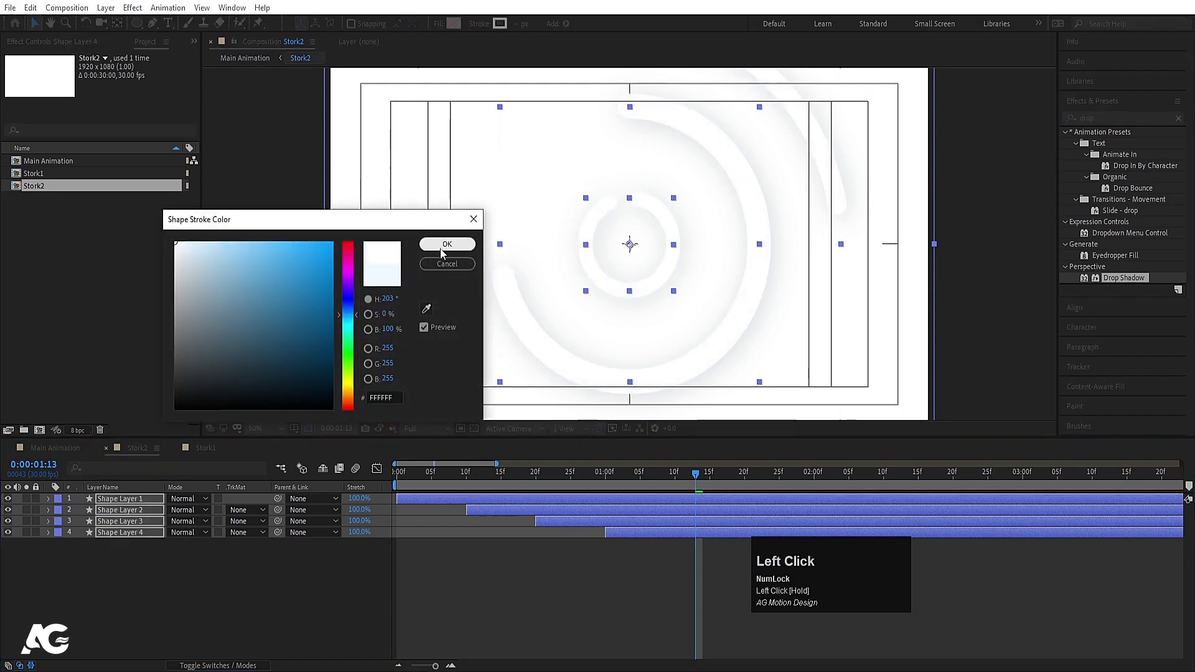
pyautogui.press('space')
# Step: Play back Main Animation with white rings over light-blue ones, then rewind to the start
pyautogui.click(440, 473)
pyautogui.press('space')
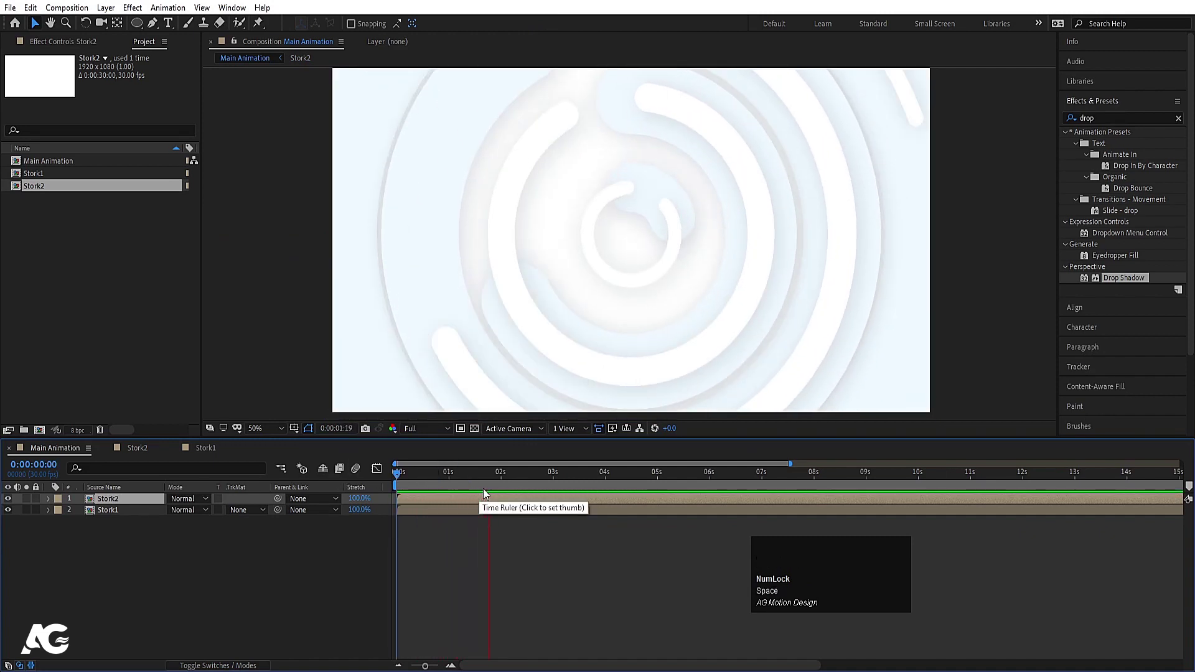
pyautogui.press('space')
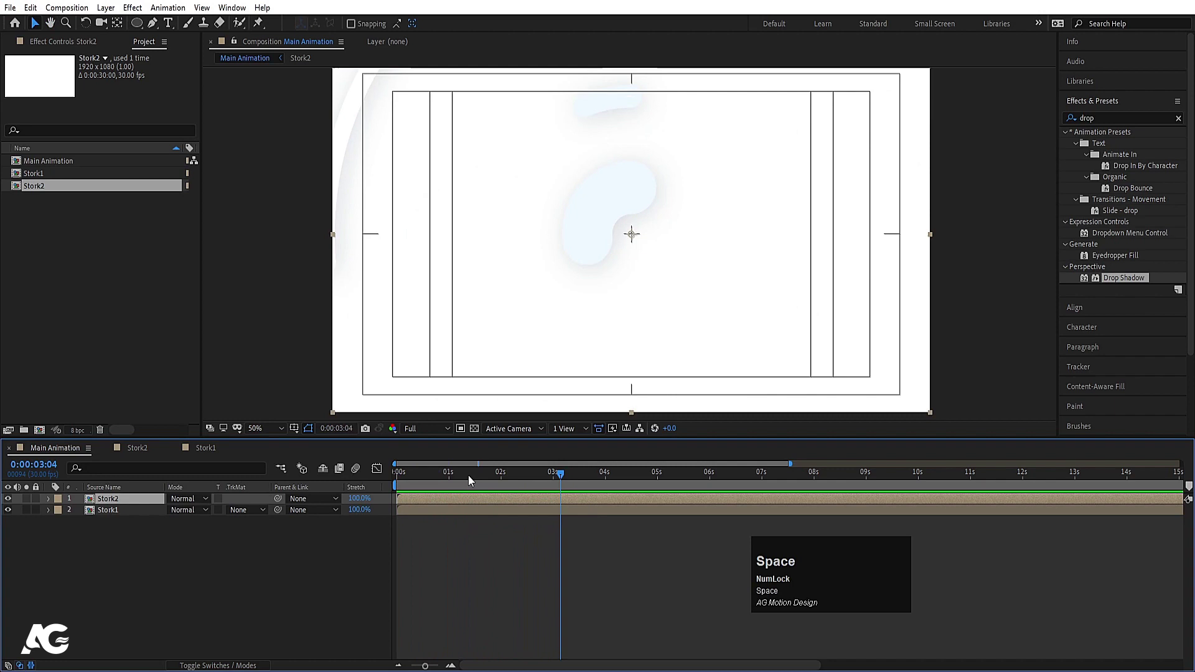
pyautogui.moveTo(471, 478); pyautogui.dragTo(239, 553)
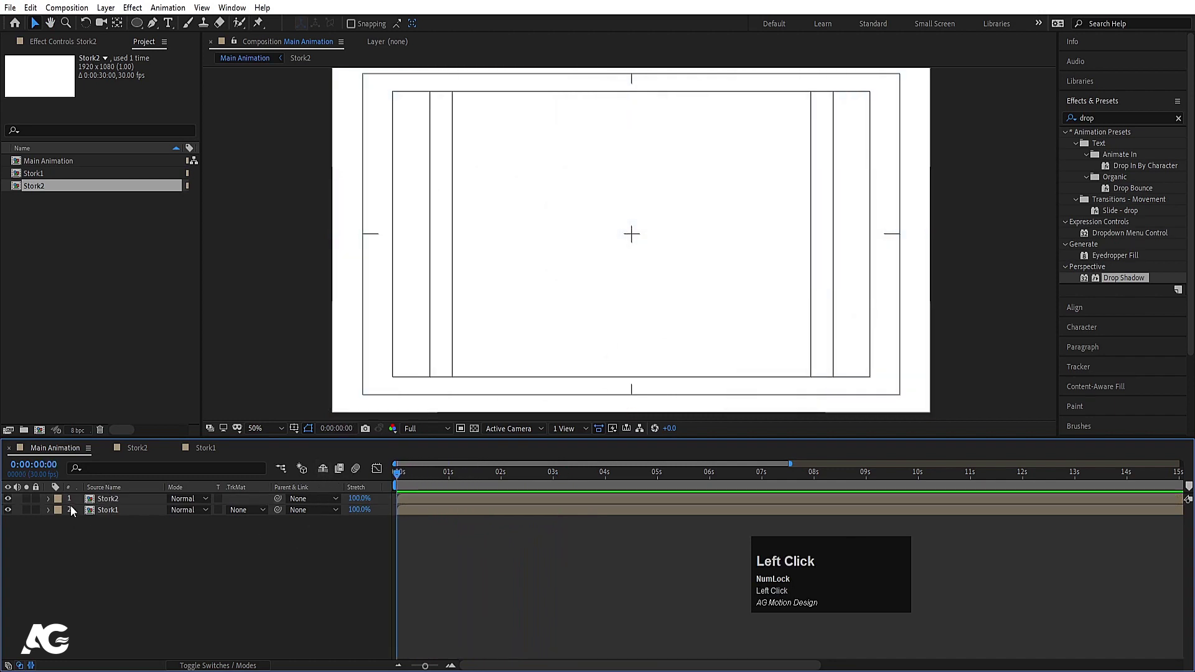
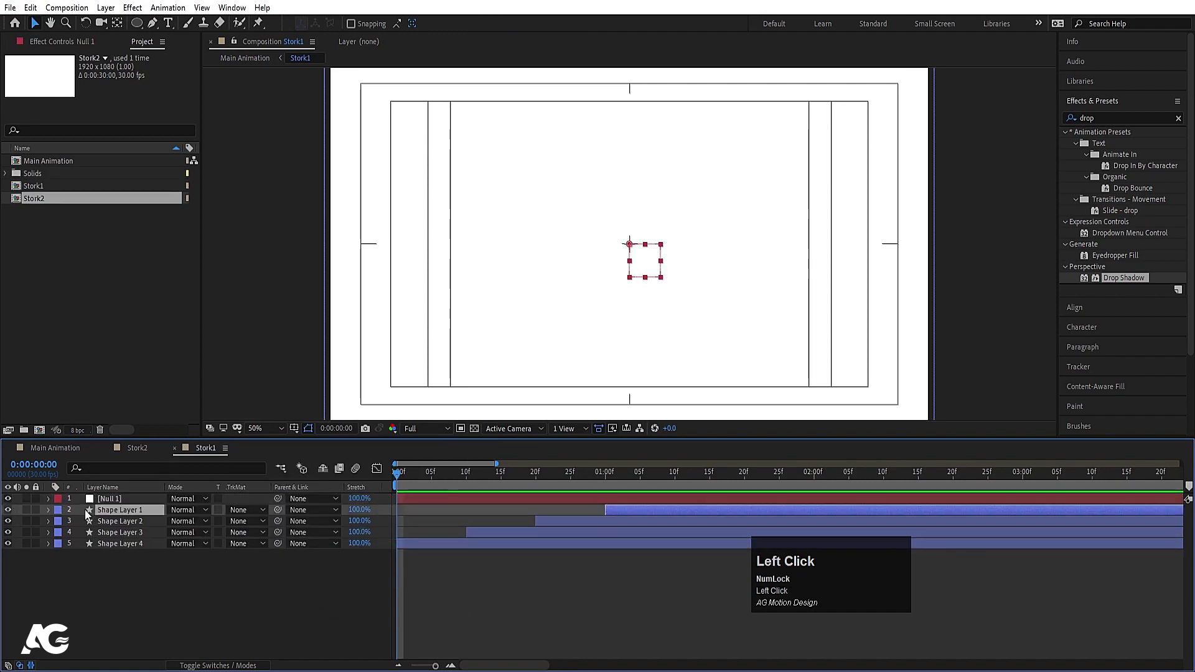
# Step: Parent all four Stork1 shape layers to the new Null 1 and reveal its Rotation
pyautogui.click(282, 513)
pyautogui.press('r')
pyautogui.click(84, 517)
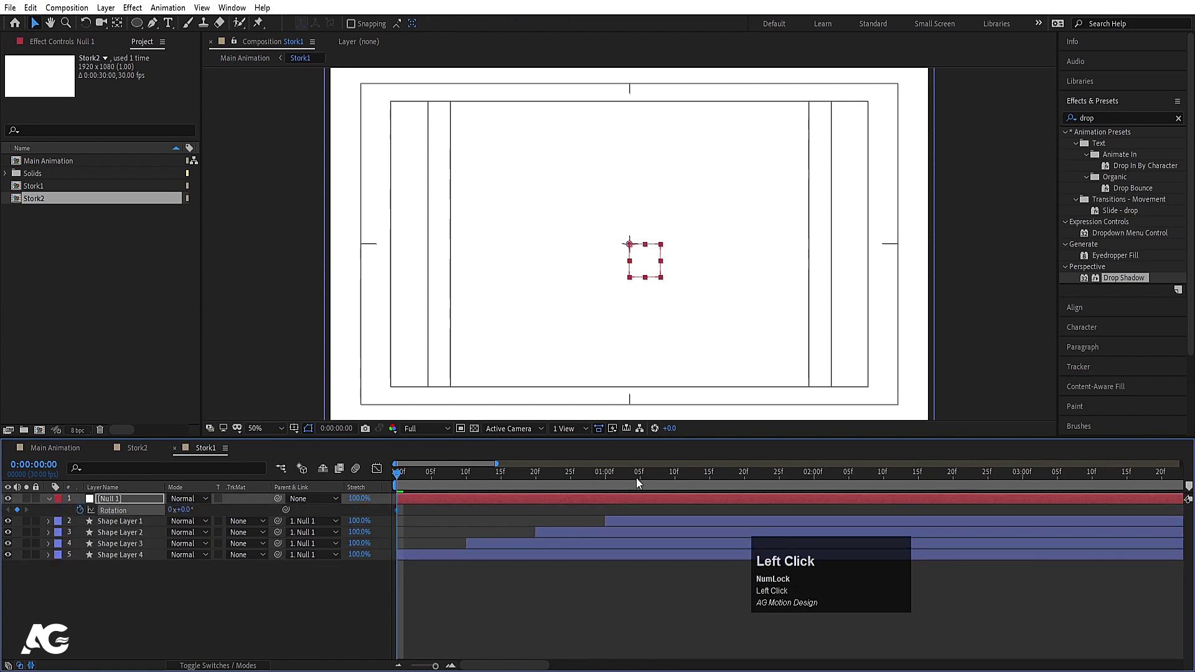
pyautogui.press('-')
# Step: Keyframe Null 1's Rotation from 0 to a full turn at 4:01 and preview the spin
pyautogui.click(714, 478)
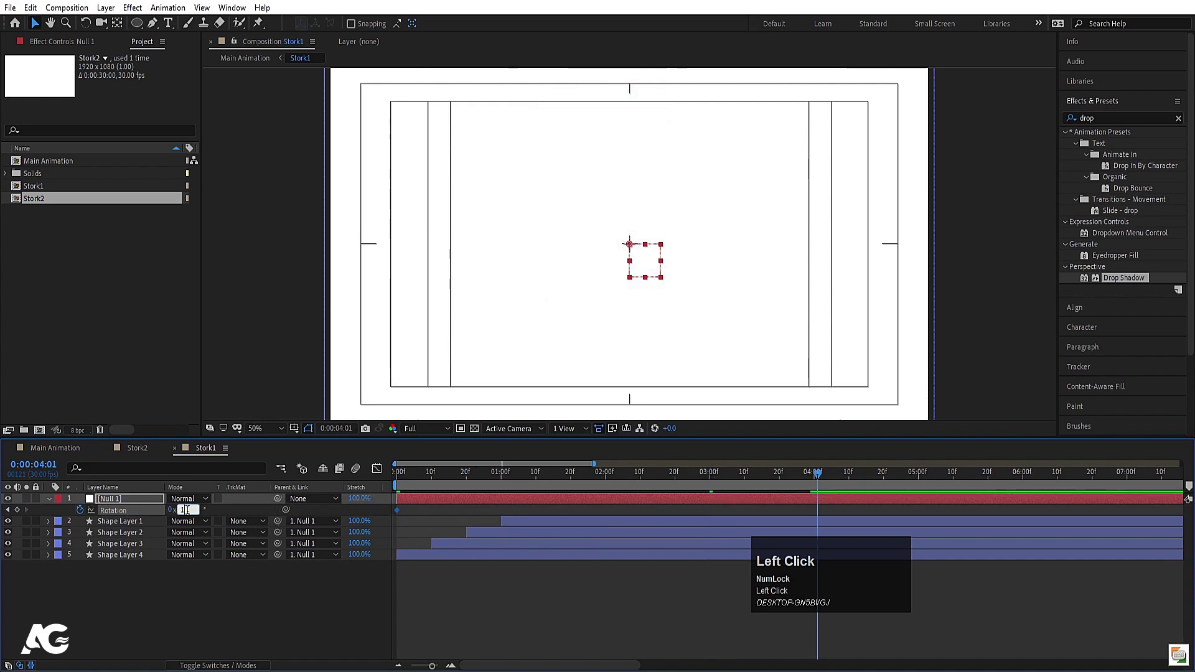
pyautogui.press('Return')
pyautogui.click(424, 488)
pyautogui.press('space')
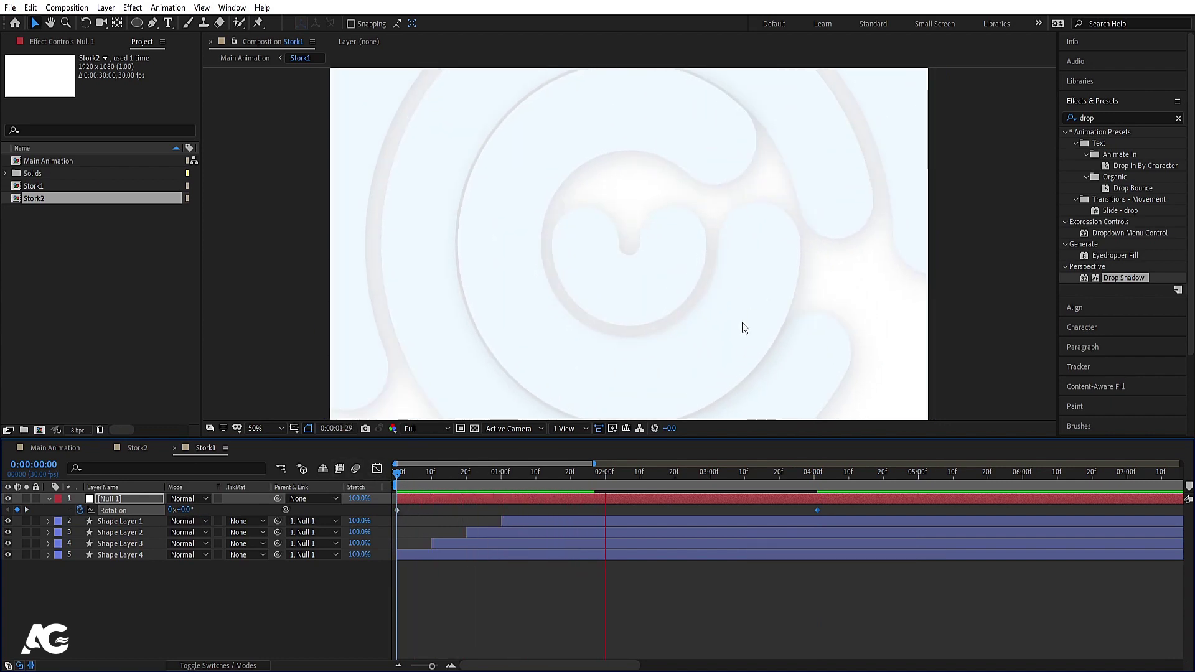
pyautogui.press('space')
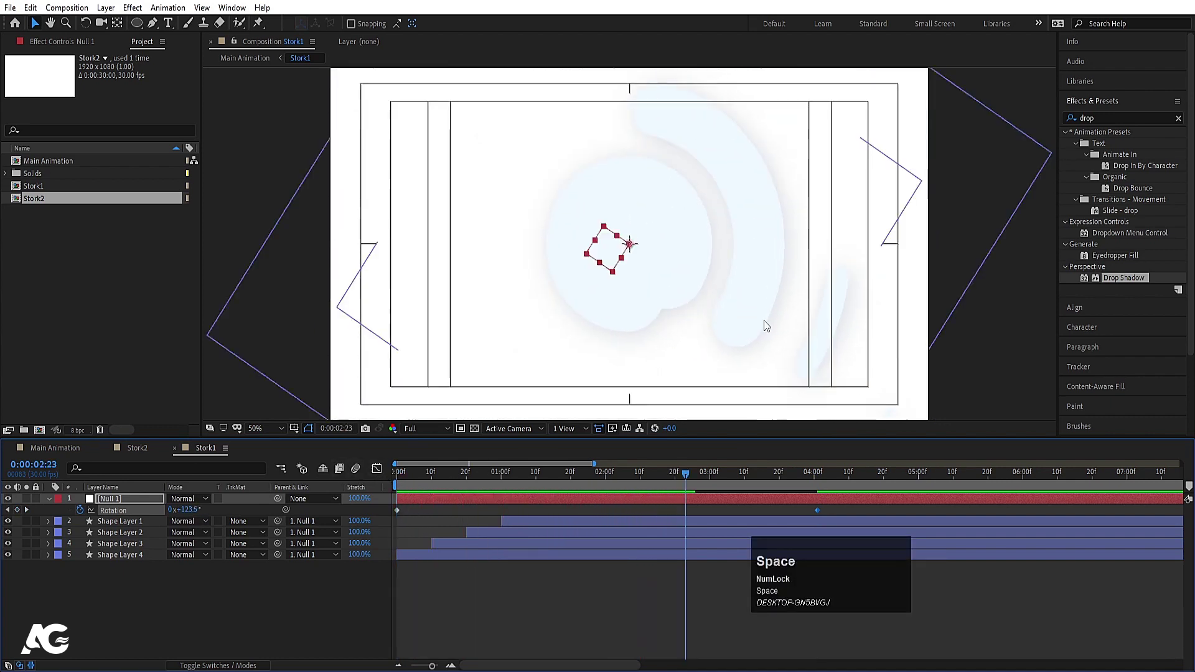
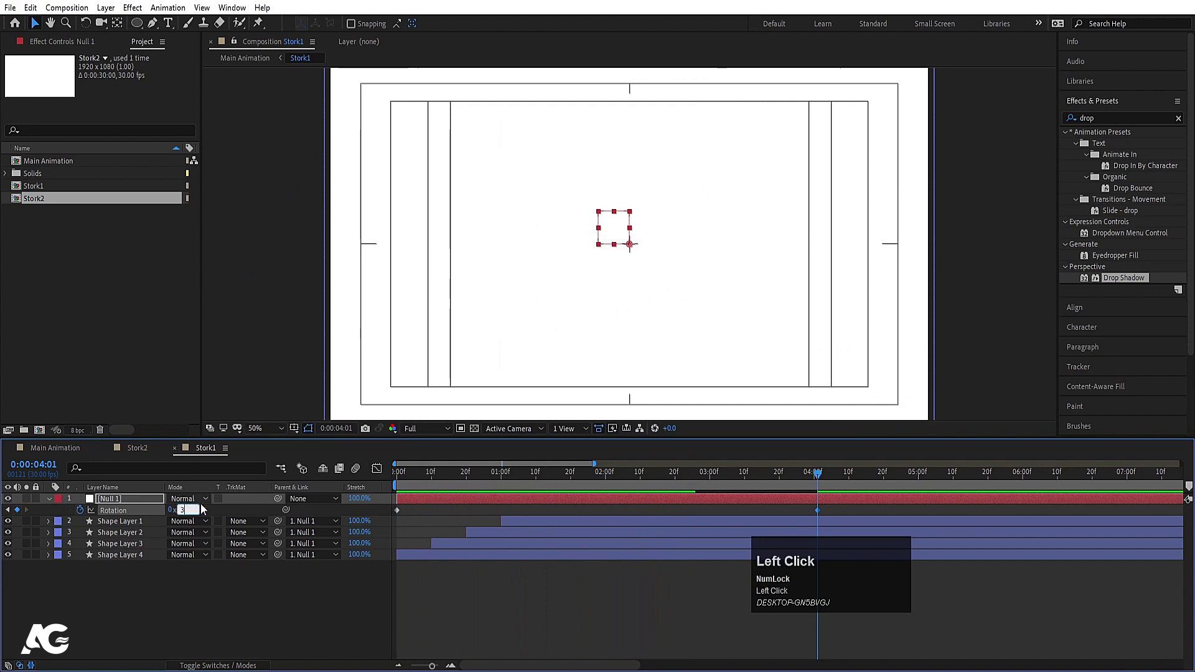
# Step: Adjust the end rotation amount, preview again, copy Null 1 and move to Stork2
pyautogui.press('Return')
pyautogui.click(443, 481)
pyautogui.press('space')
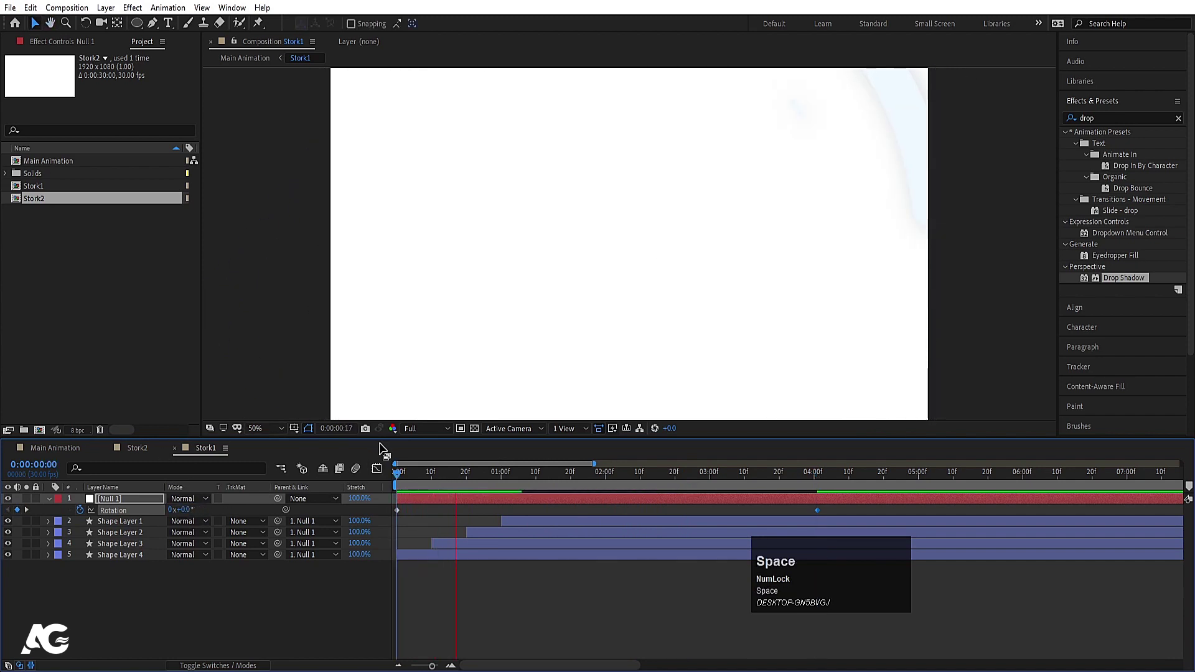
pyautogui.press('space')
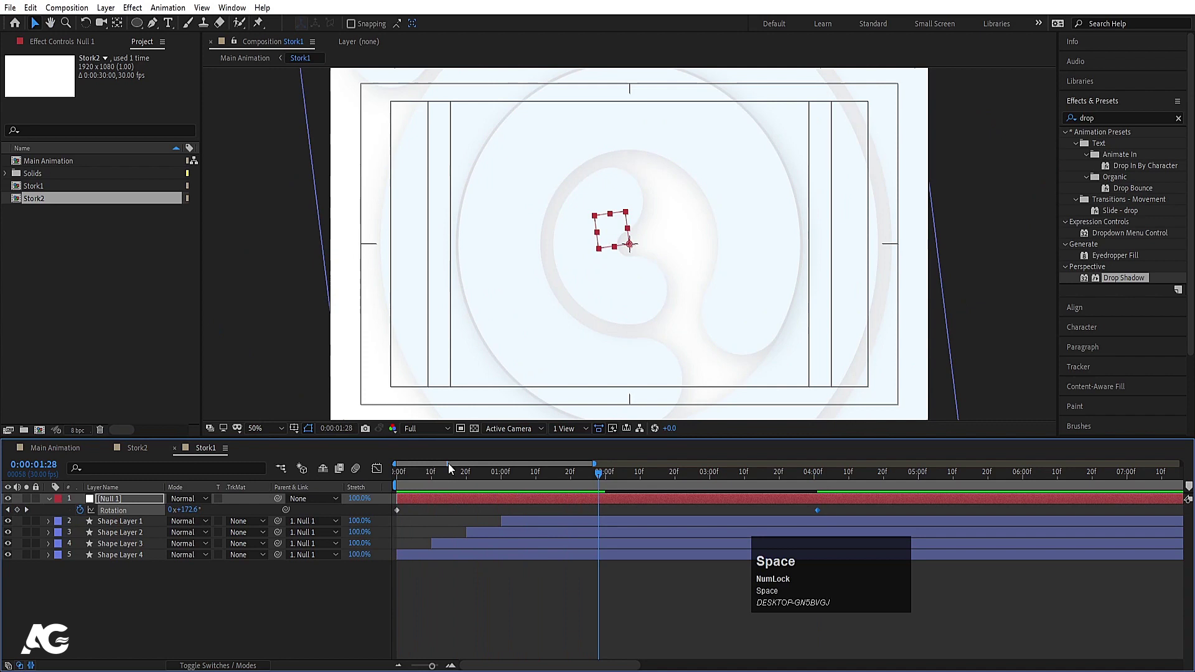
pyautogui.click(442, 481)
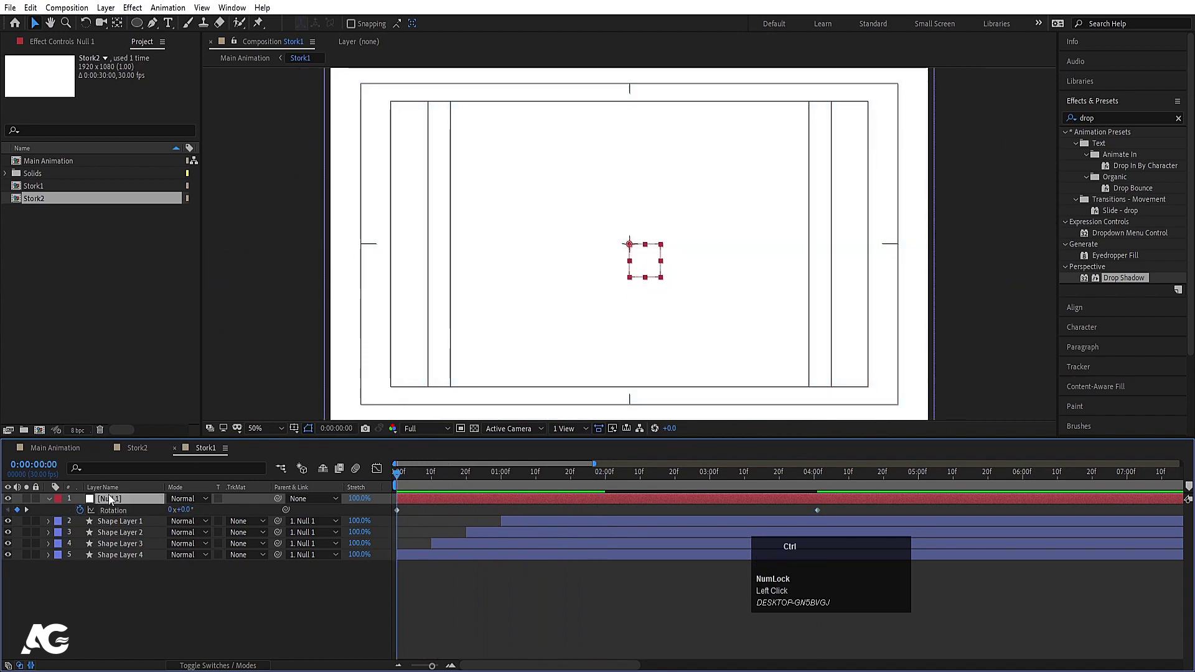
pyautogui.press('ctrl+c')
pyautogui.click(151, 453)
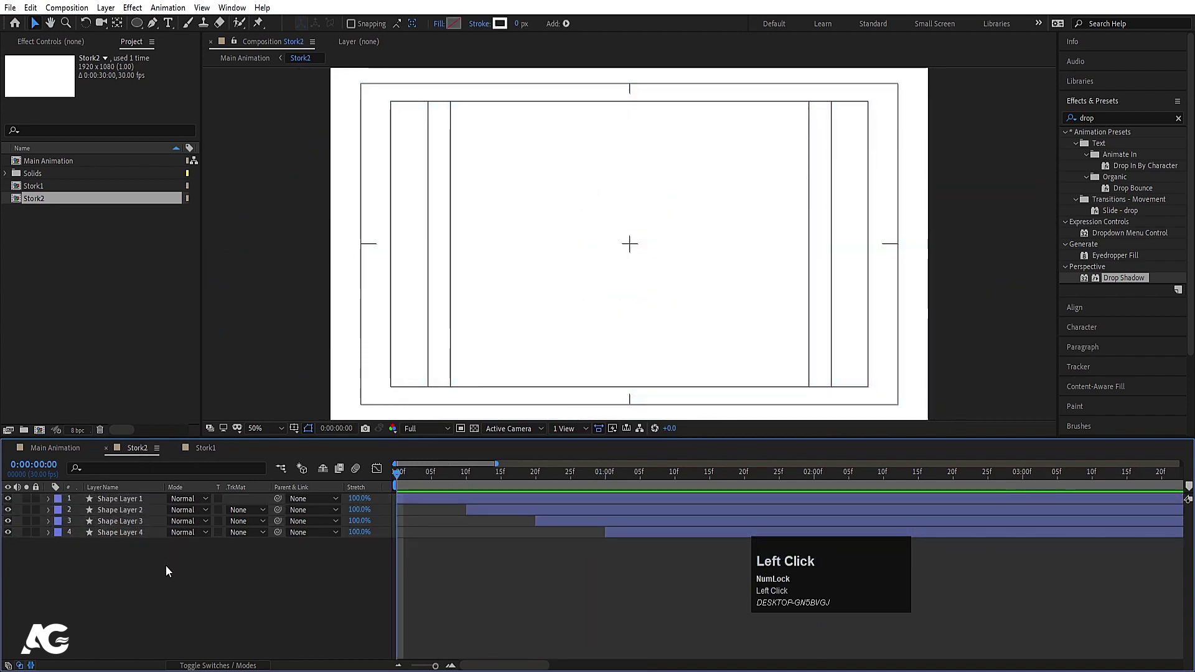
# Step: Paste a Null 1 into Stork2 with Rotation keyed 0 to 1x at 4:01 and parent the four rings to it
pyautogui.press('ctrl+v')
pyautogui.press('u')
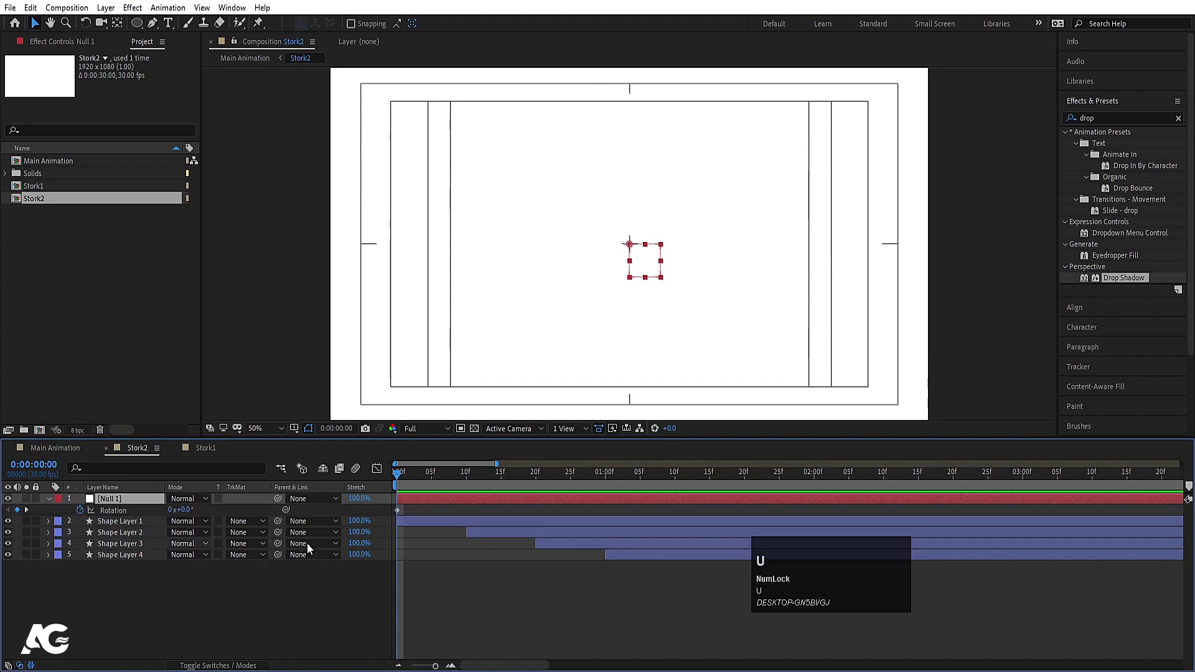
pyautogui.write('uk')
pyautogui.press('0')
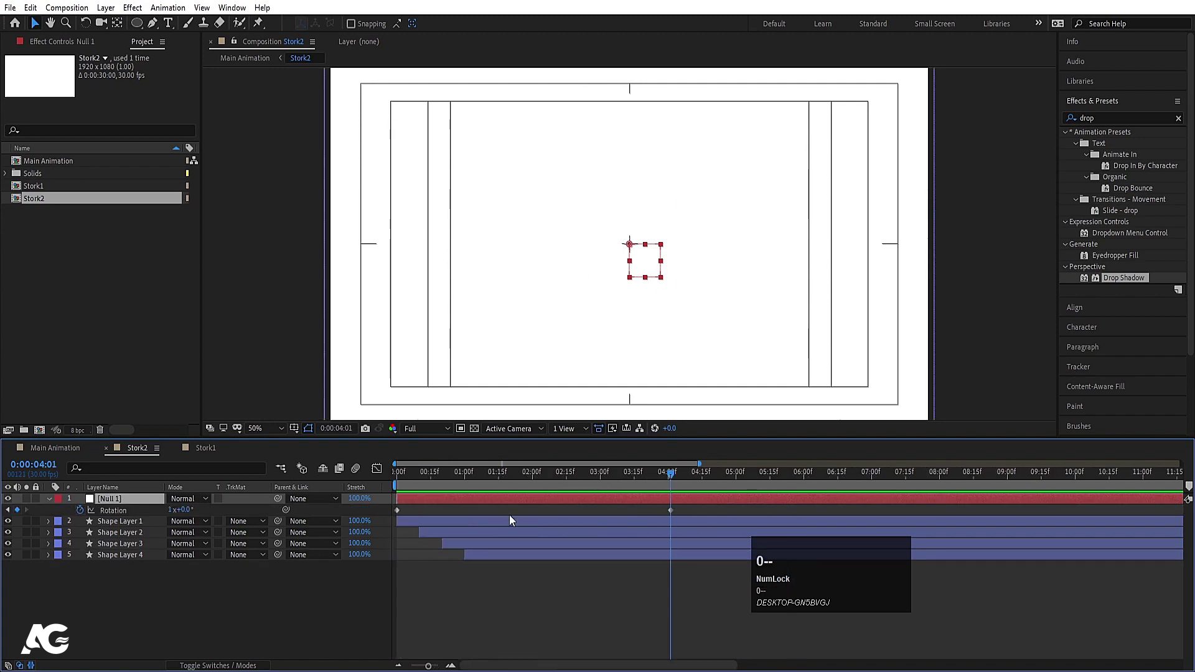
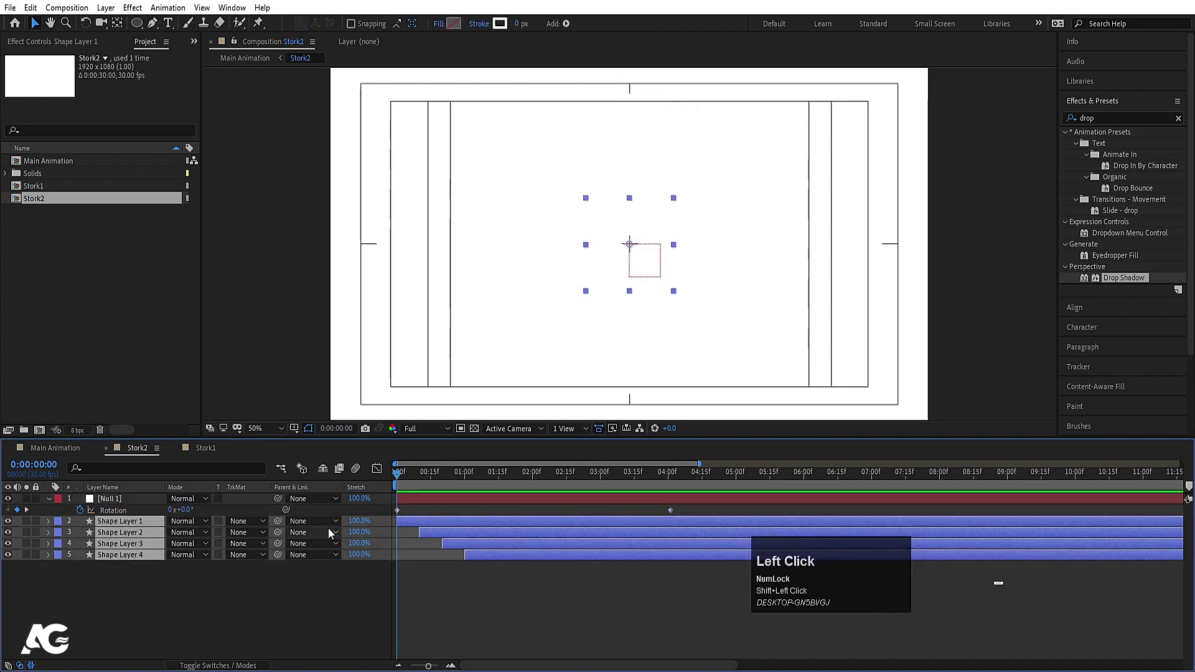
pyautogui.moveTo(281, 526); pyautogui.dragTo(72, 462)
# Step: Preview the Stork2 spin, tweak the null's end rotation, and return to Main Animation
pyautogui.press('space')
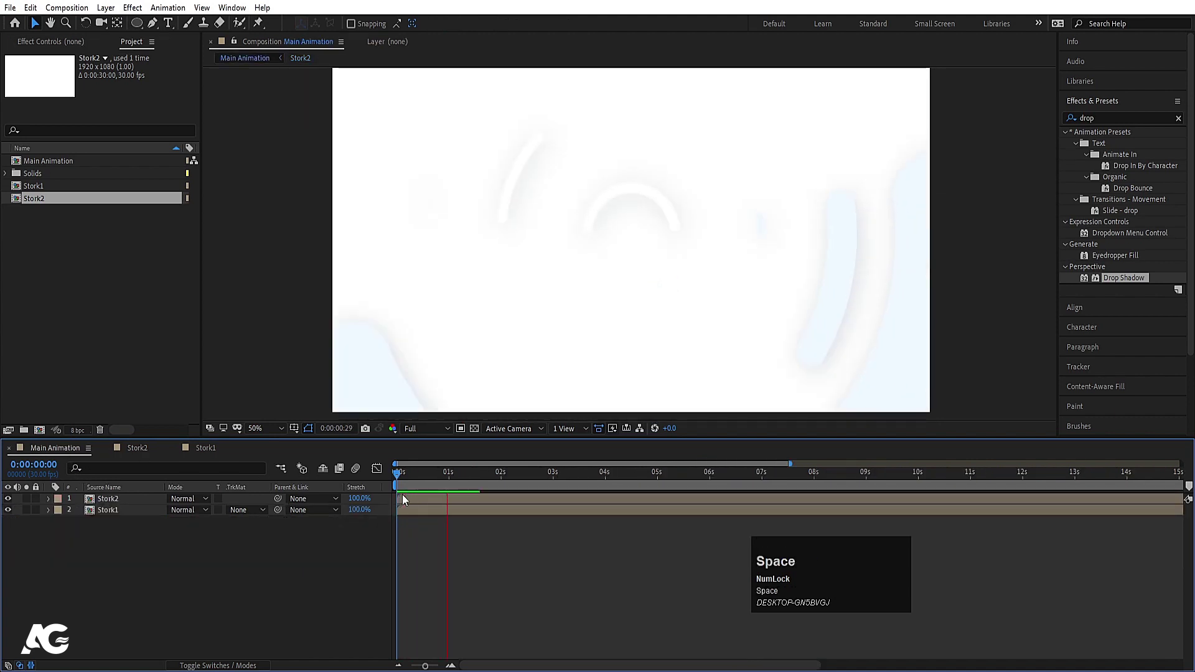
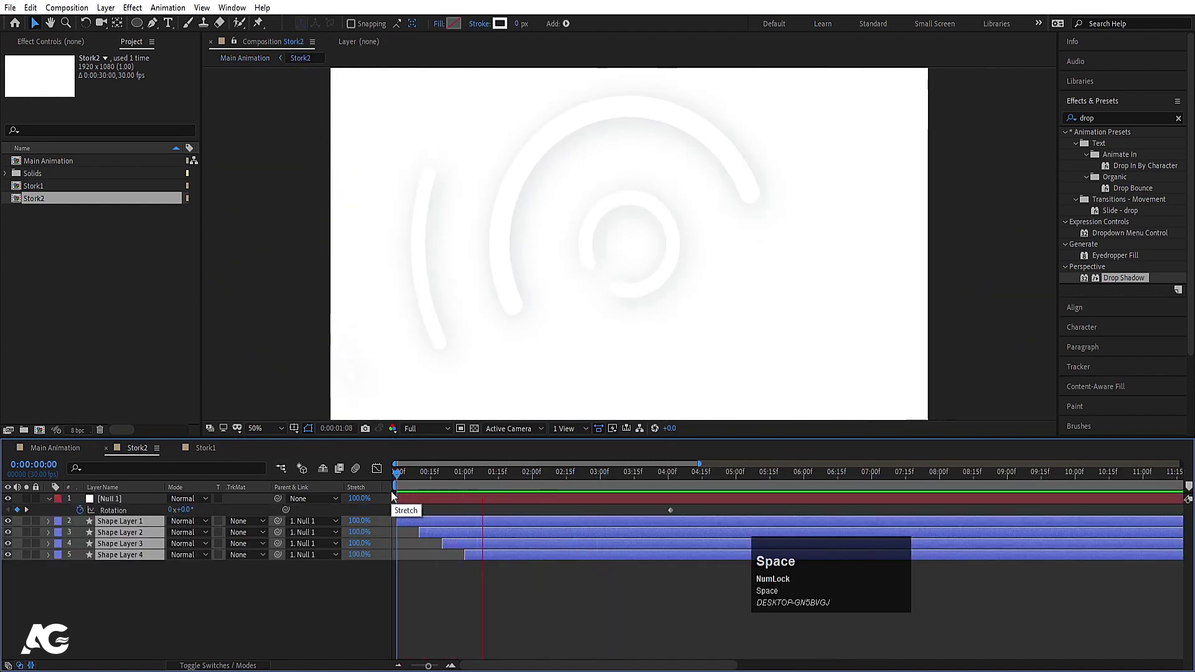
pyautogui.press('space')
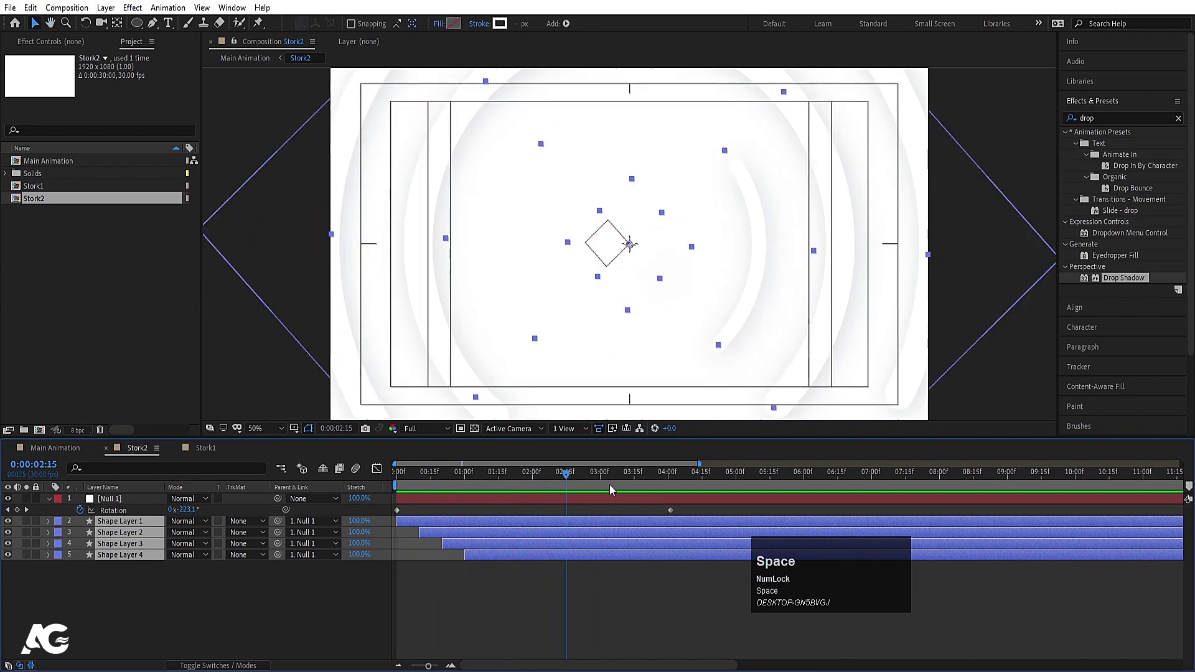
pyautogui.click(573, 512)
pyautogui.press('k')
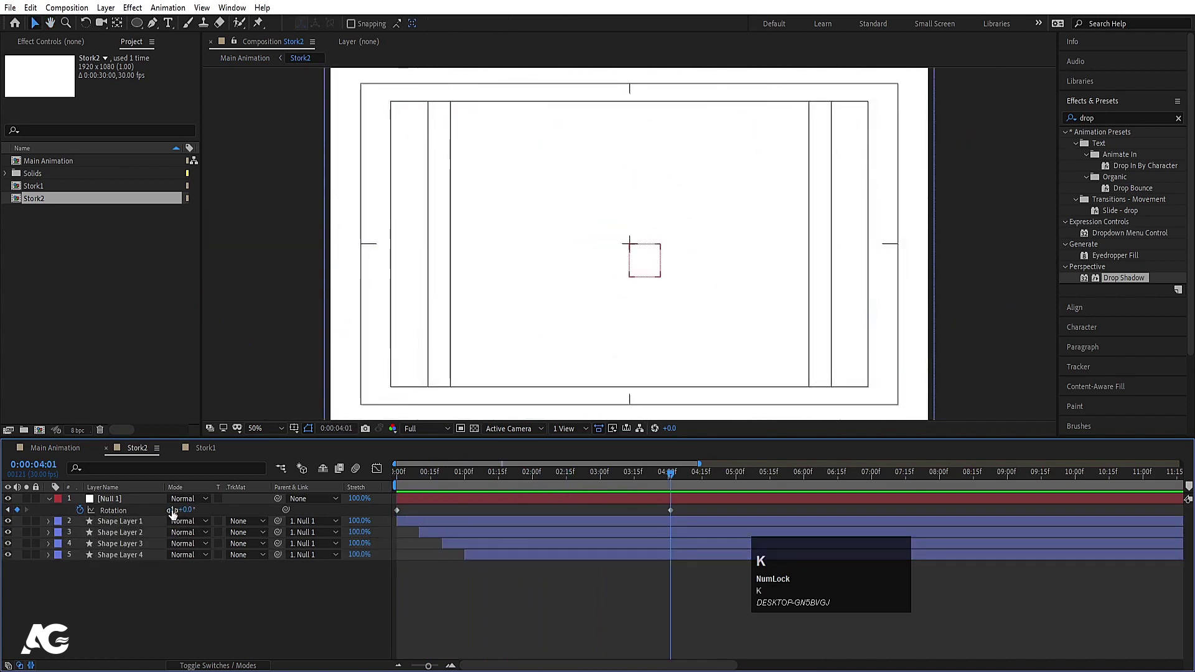
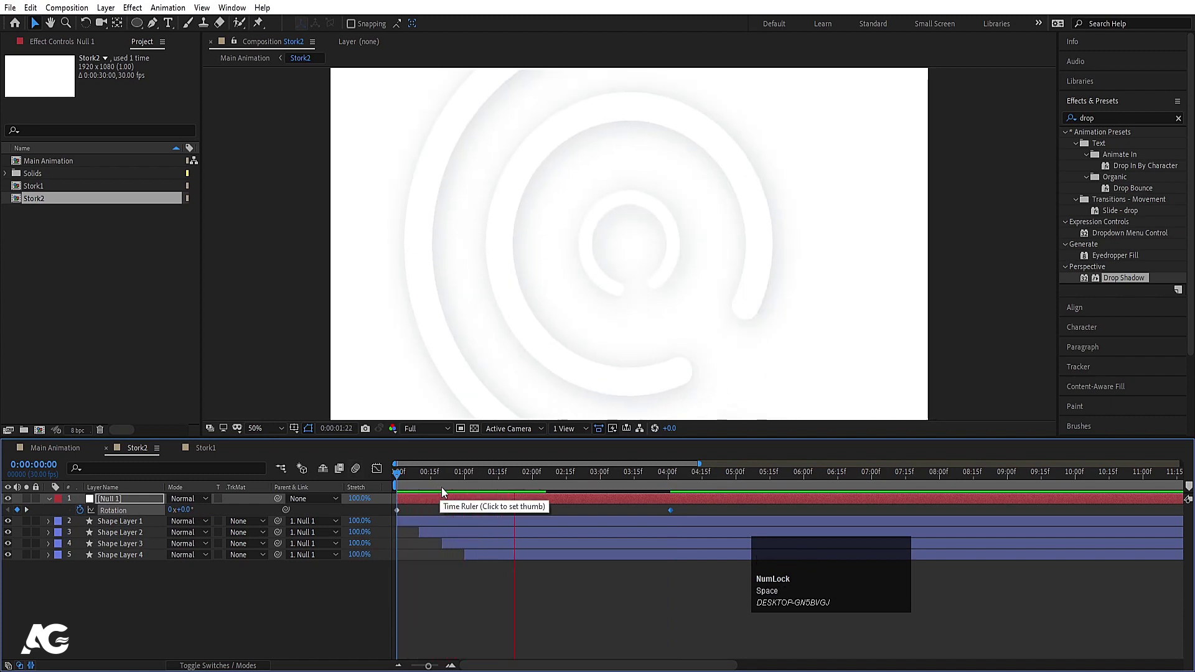
pyautogui.press('space')
pyautogui.click(453, 484)
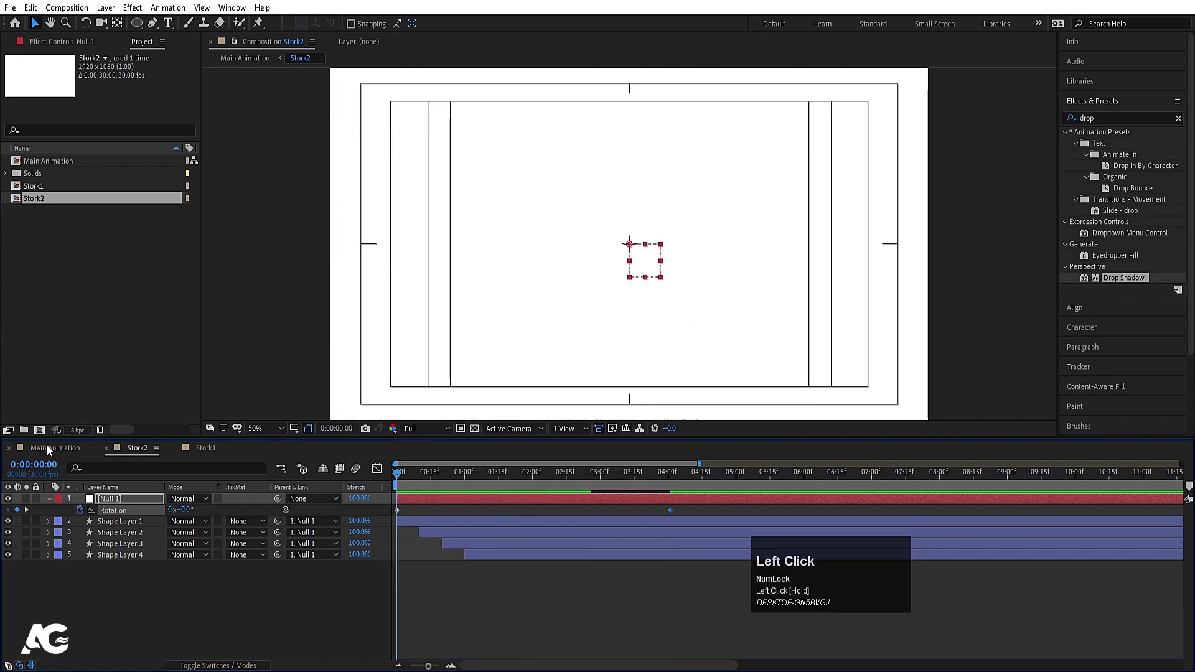
pyautogui.press('space')
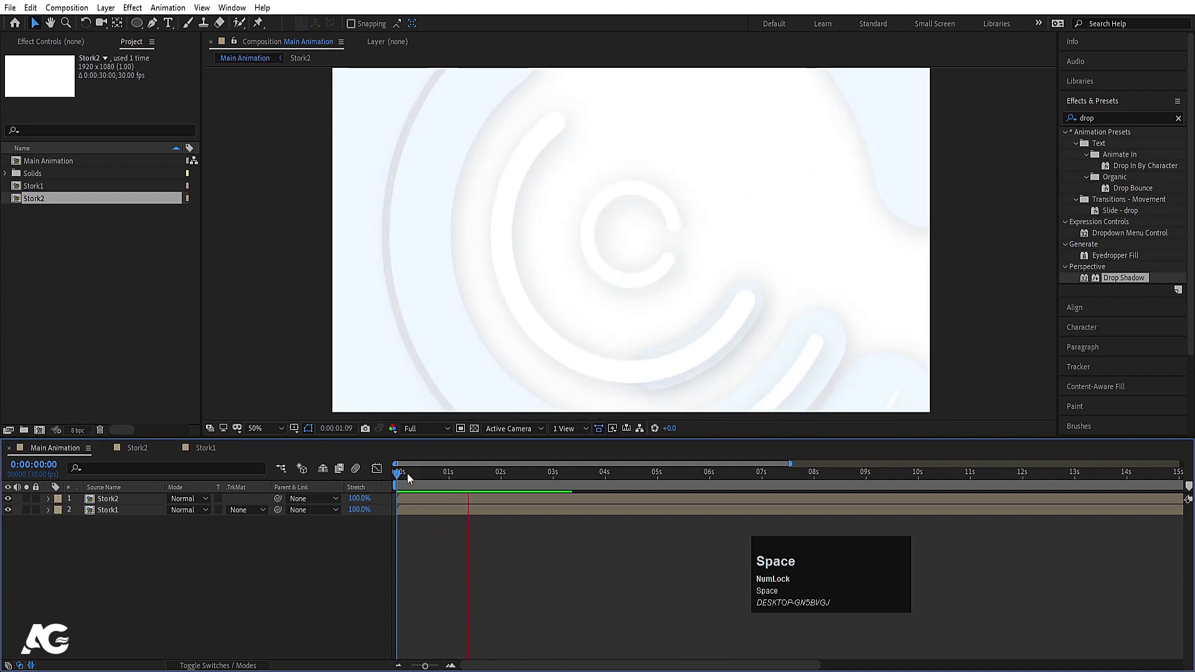
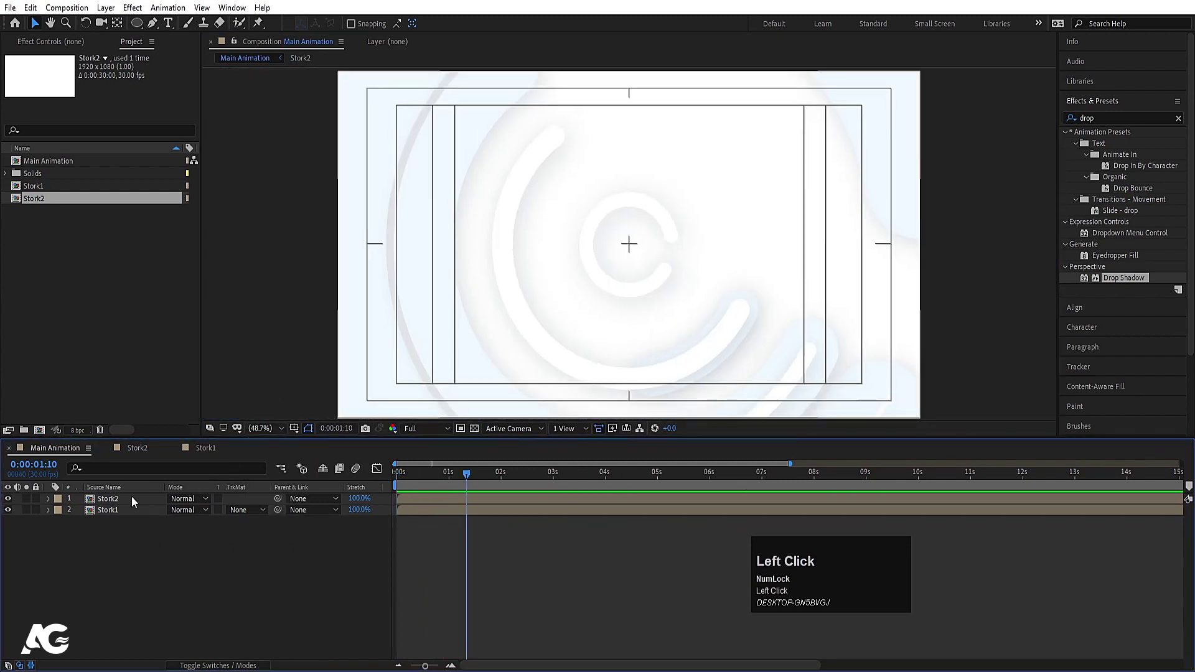
# Step: Set the Stork2 layer's Scale to -100, 100% so its rings spin opposite Stork1's, and preview
pyautogui.press('s')
pyautogui.click(176, 515)
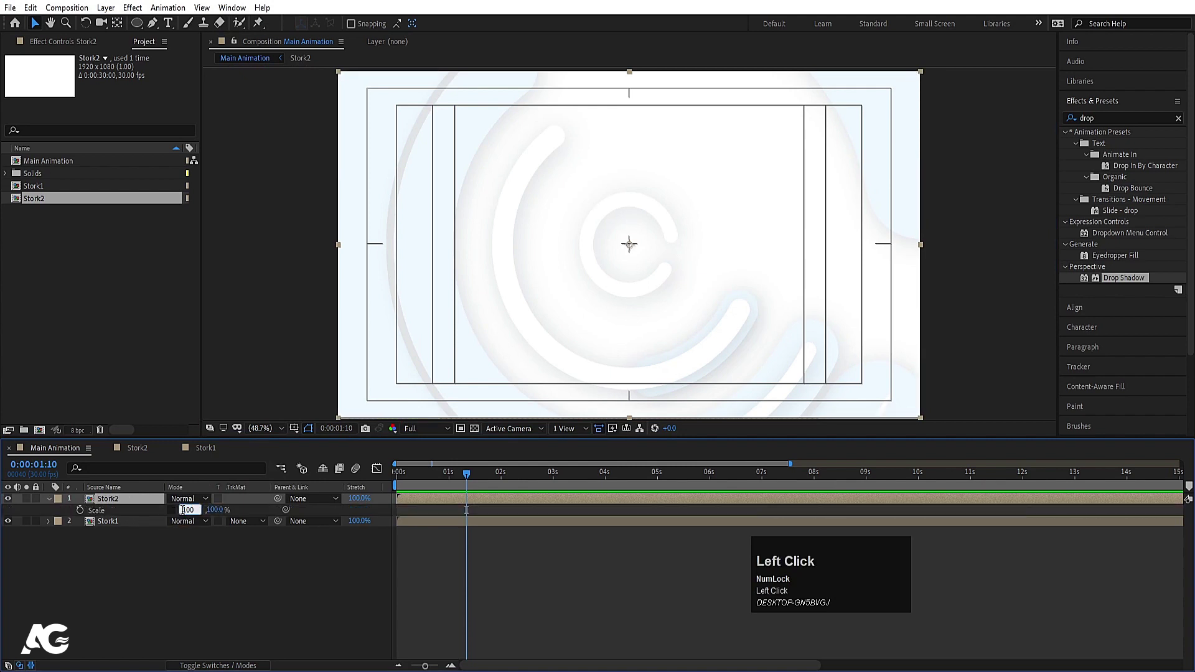
pyautogui.press('-')
pyautogui.press('Return')
pyautogui.press('space')
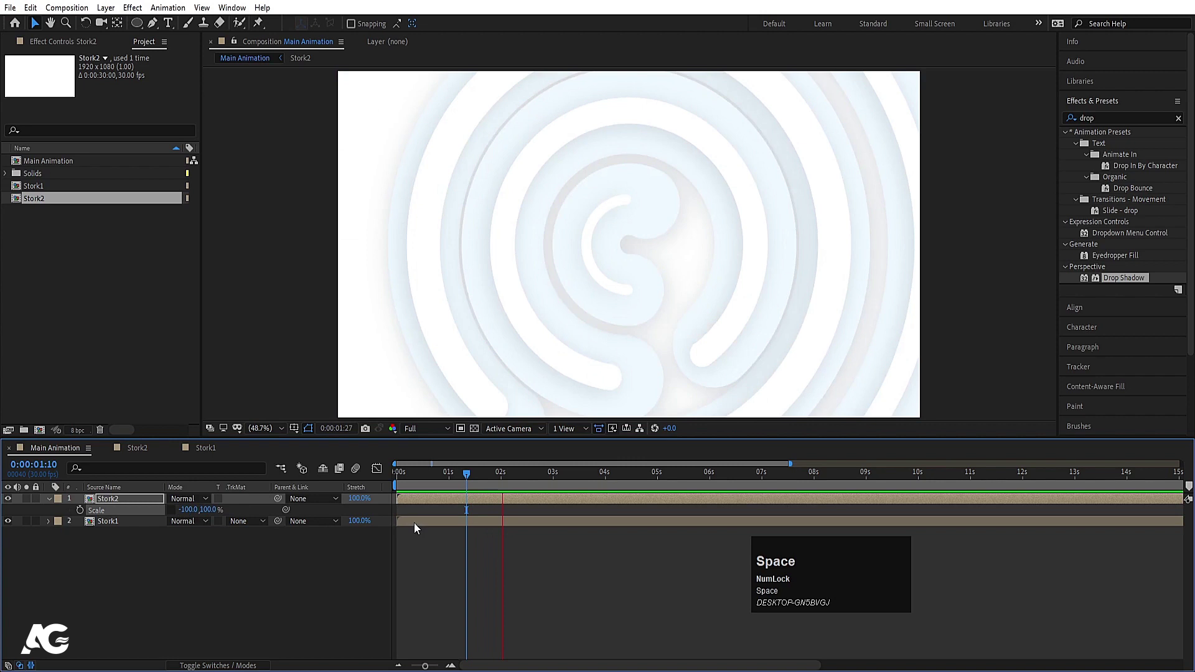
pyautogui.click(432, 482)
pyautogui.press('space')
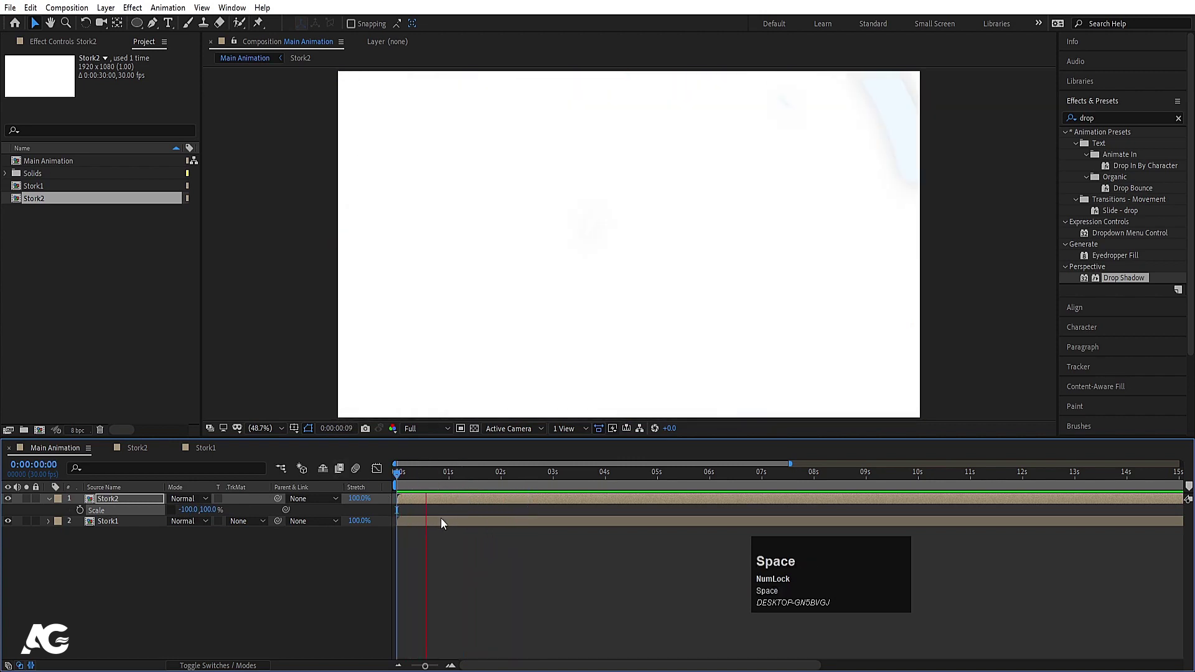
pyautogui.press('space')
# Step: Collapse the layers and close the Stork2 and Stork1 timeline tabs
pyautogui.click(174, 578)
pyautogui.press('space')
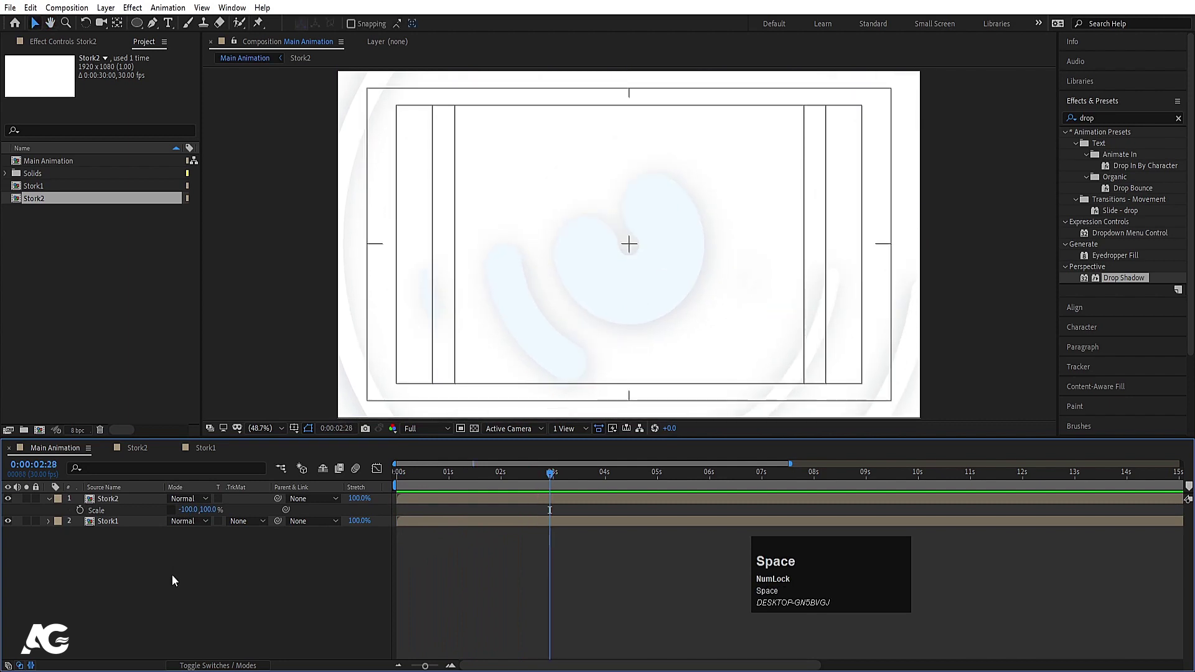
pyautogui.press('u')
pyautogui.click(114, 454)
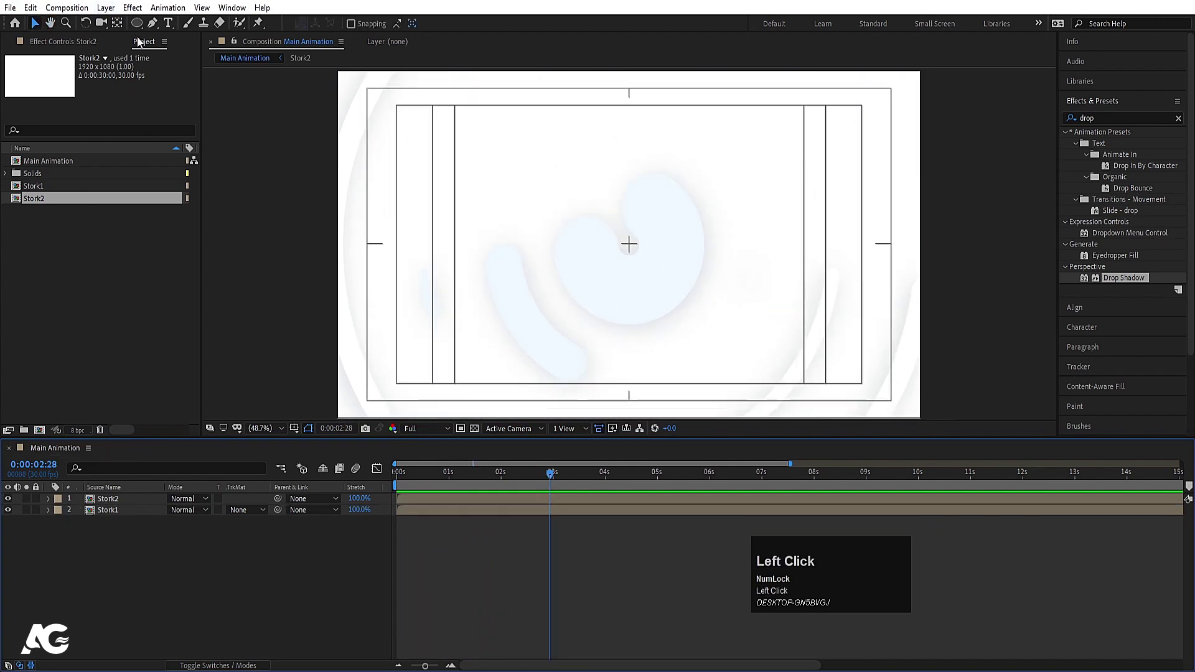
# Step: Draw a thin slanted line shape with a 1 px stroke using the Pen tool
pyautogui.click(154, 30)
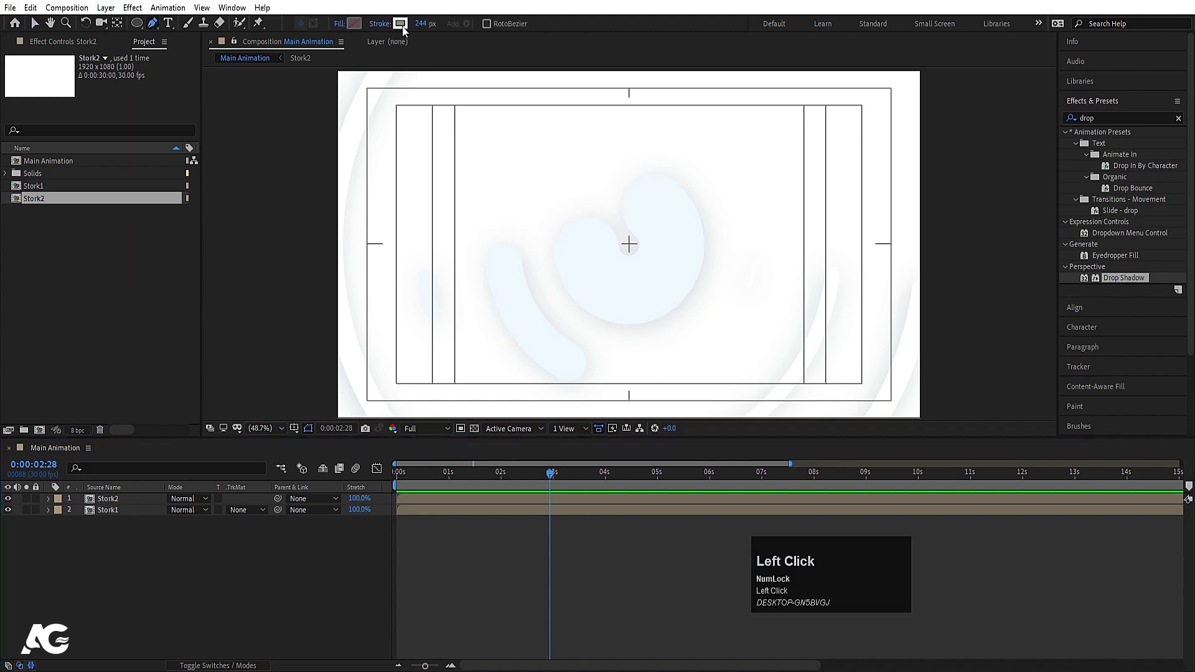
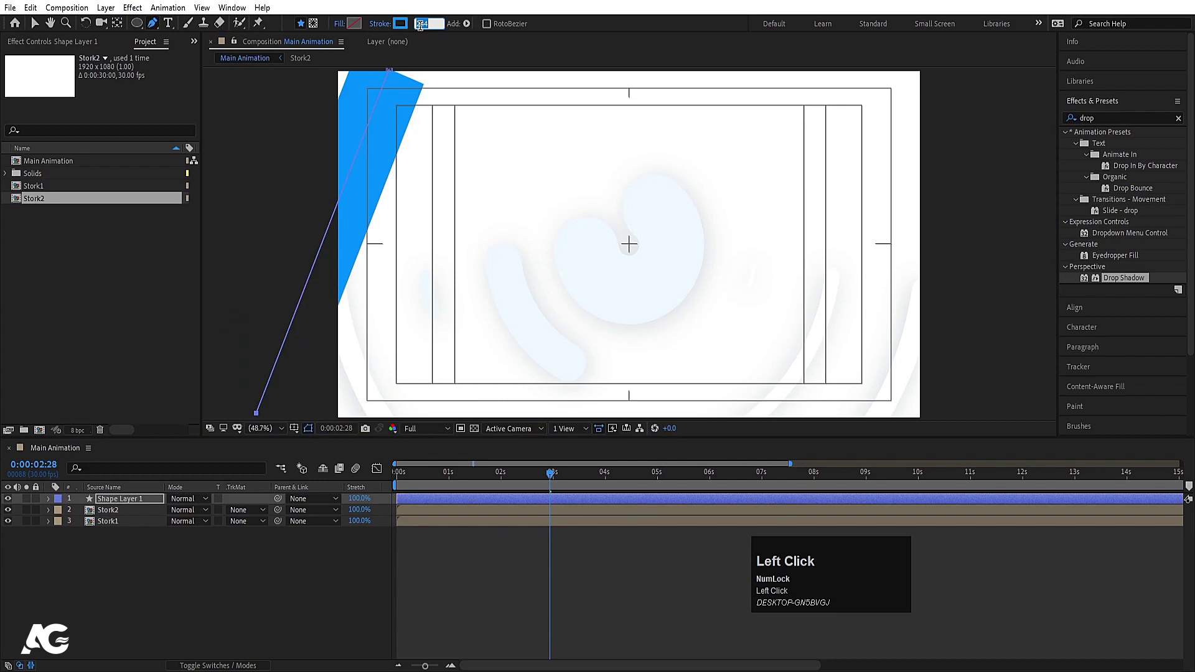
pyautogui.press('Return')
pyautogui.click(161, 555)
pyautogui.press('ctrl+alt+Home')
# Step: Add a Repeater to the stripe with 30 copies offset by Position 10,0
pyautogui.click(423, 25)
pyautogui.press('Return')
pyautogui.moveTo(163, 555); pyautogui.dragTo(87, 582)
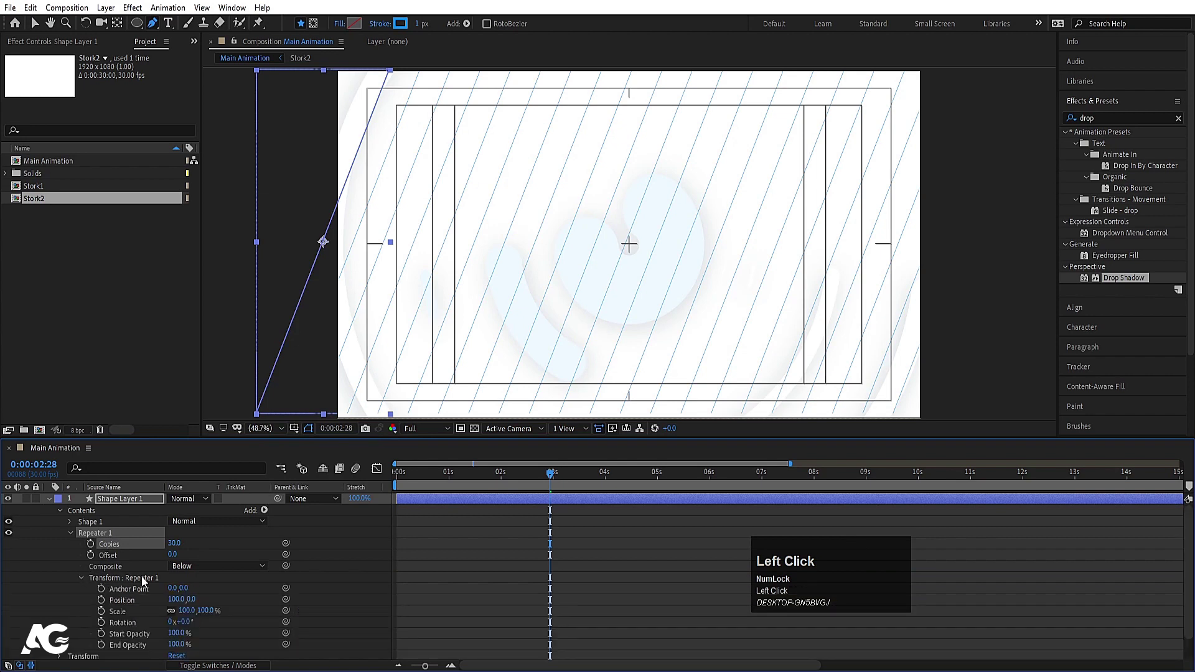
pyautogui.press('Return')
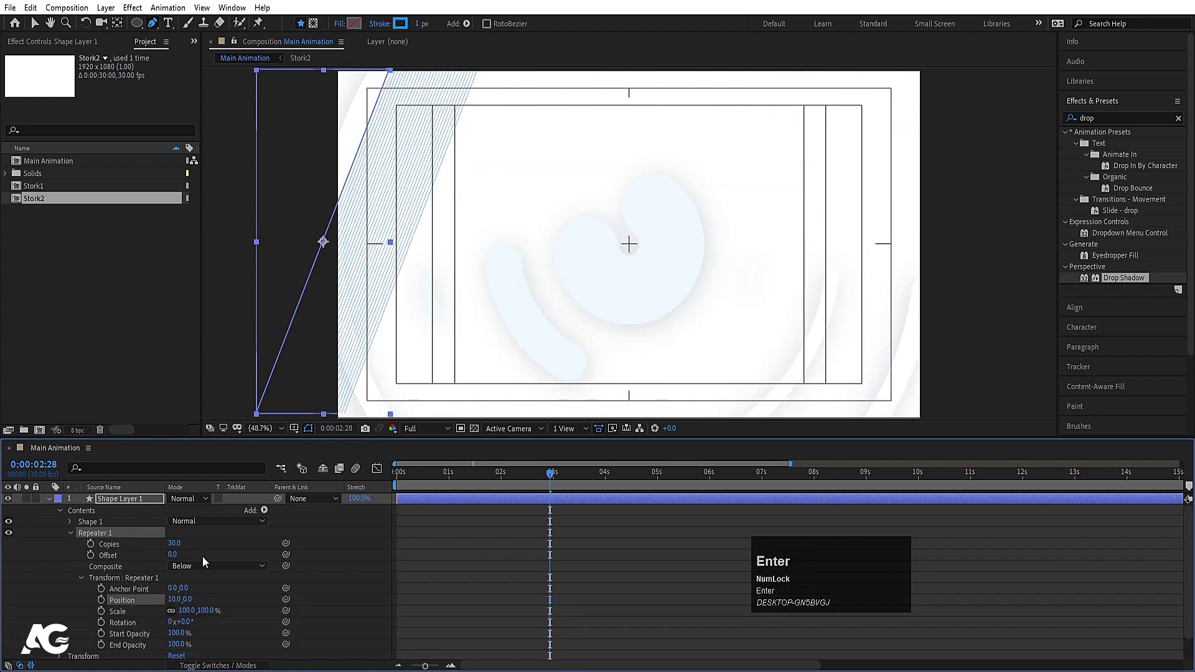
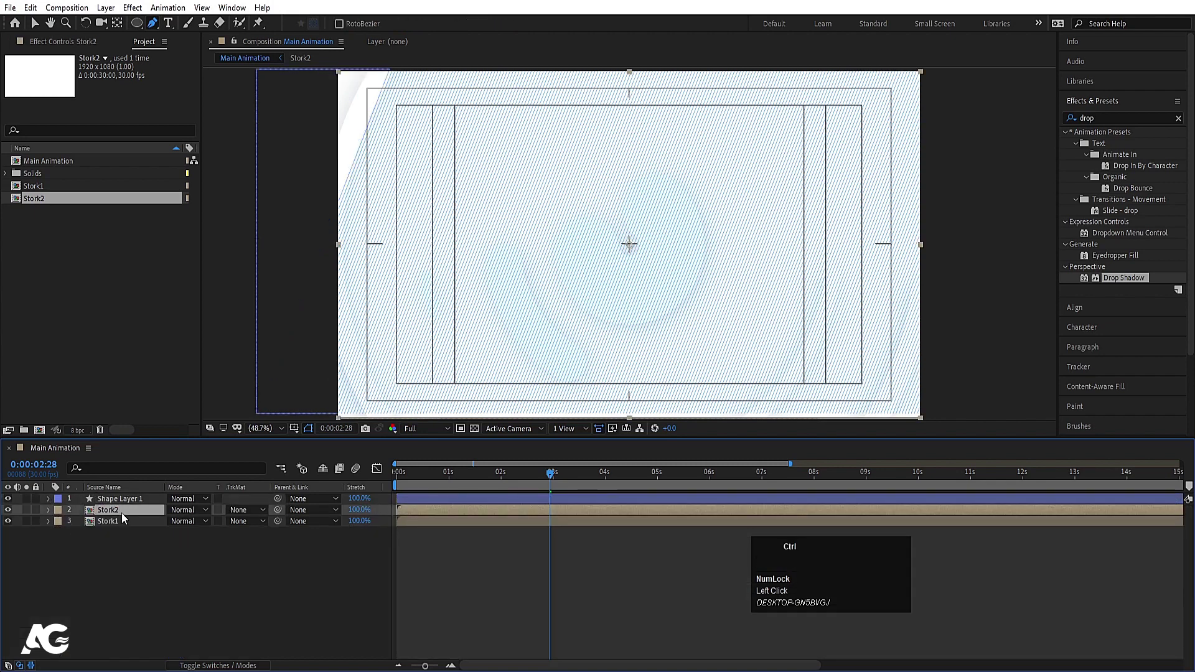
# Step: Duplicate Stork2 above Shape Layer 1 as its Alpha Matte so stripes show only inside the rings
pyautogui.press('ctrl+d')
pyautogui.moveTo(127, 519); pyautogui.dragTo(109, 518)
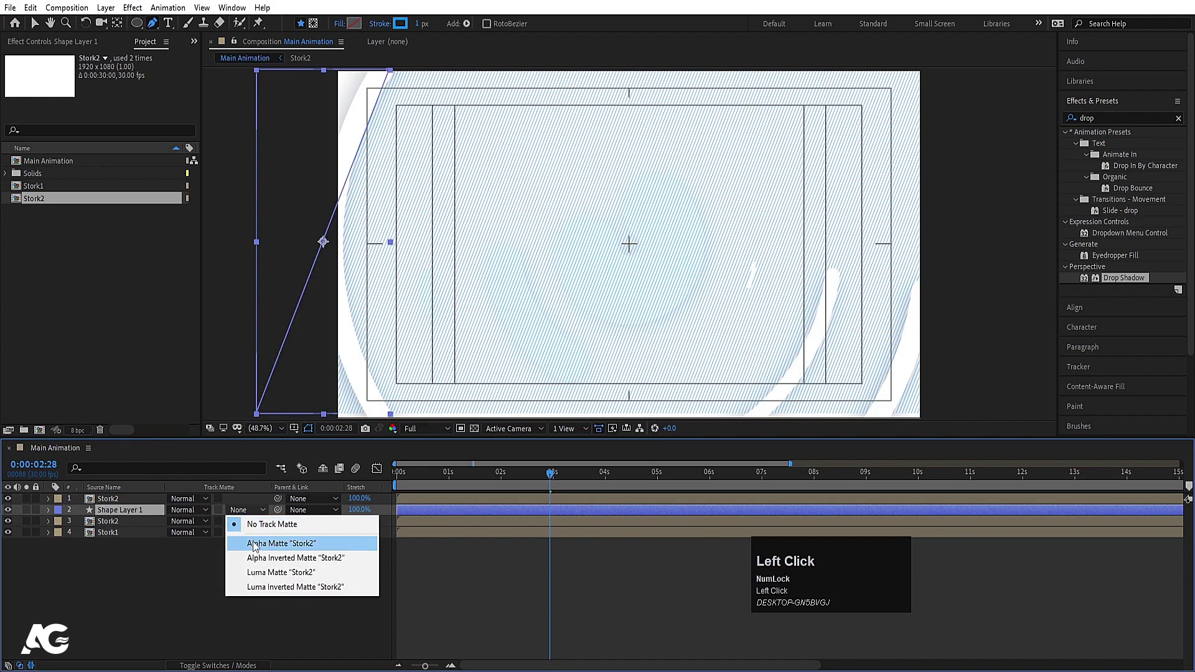
pyautogui.press('space')
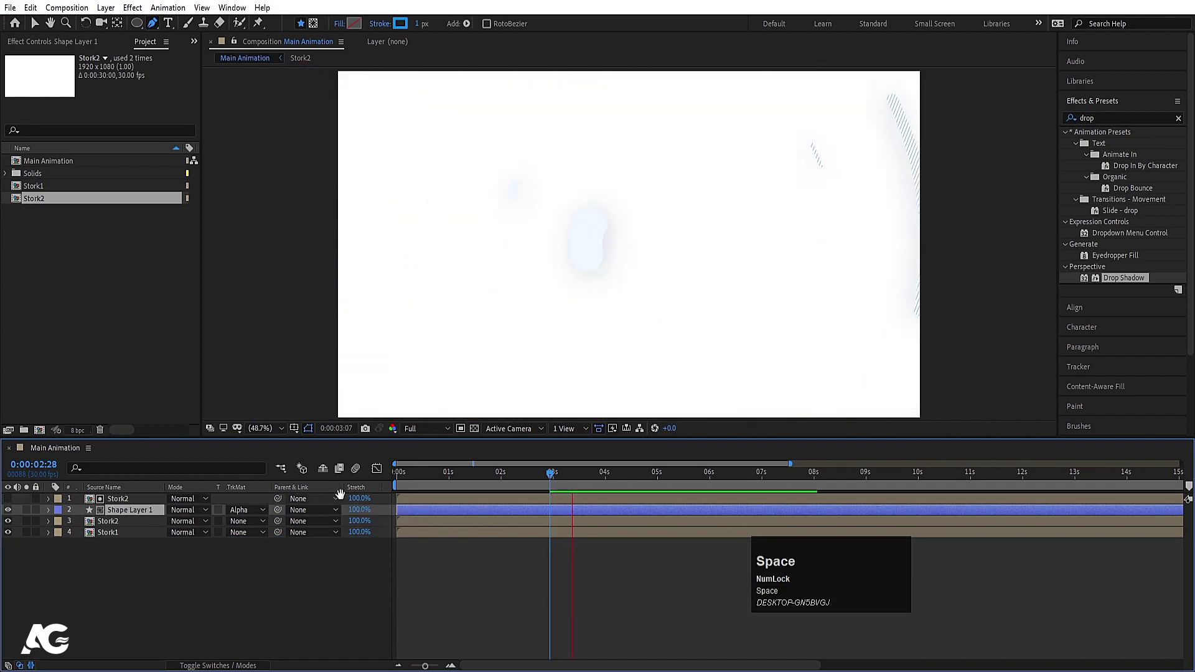
pyautogui.click(411, 476)
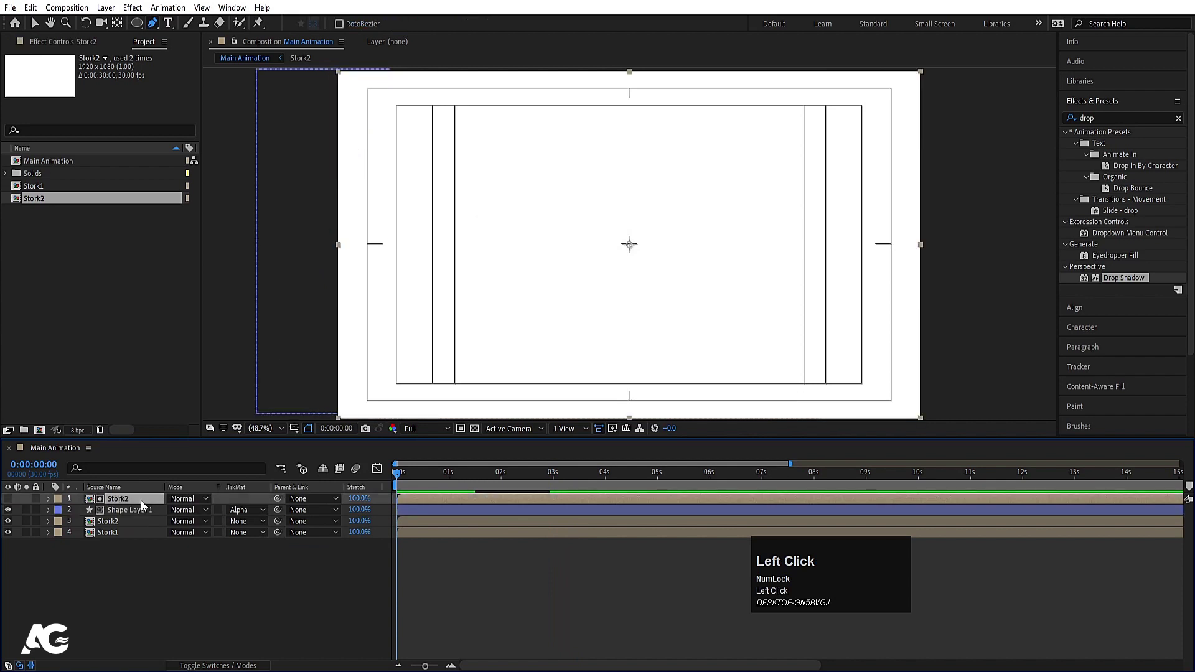
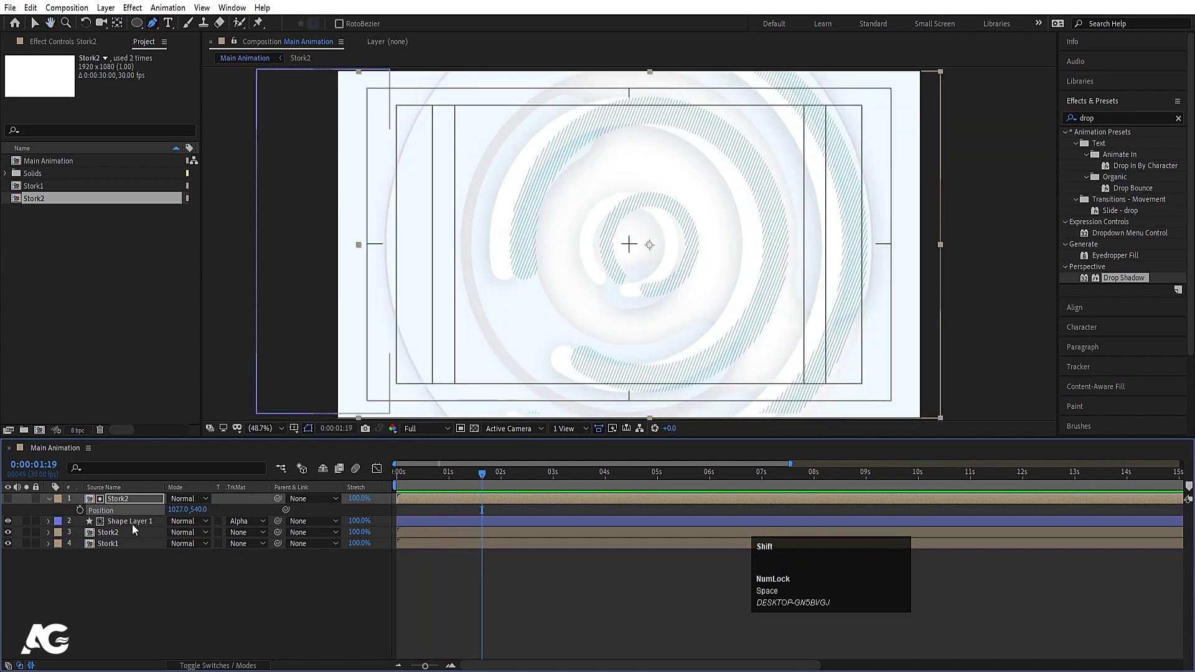
# Step: Shift the Stork2 copy to Position 1027,540, delay the matted stripe pair in time, and preview
pyautogui.click(131, 528)
pyautogui.press('v')
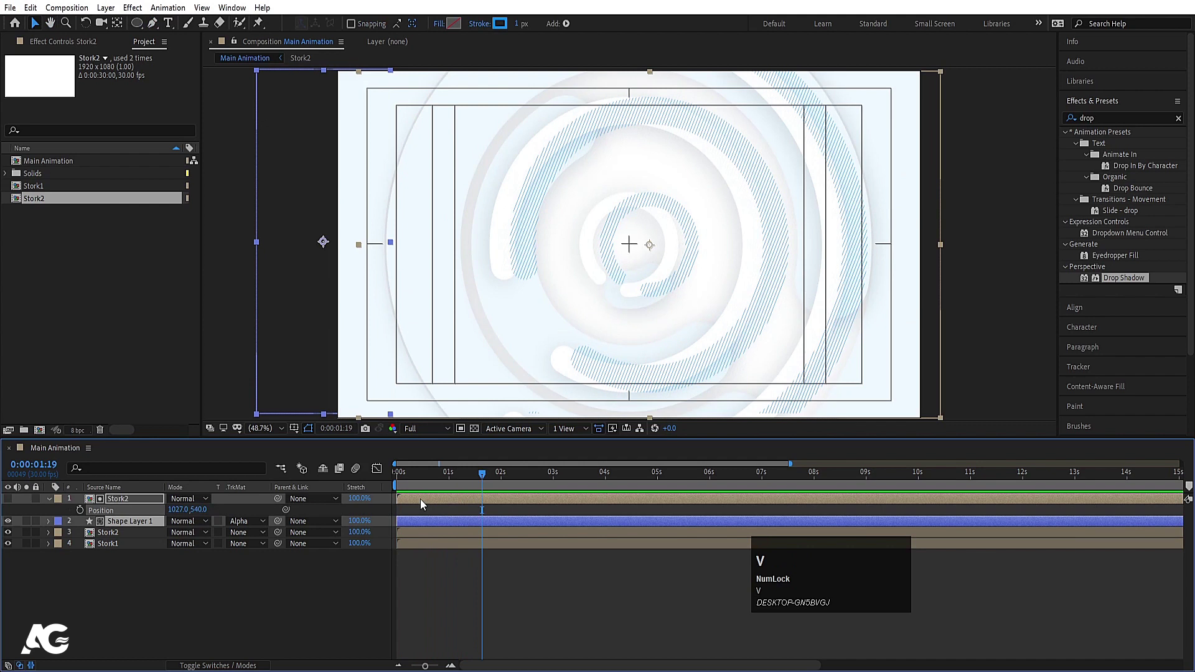
pyautogui.moveTo(421, 502); pyautogui.dragTo(137, 555)
pyautogui.press('space')
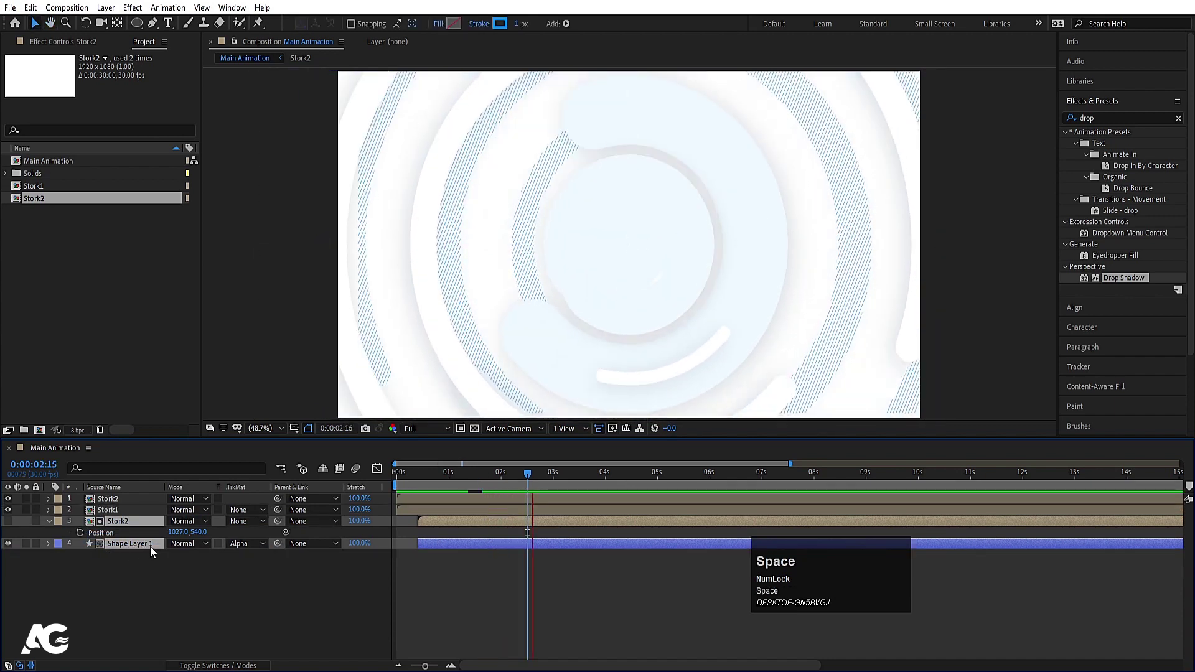
pyautogui.click(404, 481)
pyautogui.press('space')
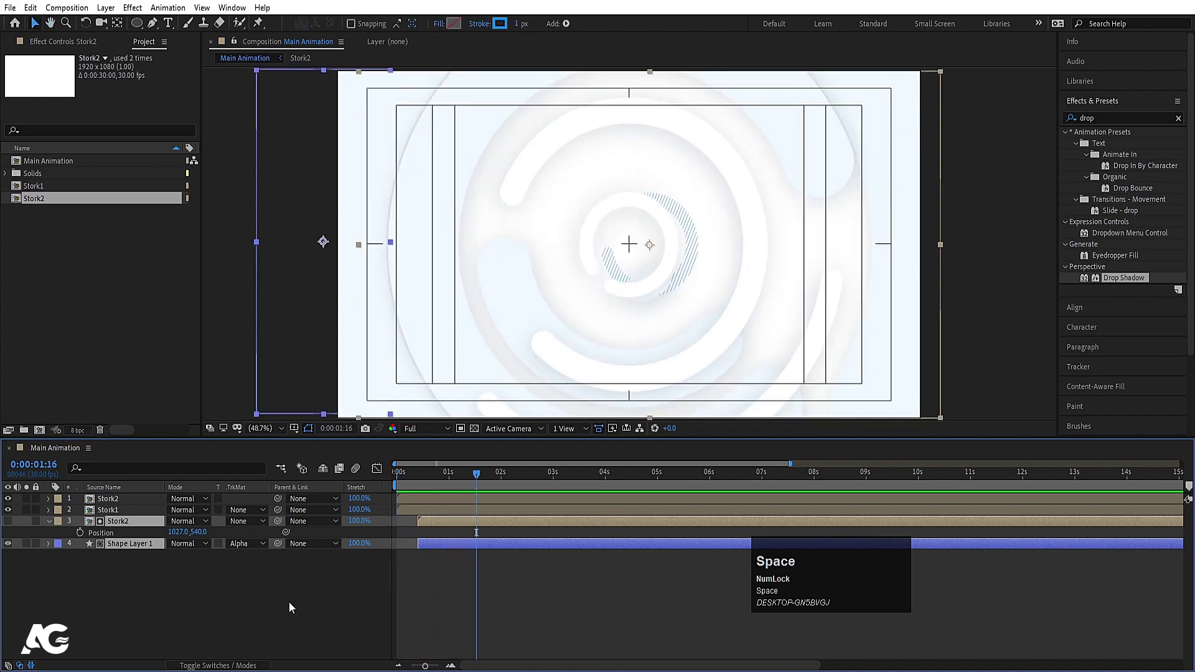
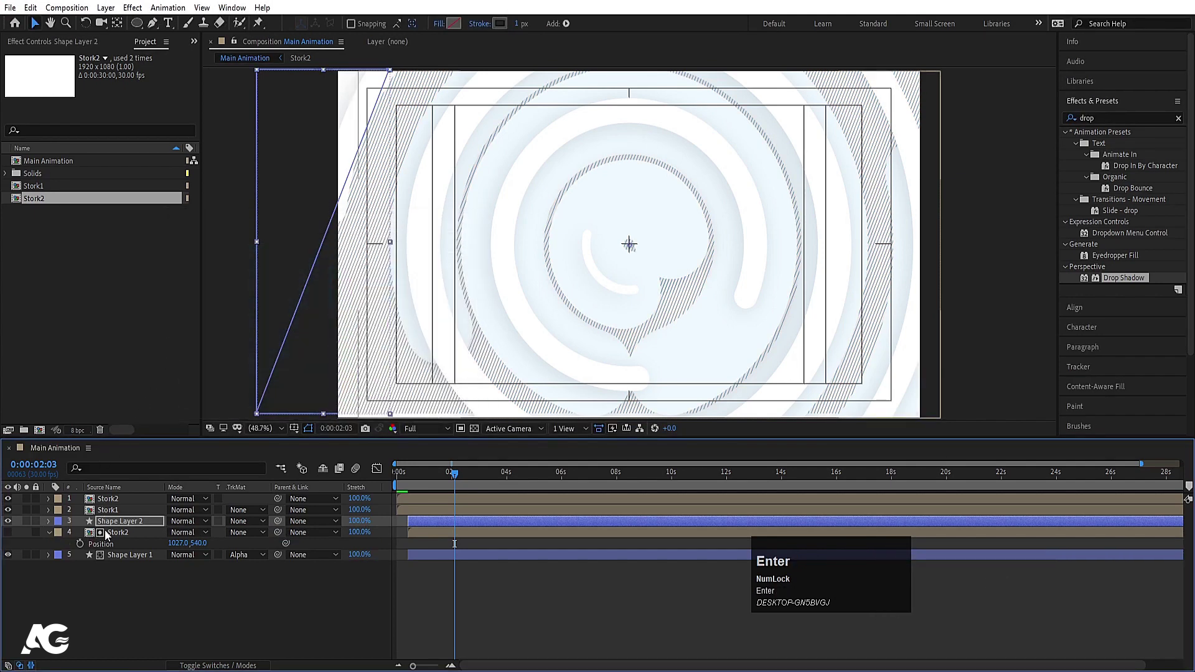
# Step: Duplicate Stork1 and place the copy above Shape Layer 2 as its alpha matte
pyautogui.click(111, 535)
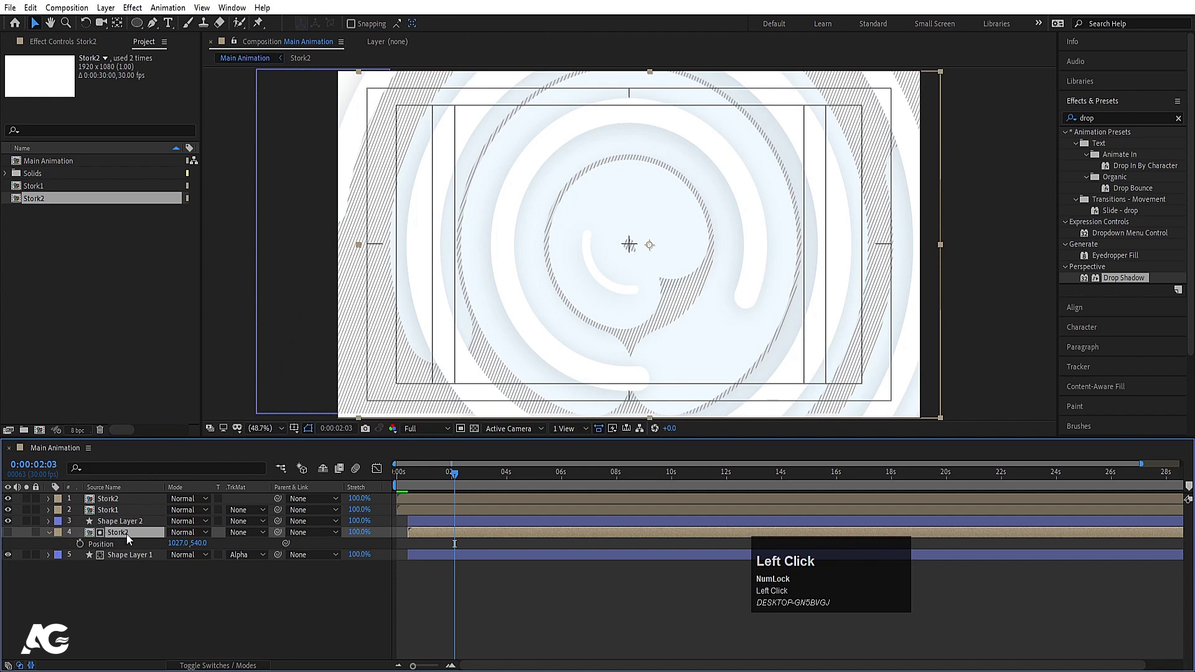
pyautogui.click(125, 519)
pyautogui.press('ctrl+d')
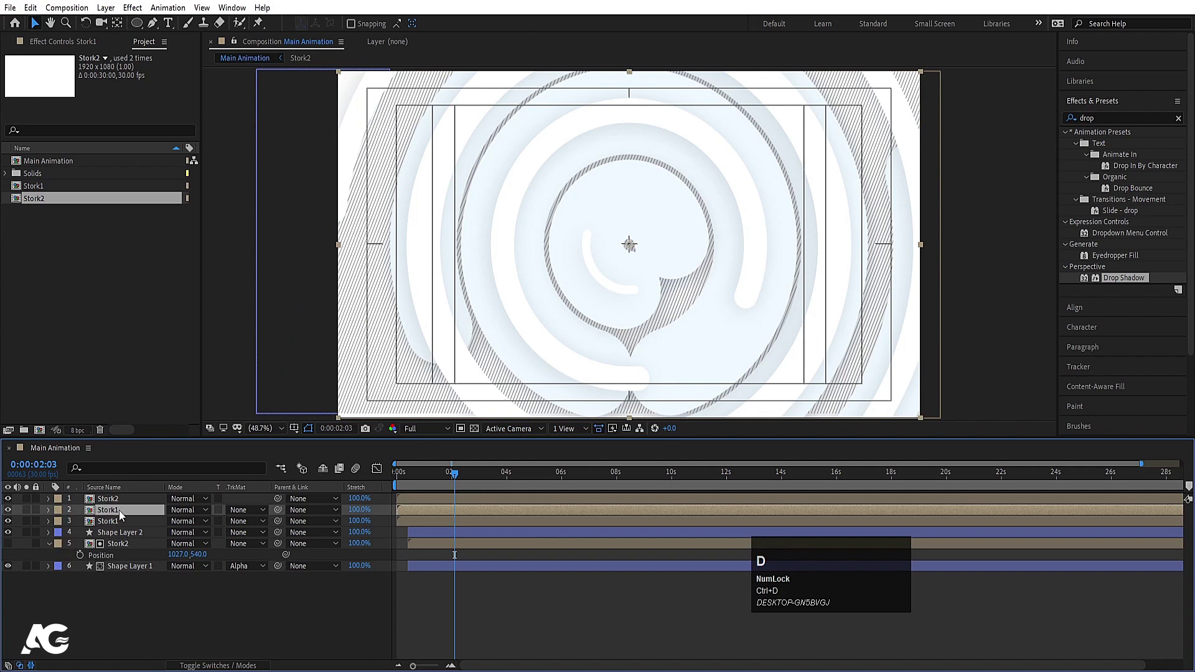
pyautogui.moveTo(126, 515); pyautogui.dragTo(133, 542)
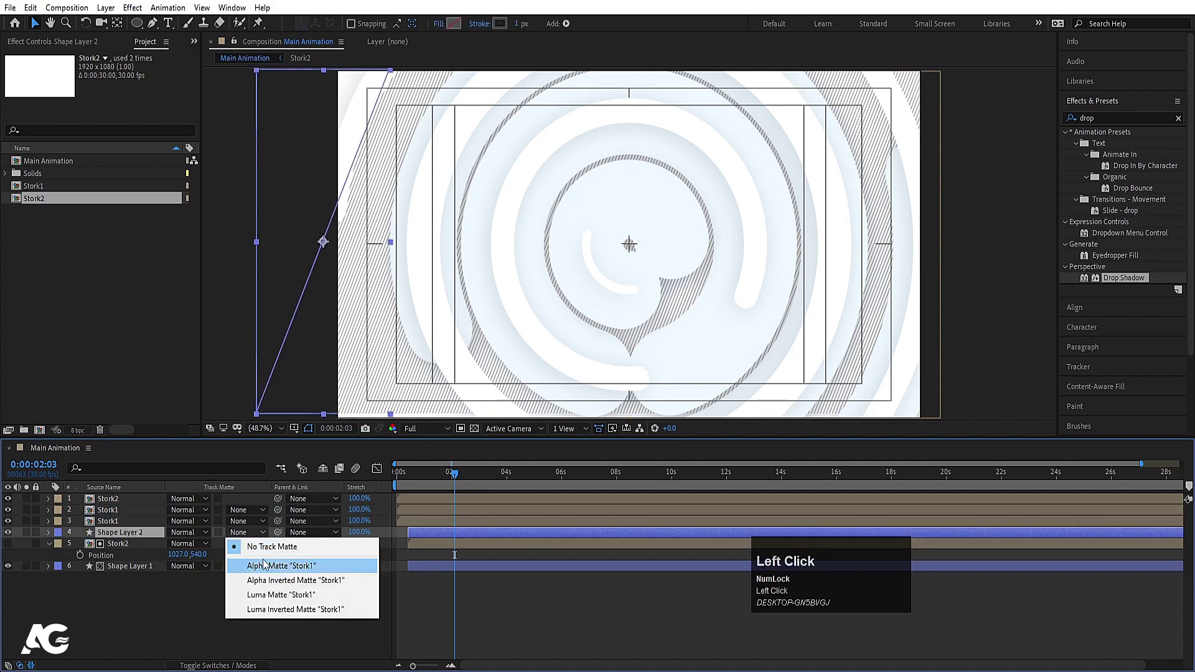
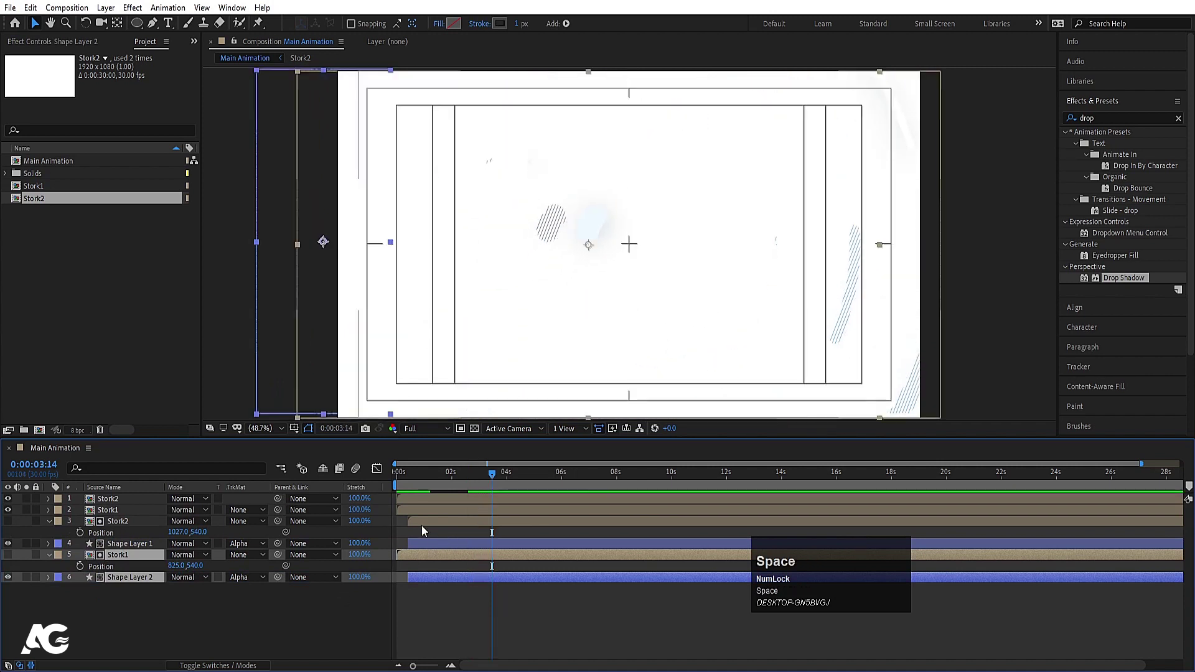
# Step: Drag the Stork1 copy and Shape Layer 2 later in time and preview the staged hatching
pyautogui.moveTo(420, 485); pyautogui.dragTo(438, 560)
pyautogui.press('space')
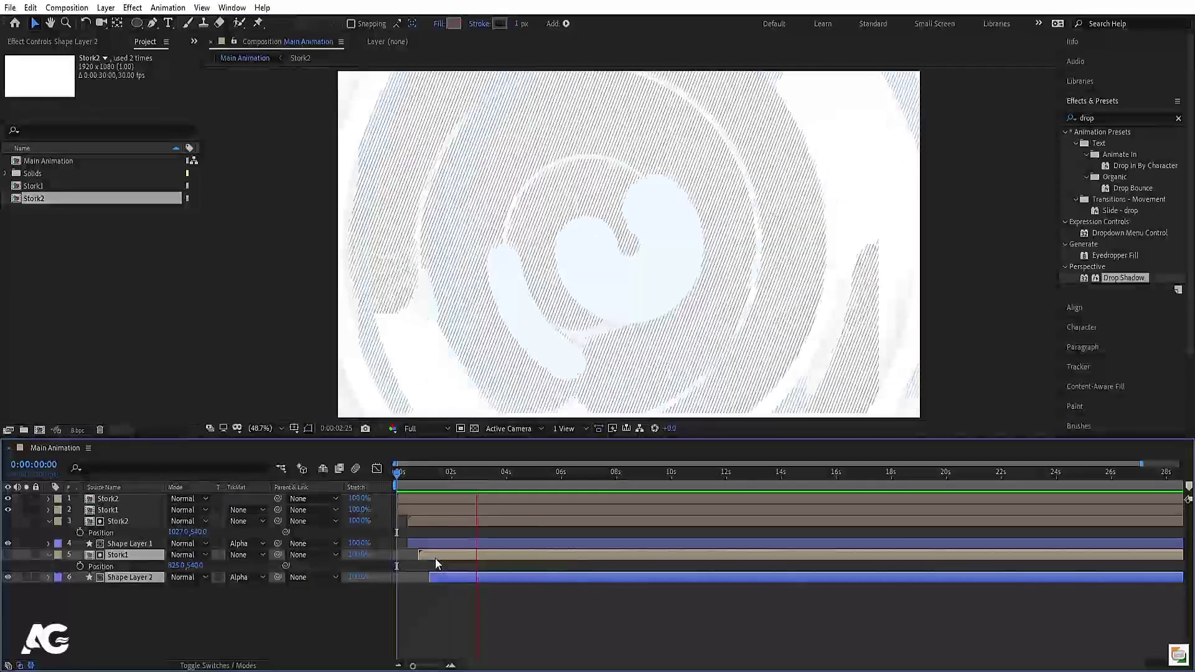
pyautogui.press('space')
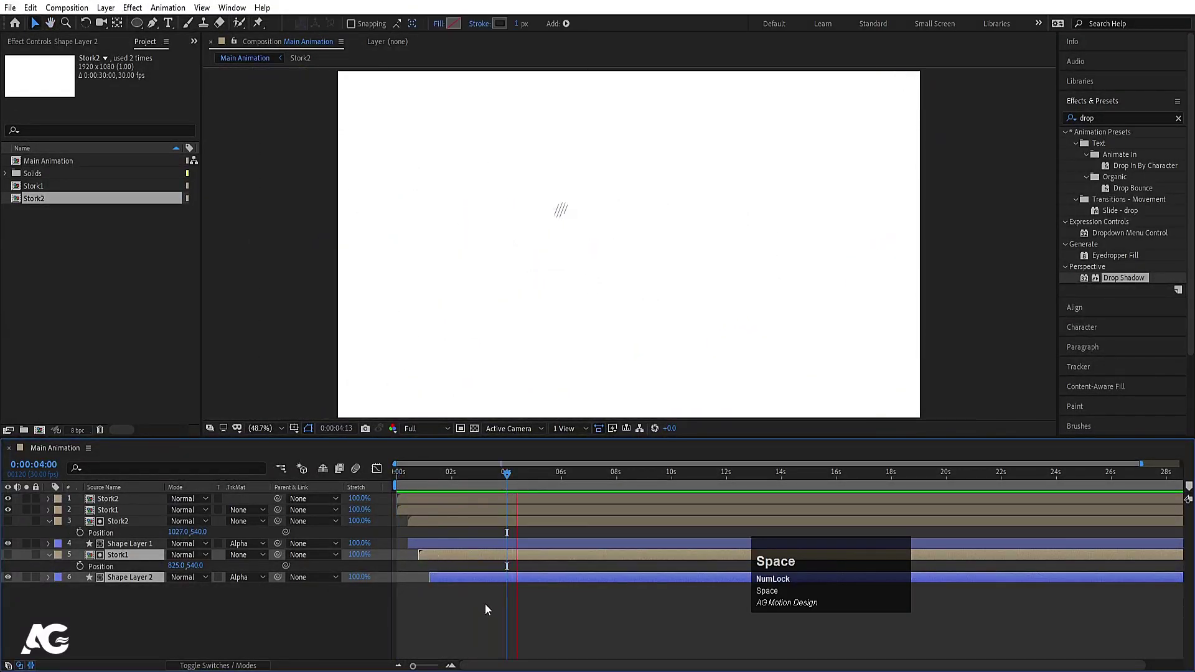
pyautogui.click(492, 622)
pyautogui.press('space')
pyautogui.press('space')
# Step: Collapse the layers and preview the staggered stripe animation from the start
pyautogui.press('u')
pyautogui.click(424, 486)
pyautogui.press('space')
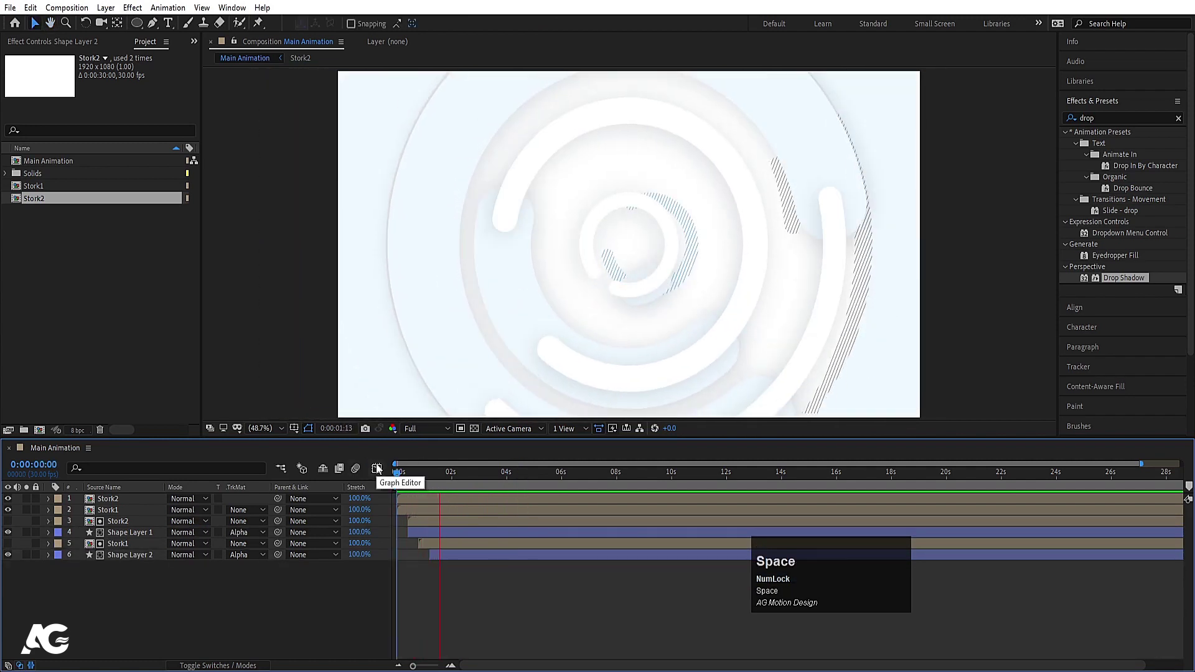
pyautogui.press('space')
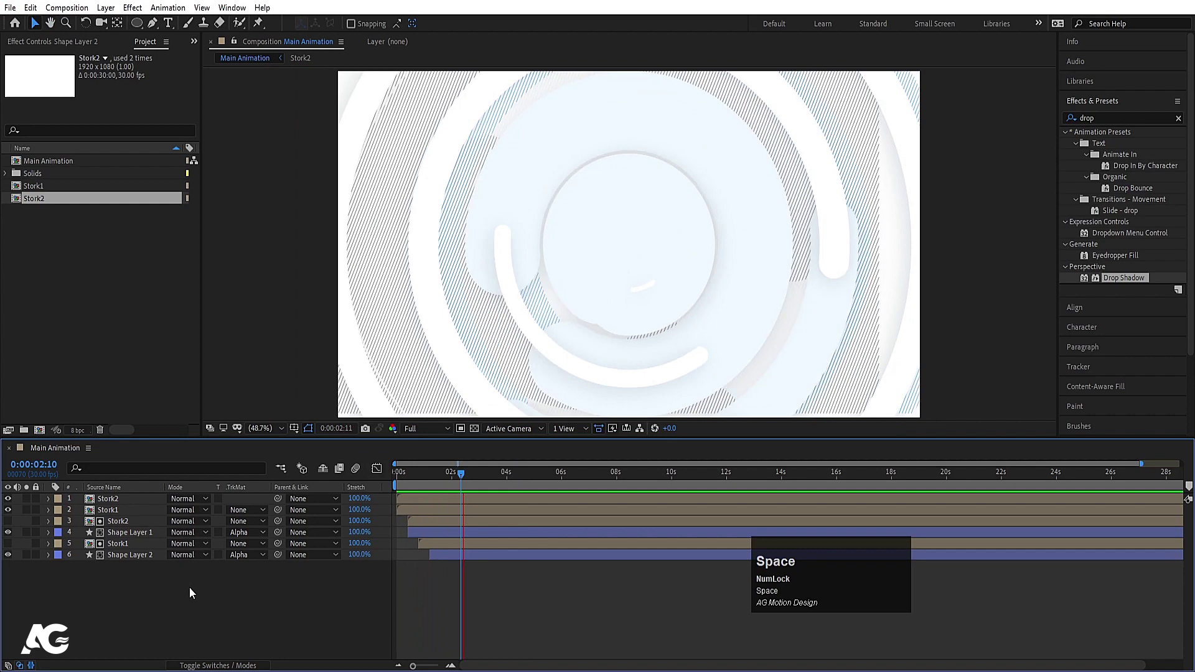
pyautogui.click(180, 609)
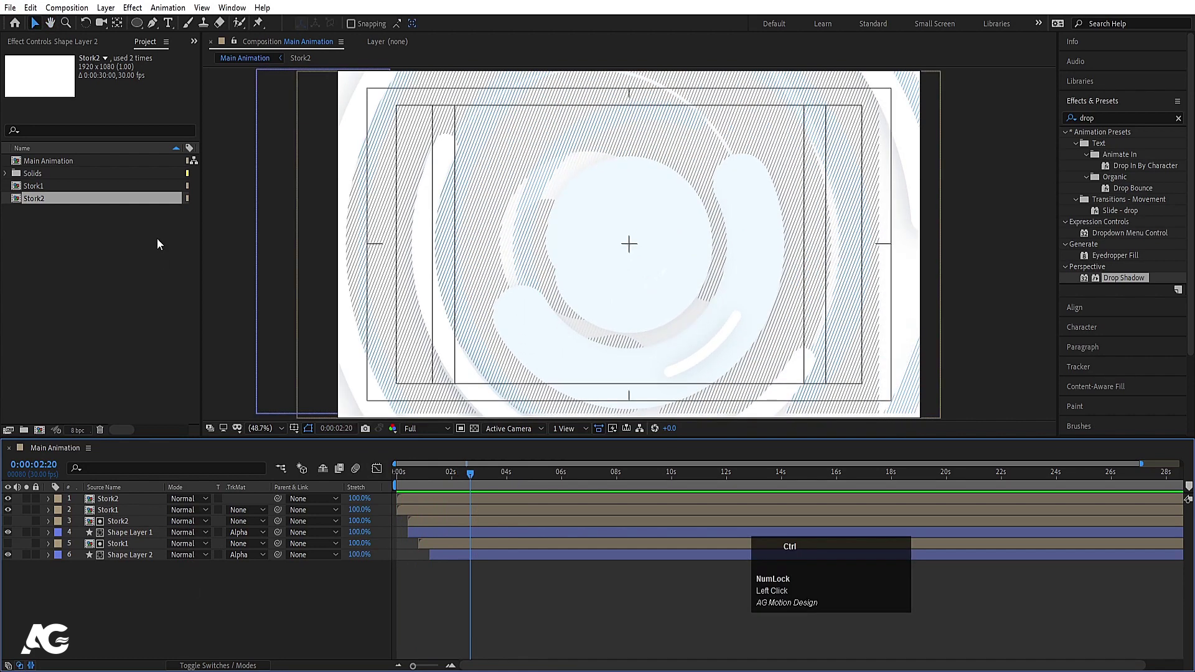
# Step: Bring up the Import File dialog (Ctrl+I) to import Apple-Logo.png
pyautogui.press('ctrl+i')
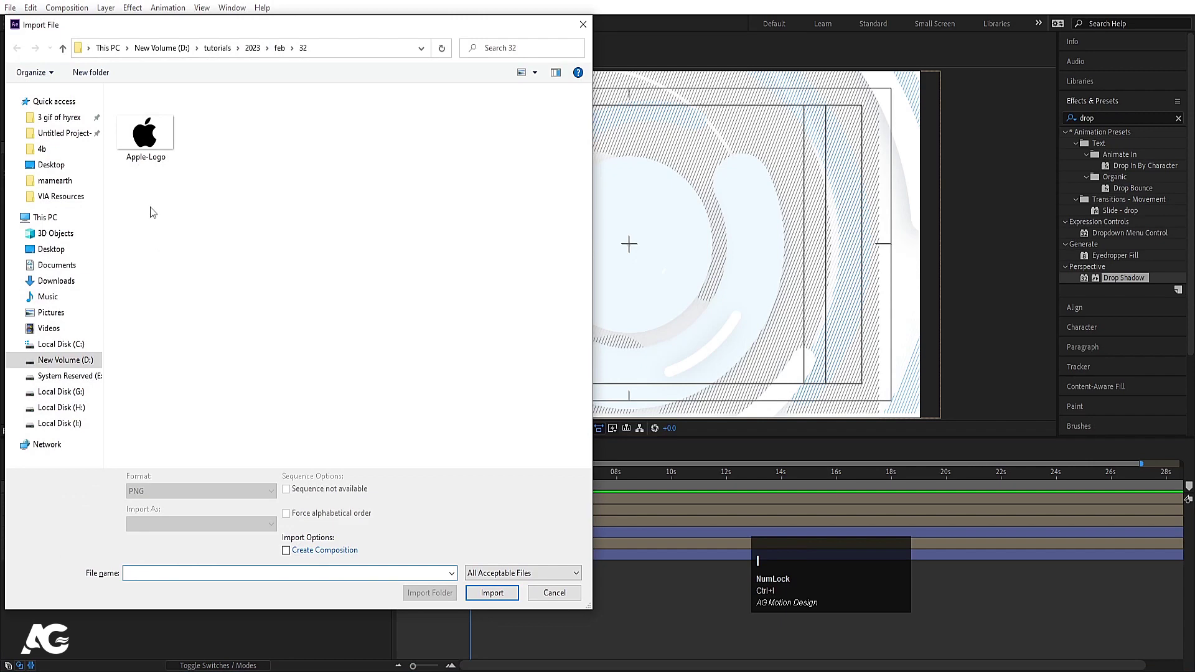
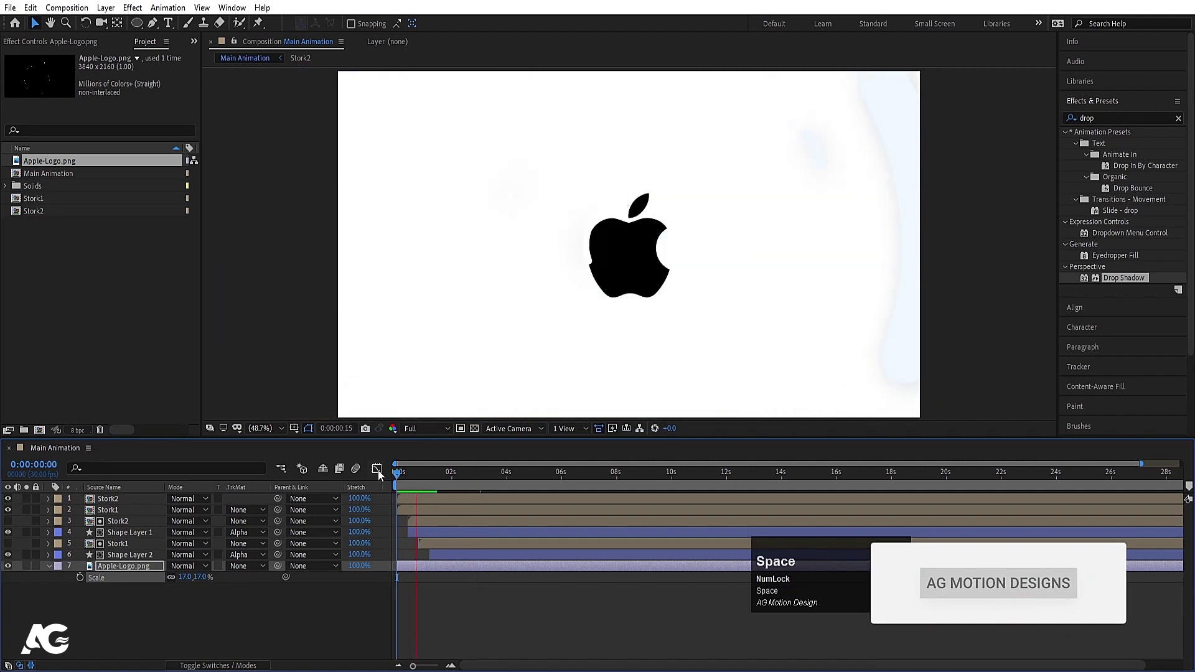
# Step: Place Apple-Logo.png into the Main Animation timeline and preview it over the rings
pyautogui.press('space')
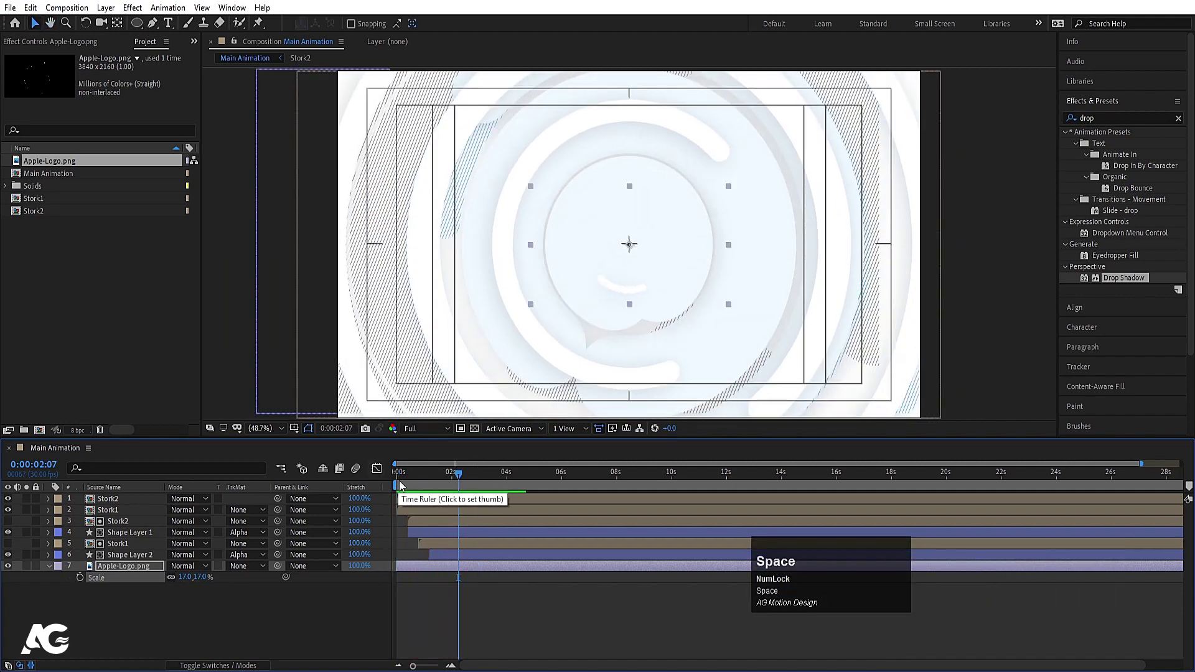
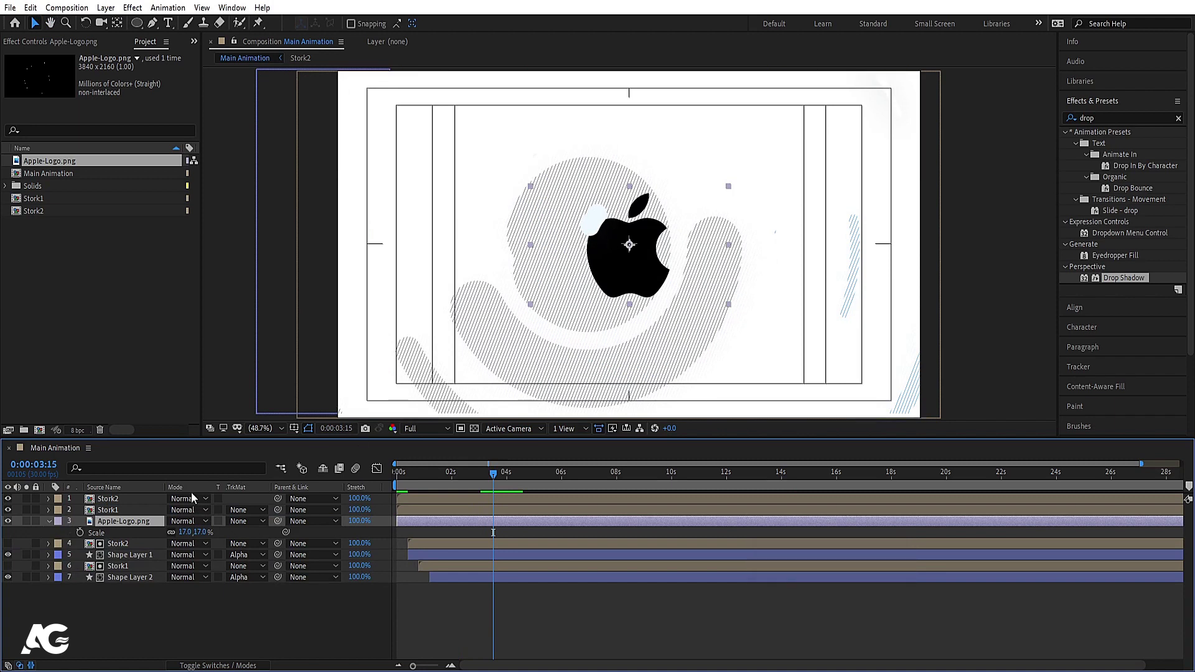
pyautogui.moveTo(123, 525); pyautogui.dragTo(146, 538)
pyautogui.press('space')
pyautogui.click(431, 488)
pyautogui.press('space')
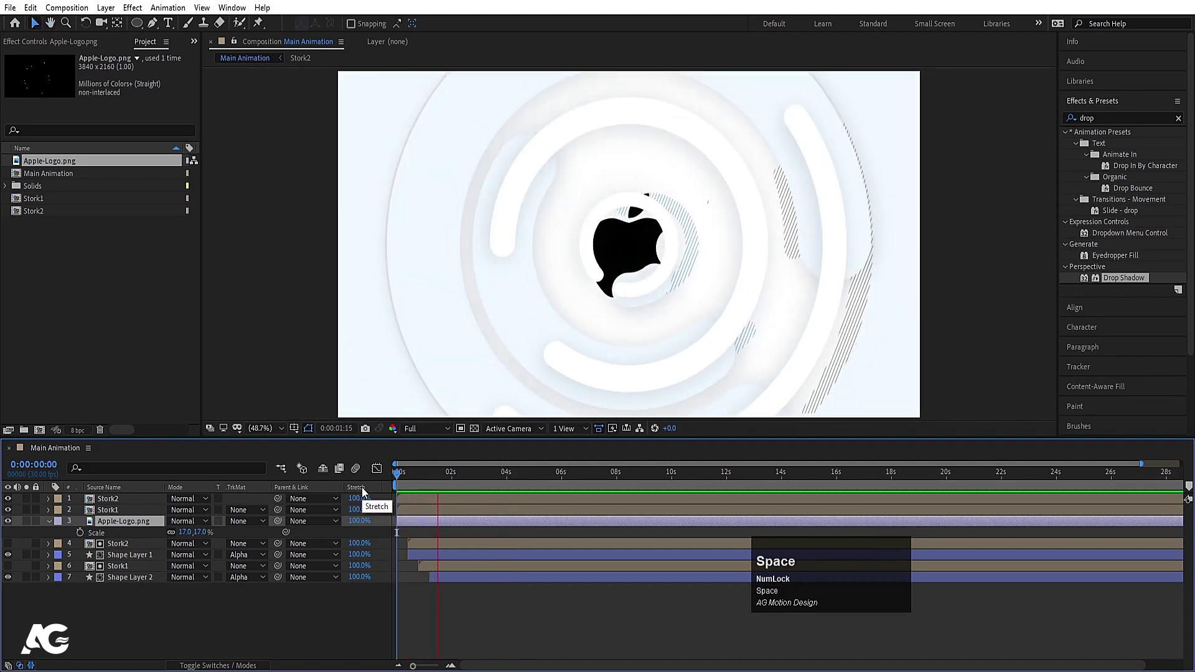
pyautogui.press('space')
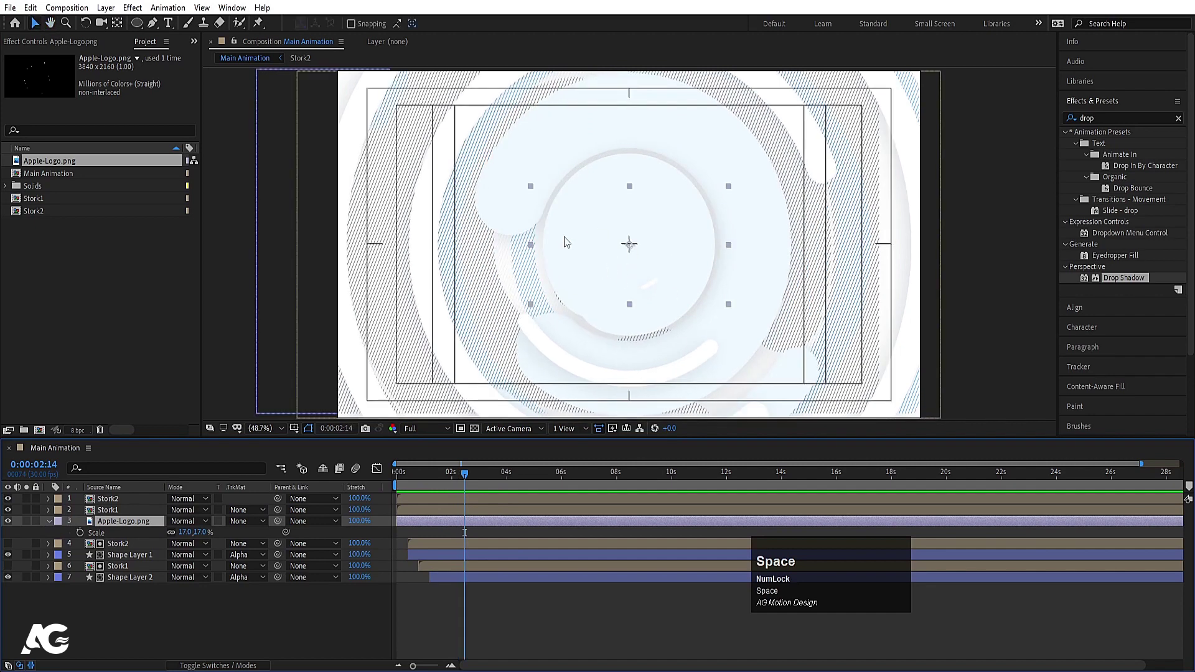
# Step: Start the logo layer around two seconds, scale it to 17%, and preview from the start and at 4 s
pyautogui.doubleClick(124, 531)
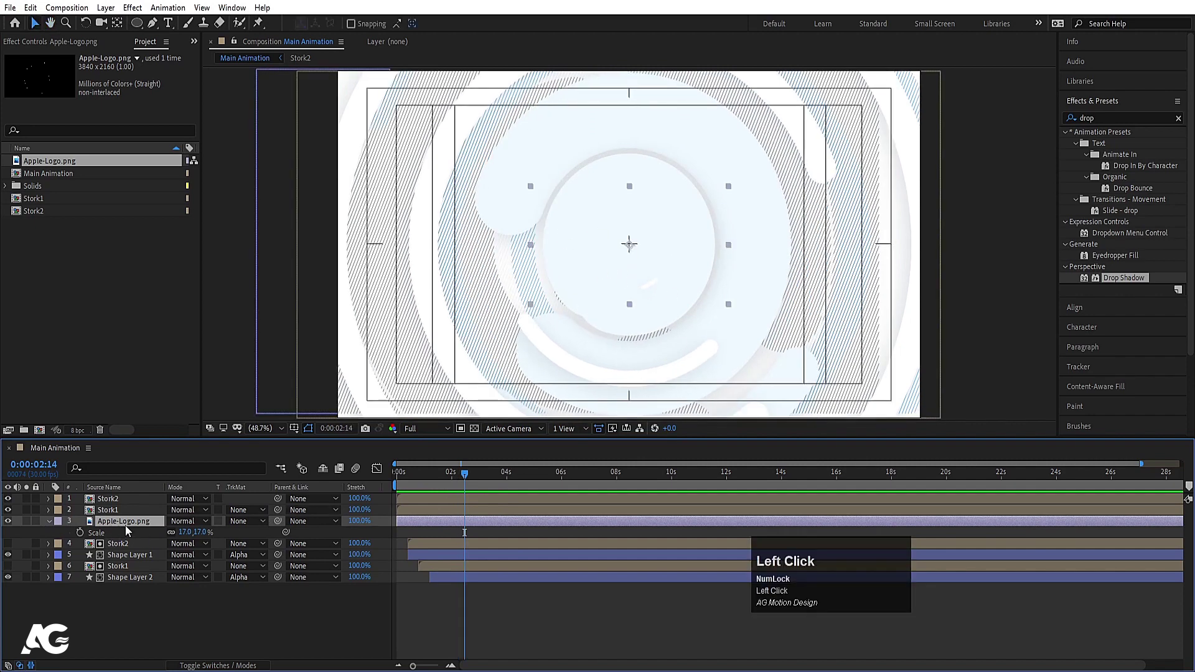
pyautogui.press('[')
pyautogui.press('space')
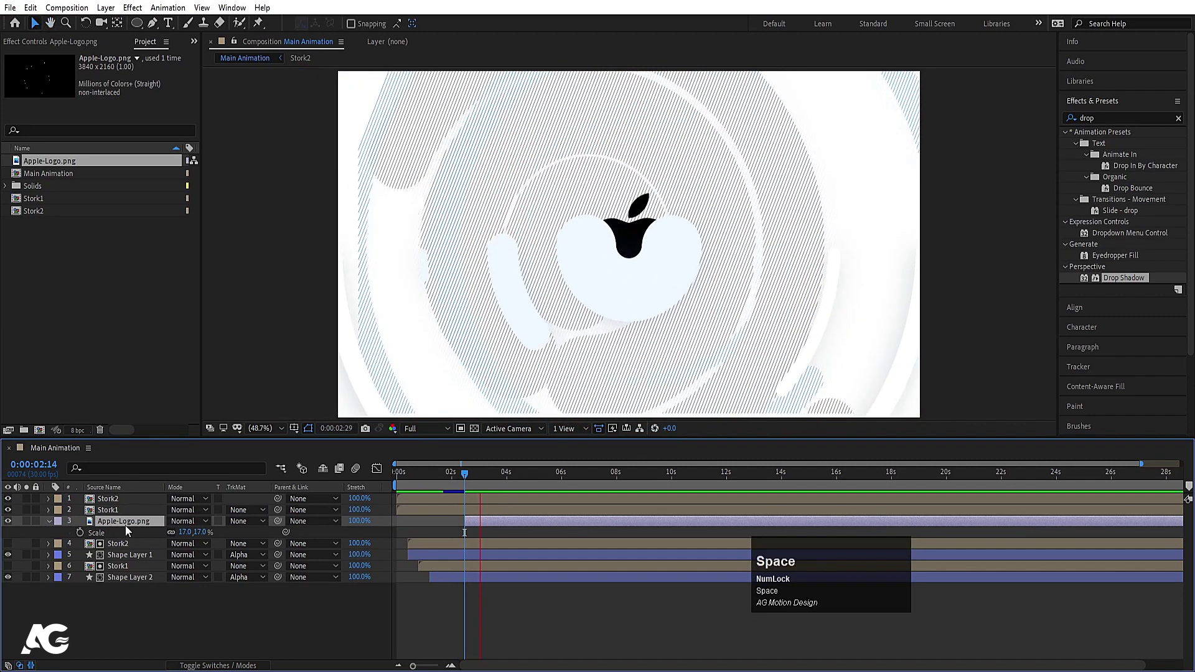
pyautogui.press('space')
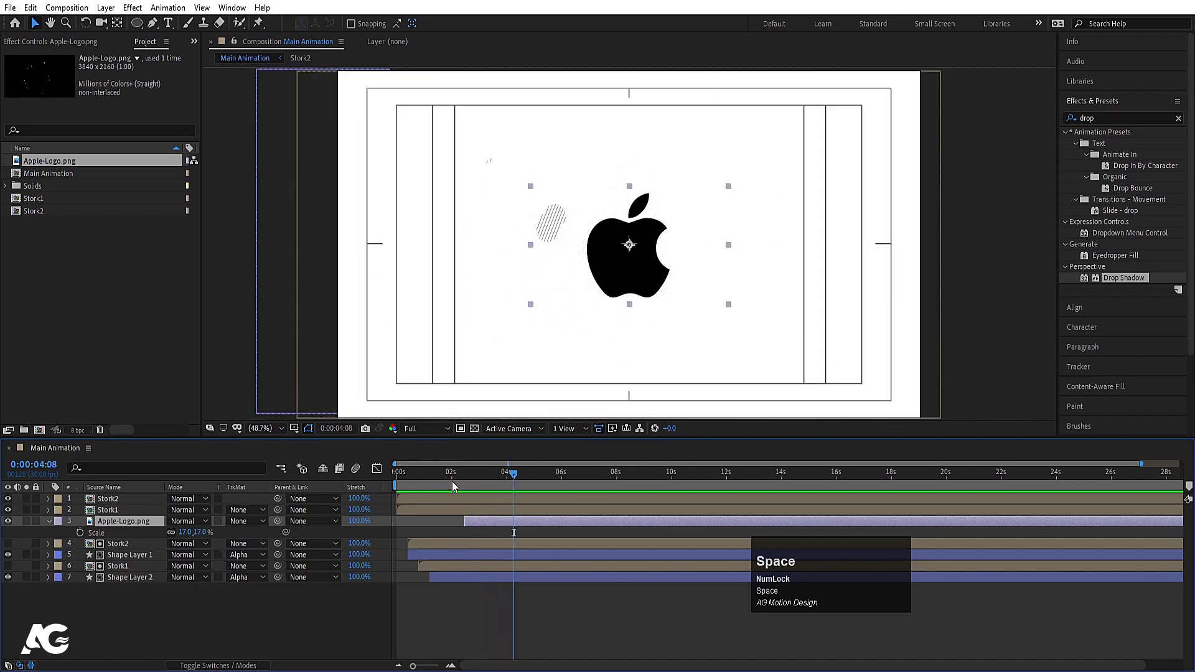
pyautogui.click(453, 481)
pyautogui.press('space')
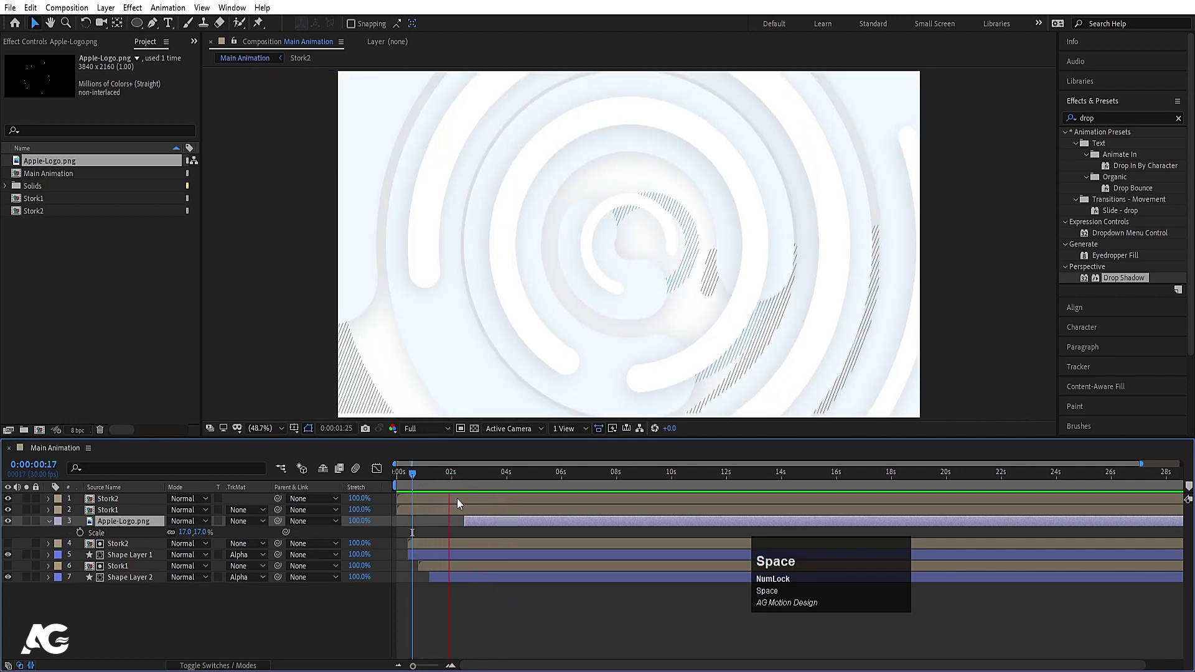
pyautogui.press('space')
pyautogui.click(470, 480)
pyautogui.press('space')
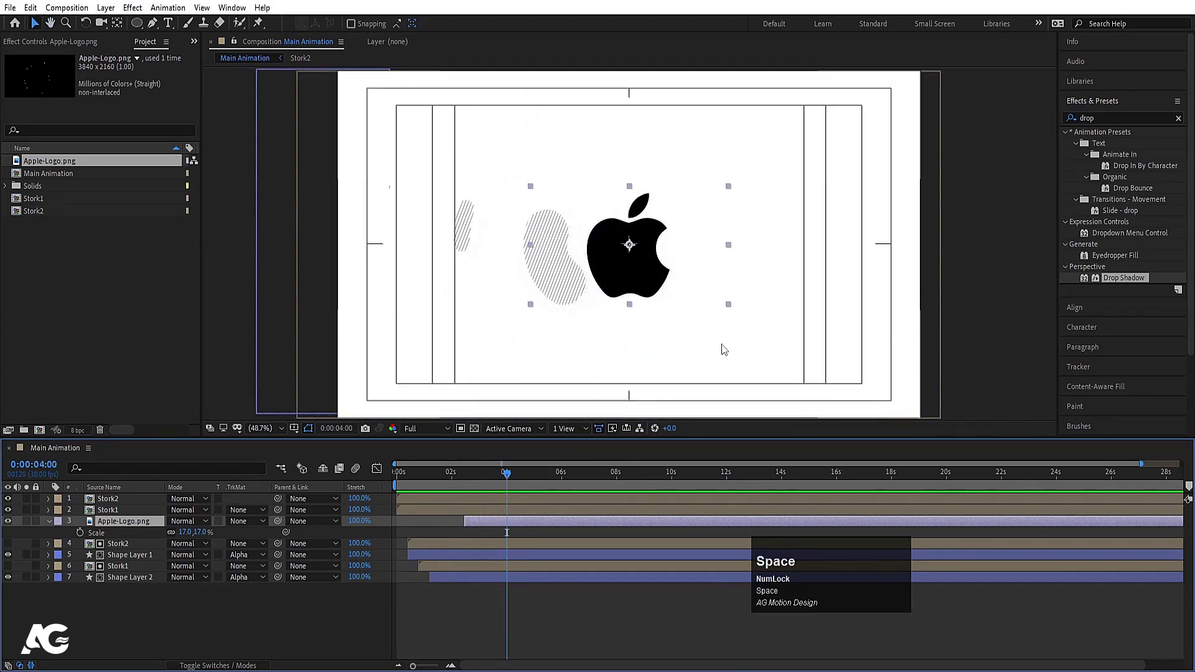
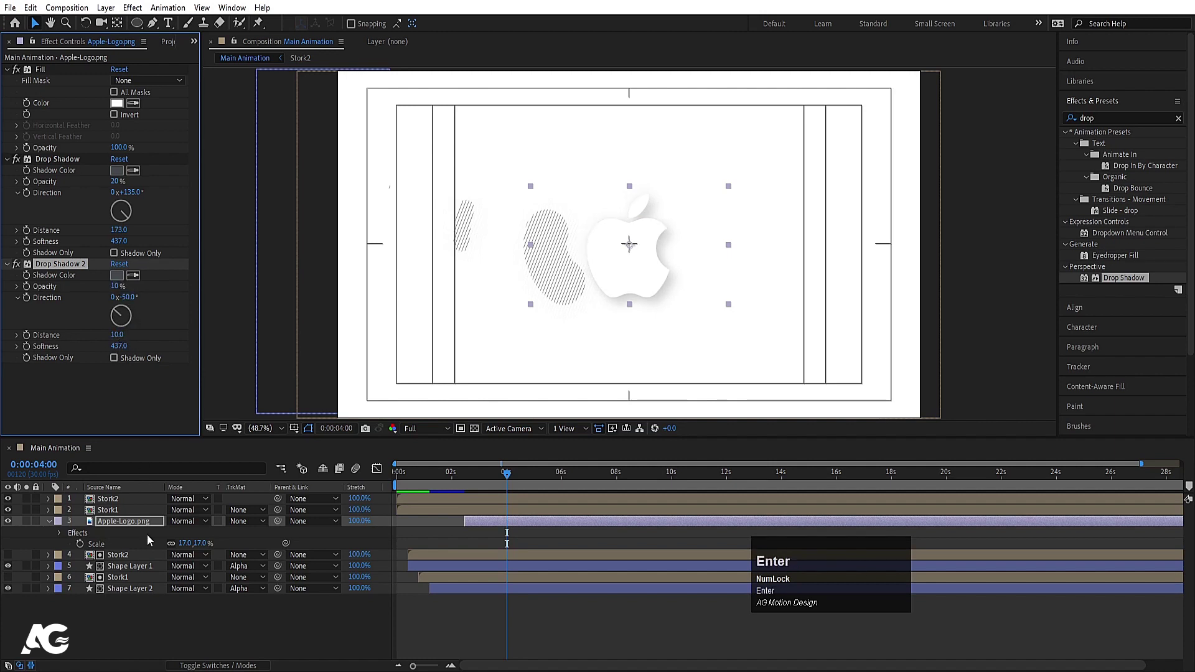
# Step: Set the main Drop Shadow on the white Apple logo to Distance 300
pyautogui.click(139, 527)
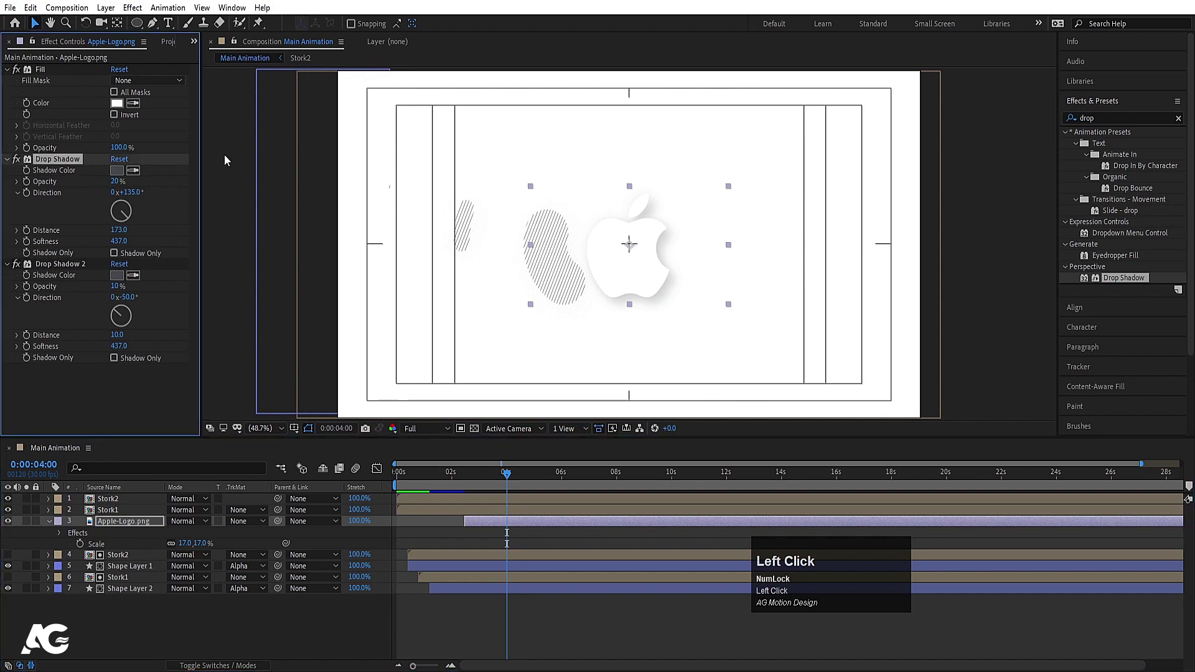
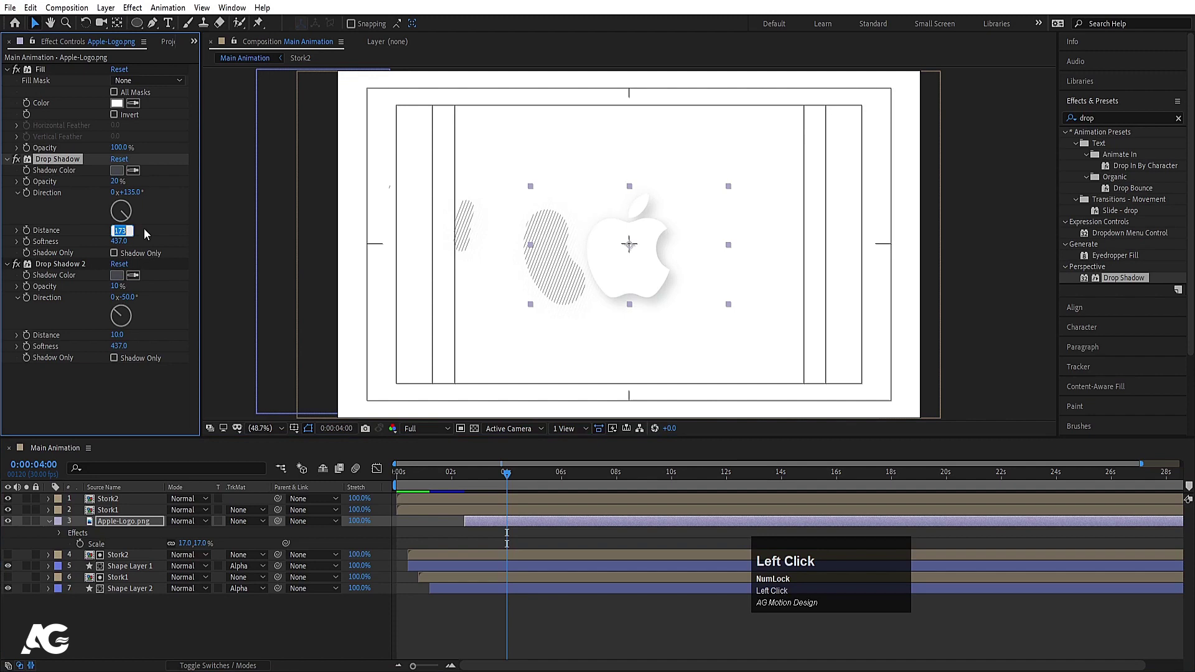
pyautogui.press('Return')
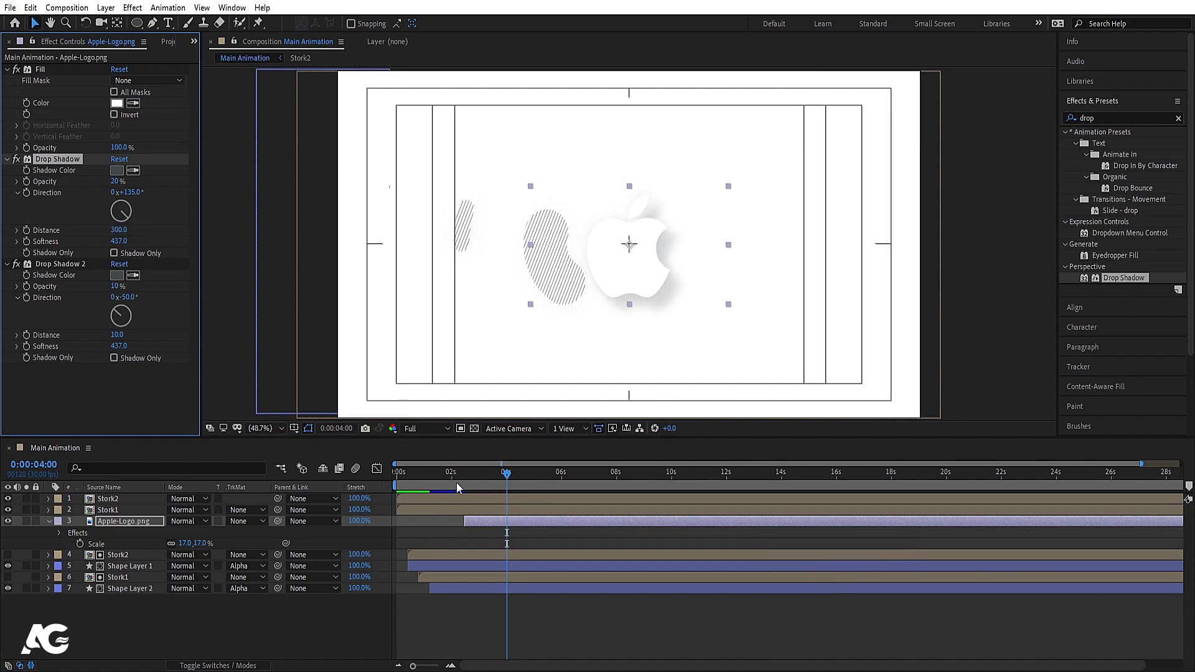
# Step: Keyframe the main Drop Shadow Direction at 2:15 so it swings from 135° to 1x+94°
pyautogui.moveTo(469, 485); pyautogui.dragTo(32, 195)
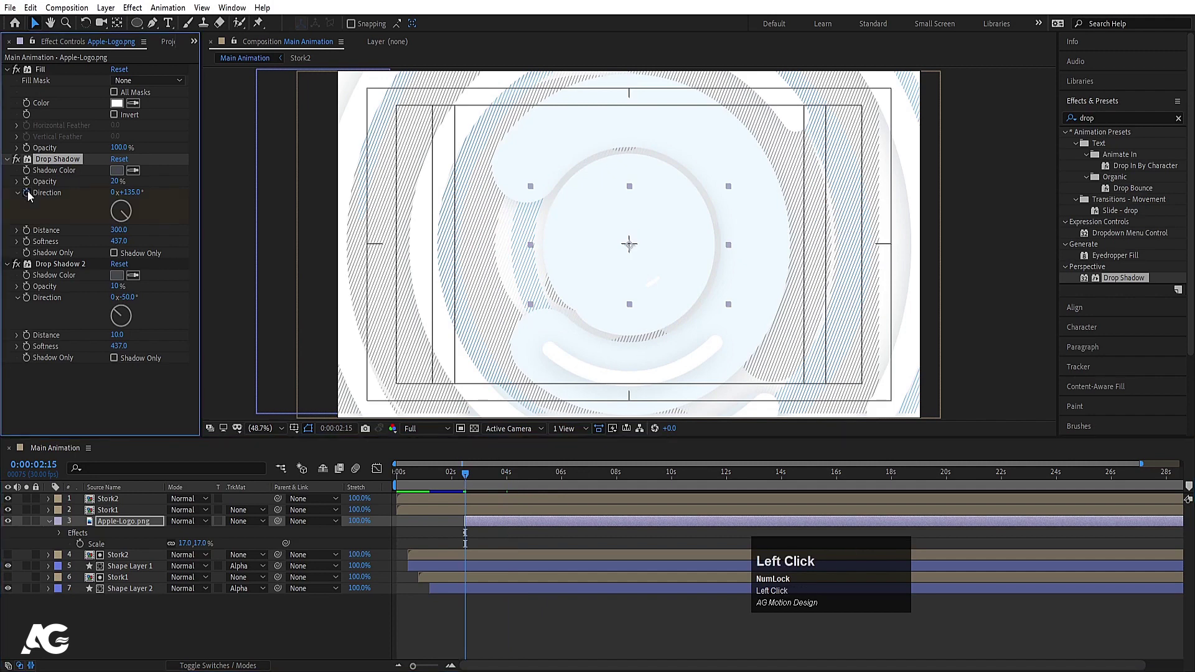
pyautogui.press('u')
pyautogui.press('space')
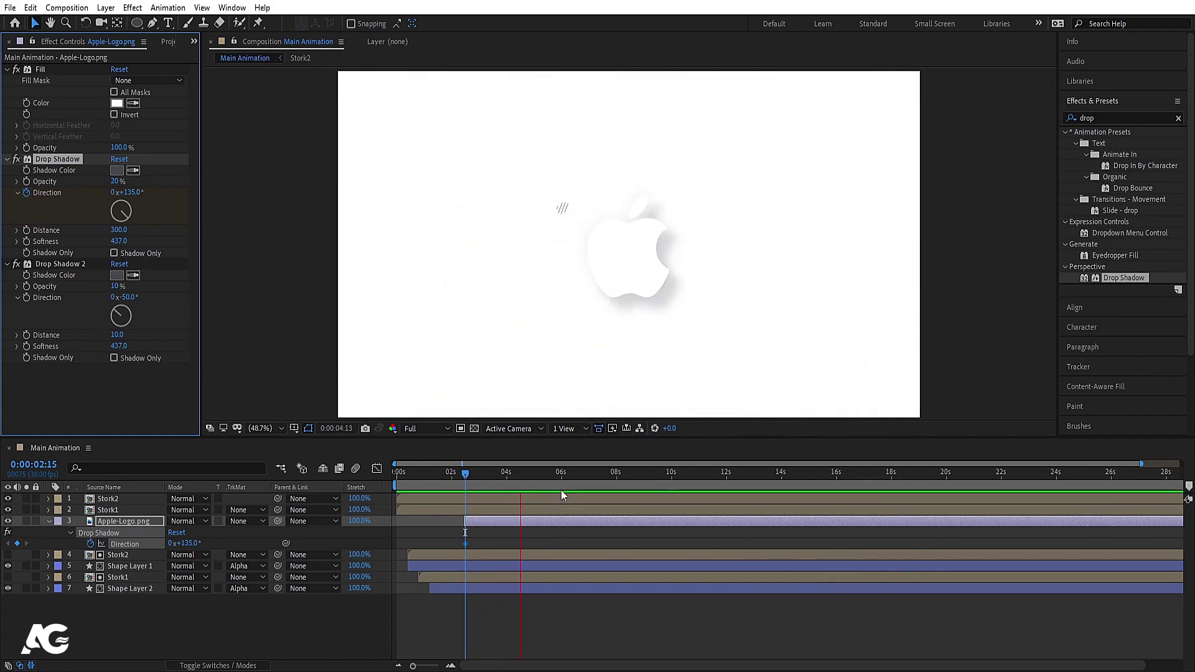
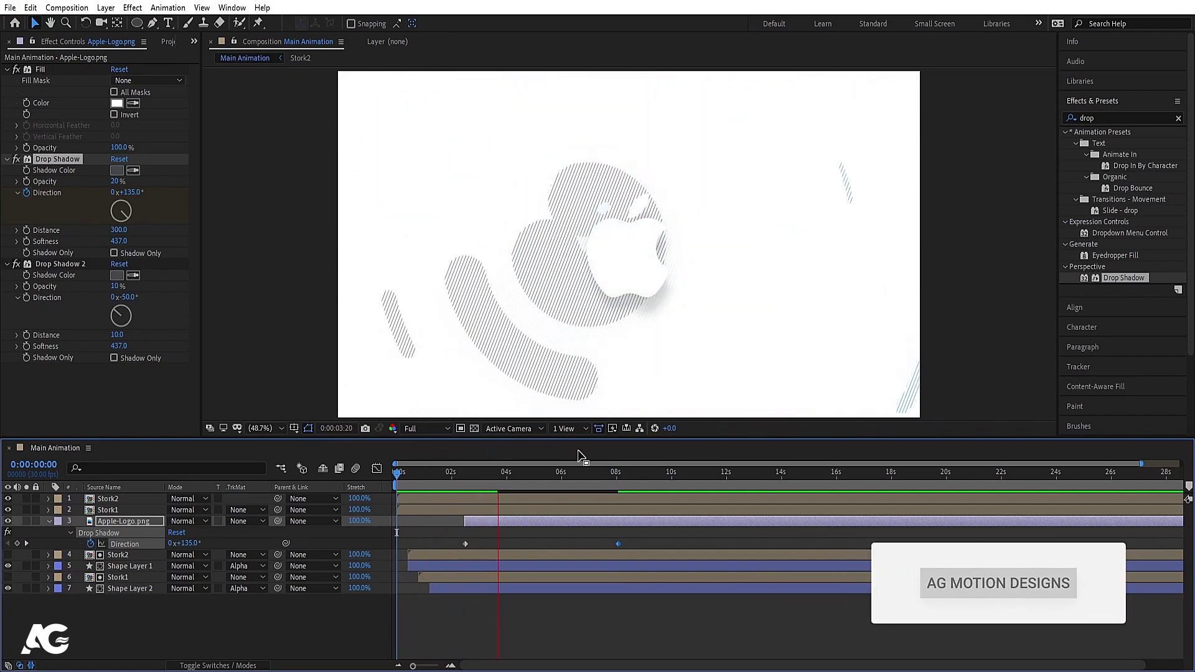
pyautogui.press('space')
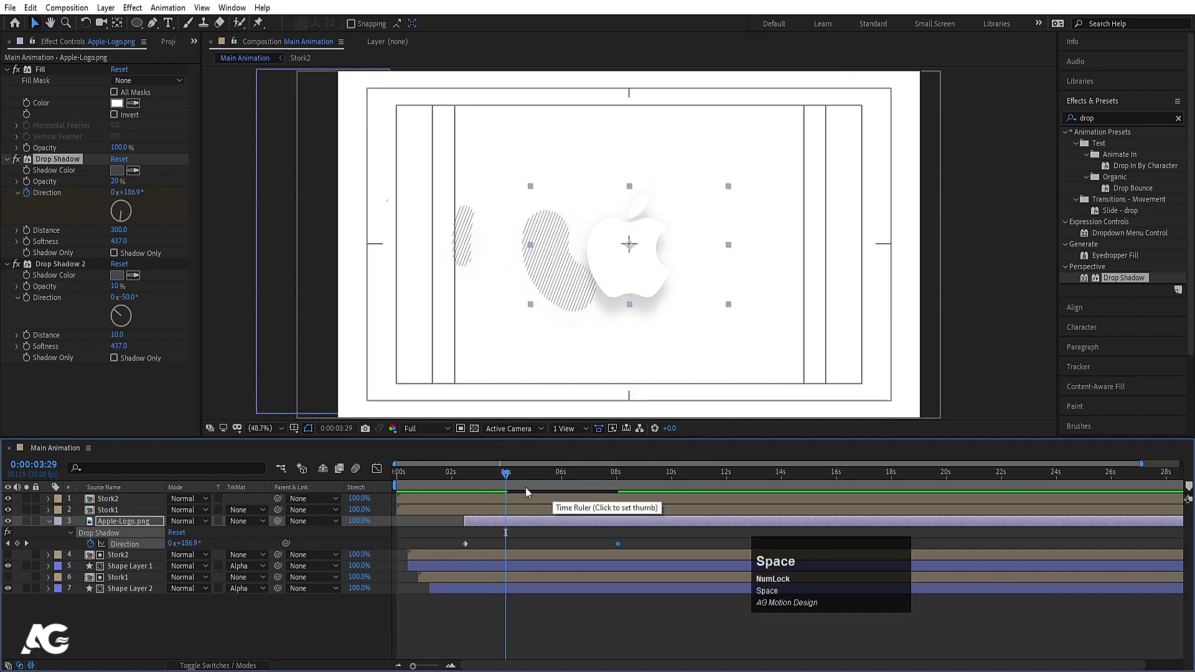
# Step: Preview the swinging shadow from a later point at Half resolution
pyautogui.click(481, 479)
pyautogui.press('space')
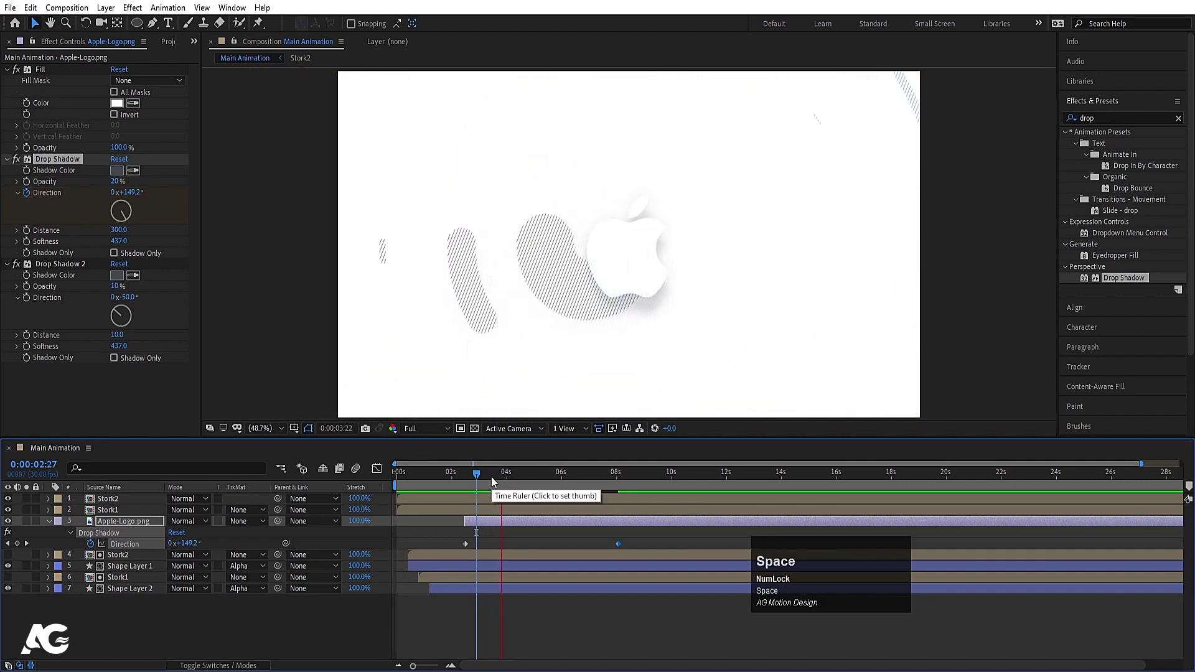
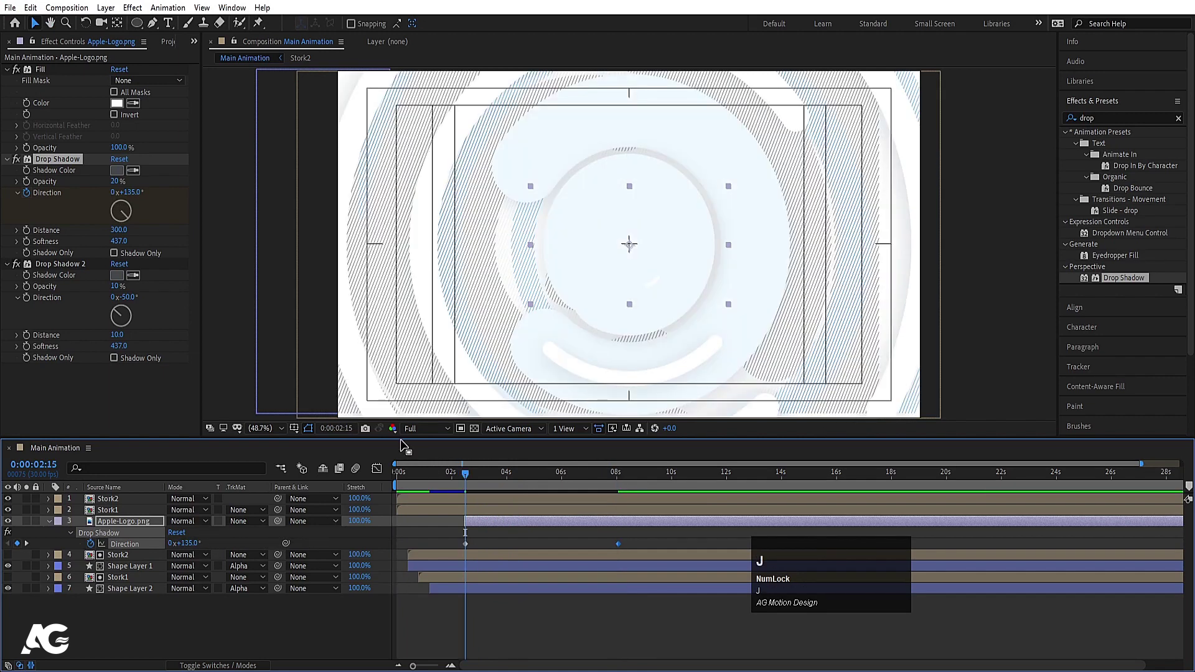
pyautogui.click(418, 432)
pyautogui.press('space')
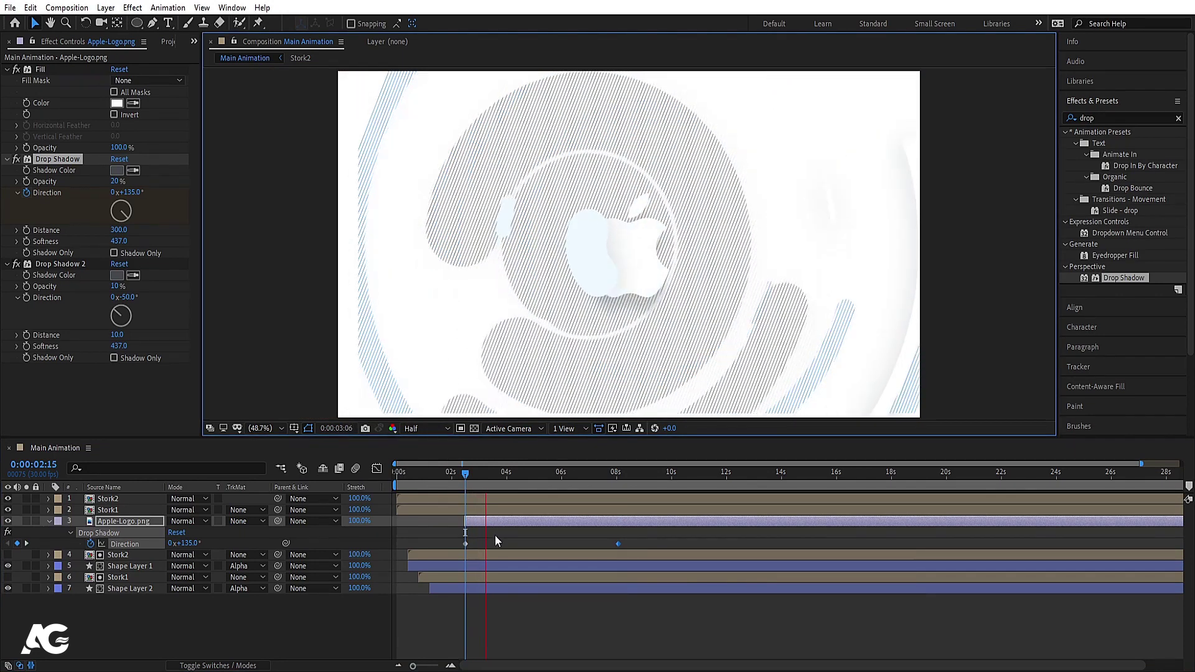
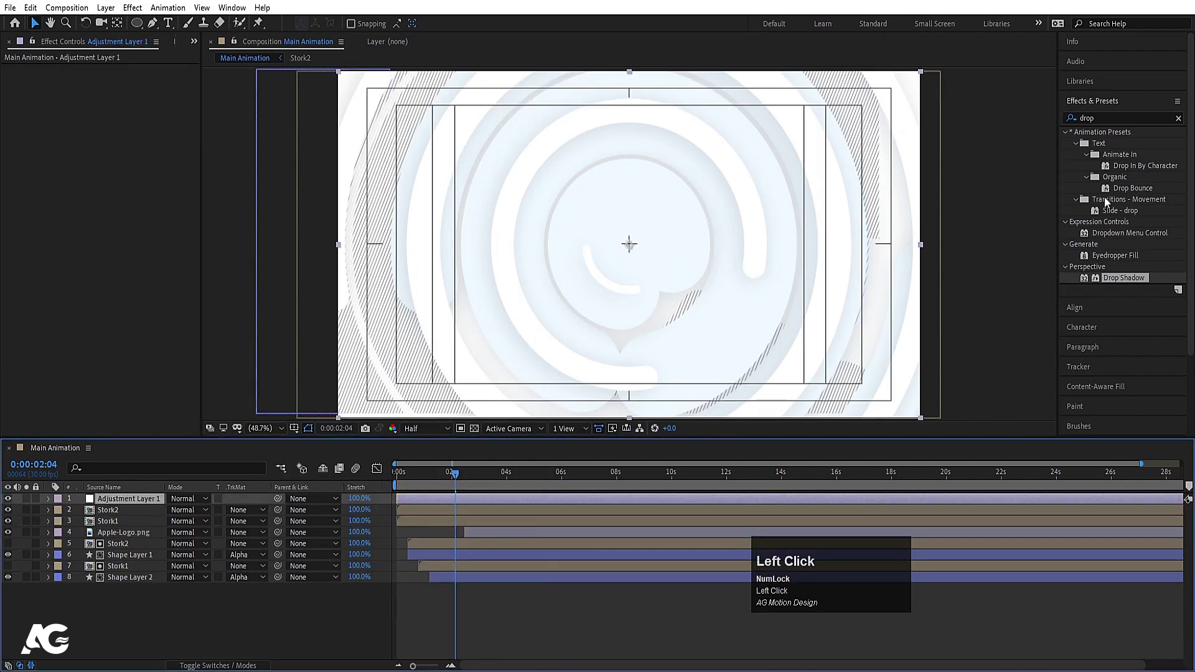
# Step: Search 'cc len' and apply CC Lens to the new Adjustment Layer 1
pyautogui.press('ctrl+a')
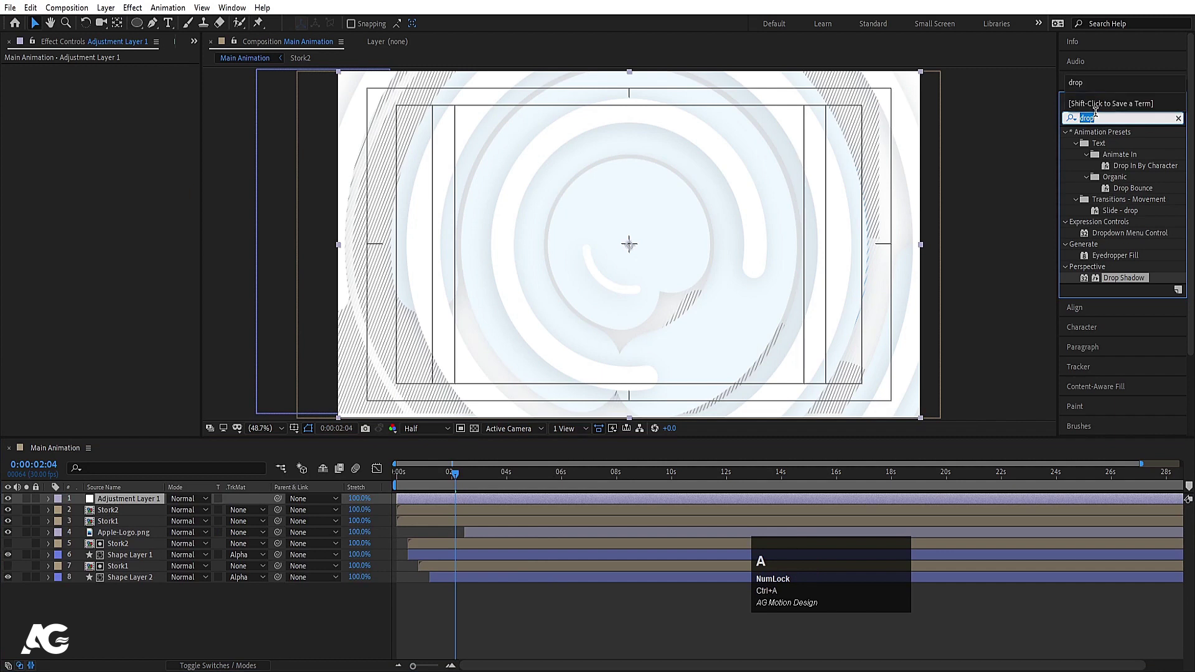
pyautogui.press('c')
pyautogui.write('cc')
pyautogui.press('space')
pyautogui.write('len')
pyautogui.click(1108, 152)
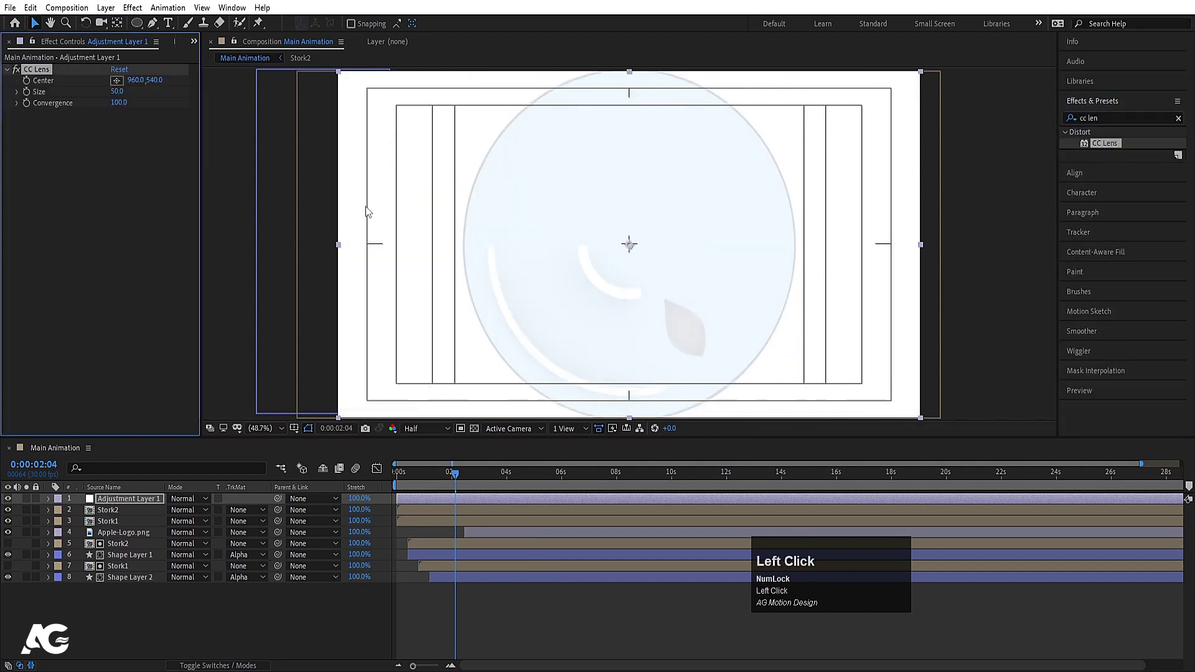
# Step: Preview the animation with CC Lens distorting it at Size 175
pyautogui.press('space')
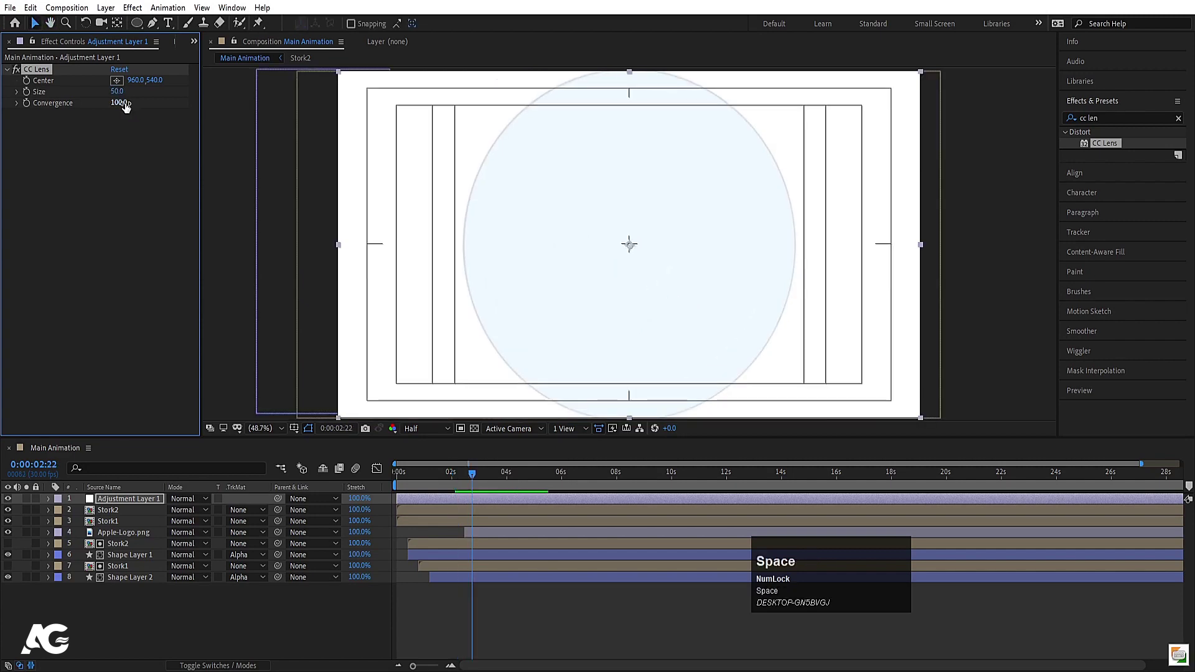
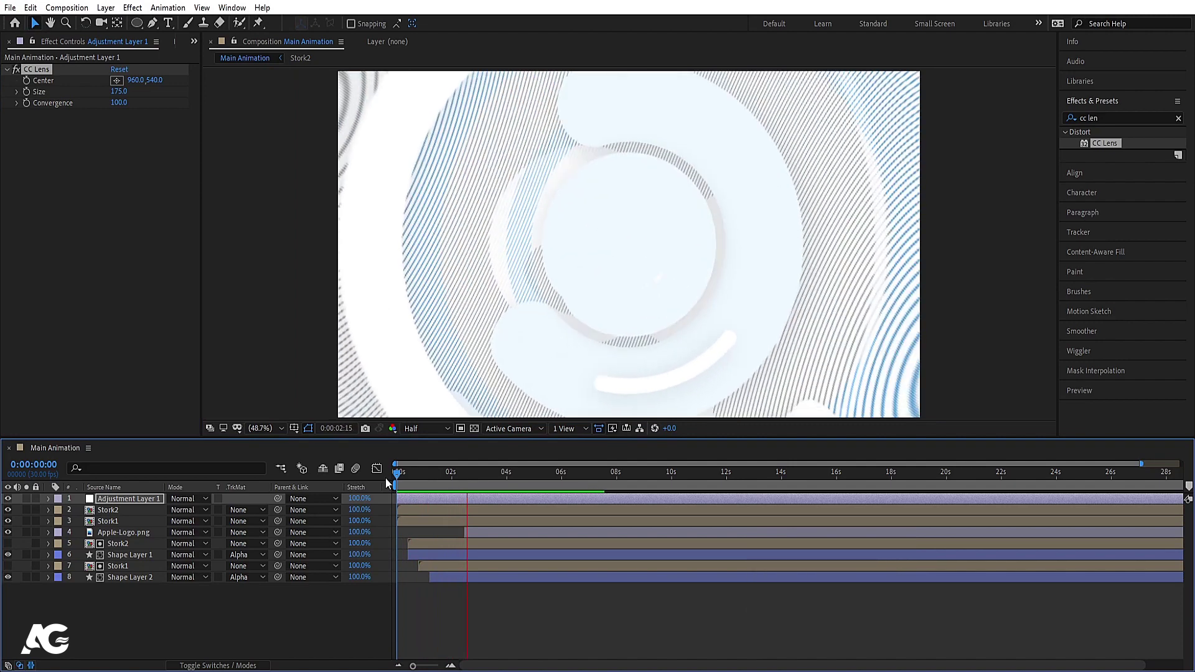
pyautogui.press('space')
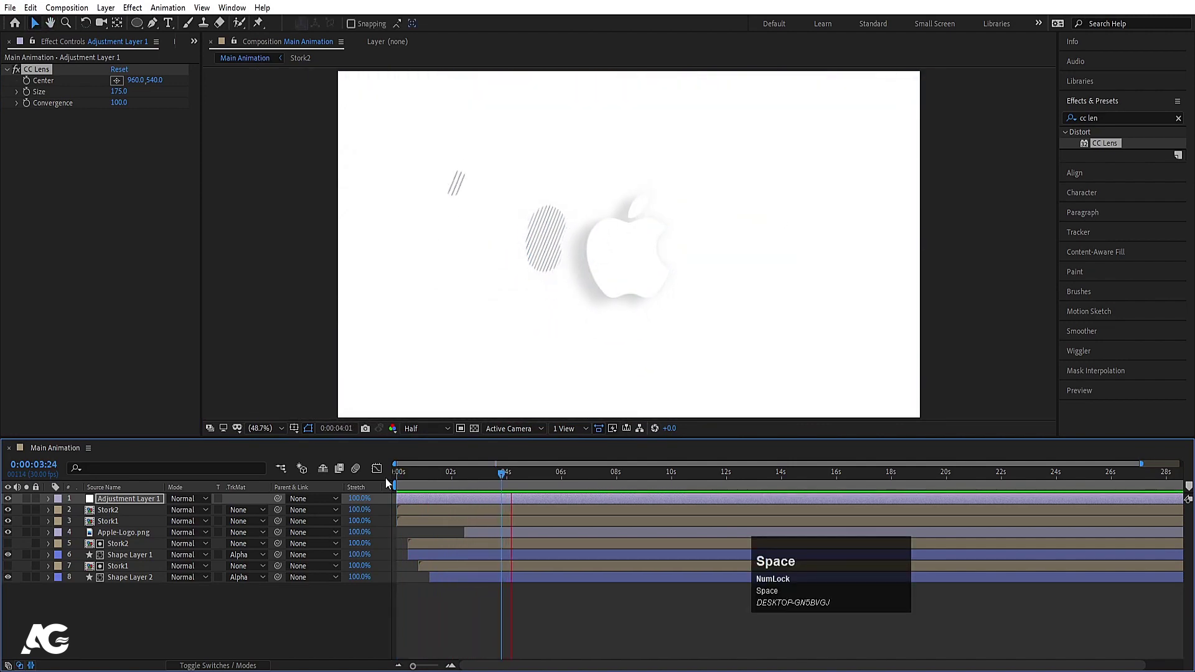
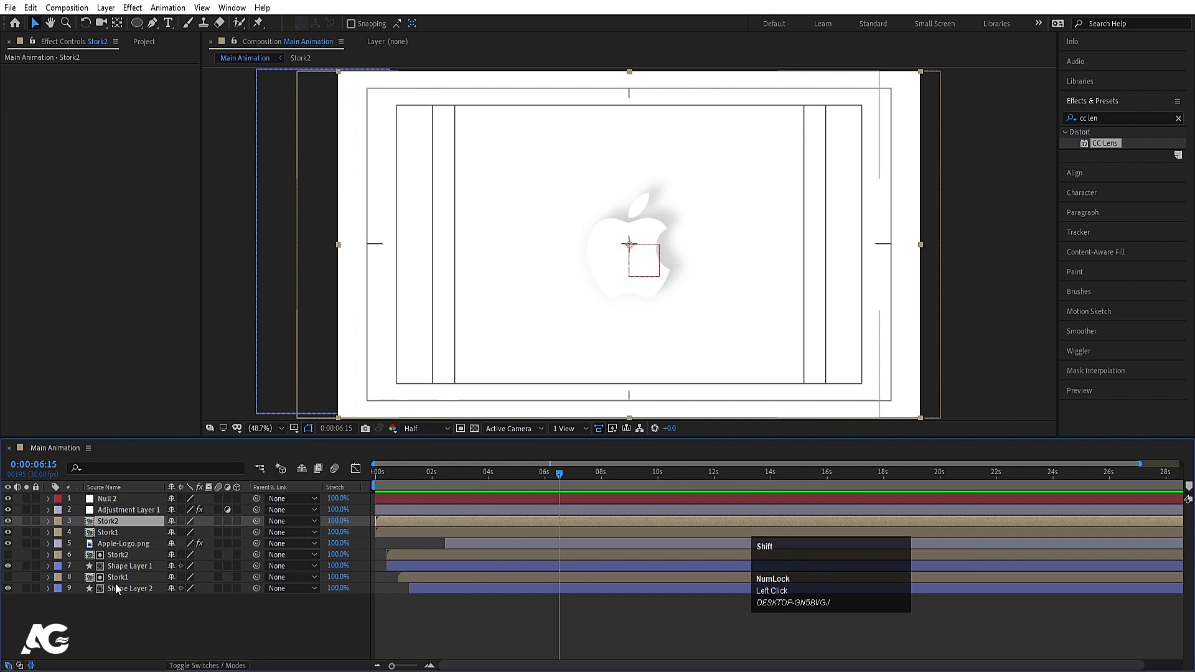
# Step: Parent all Main Animation layers to Null 2 and keyframe its Scale from 100% to about 116%
pyautogui.click(122, 594)
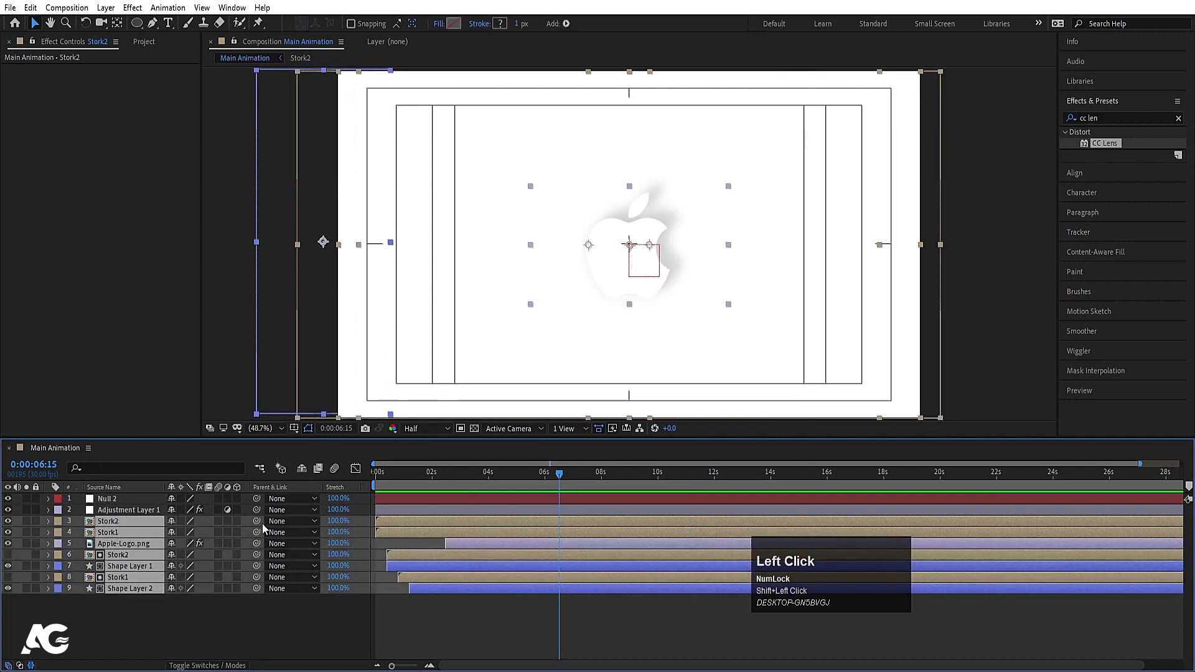
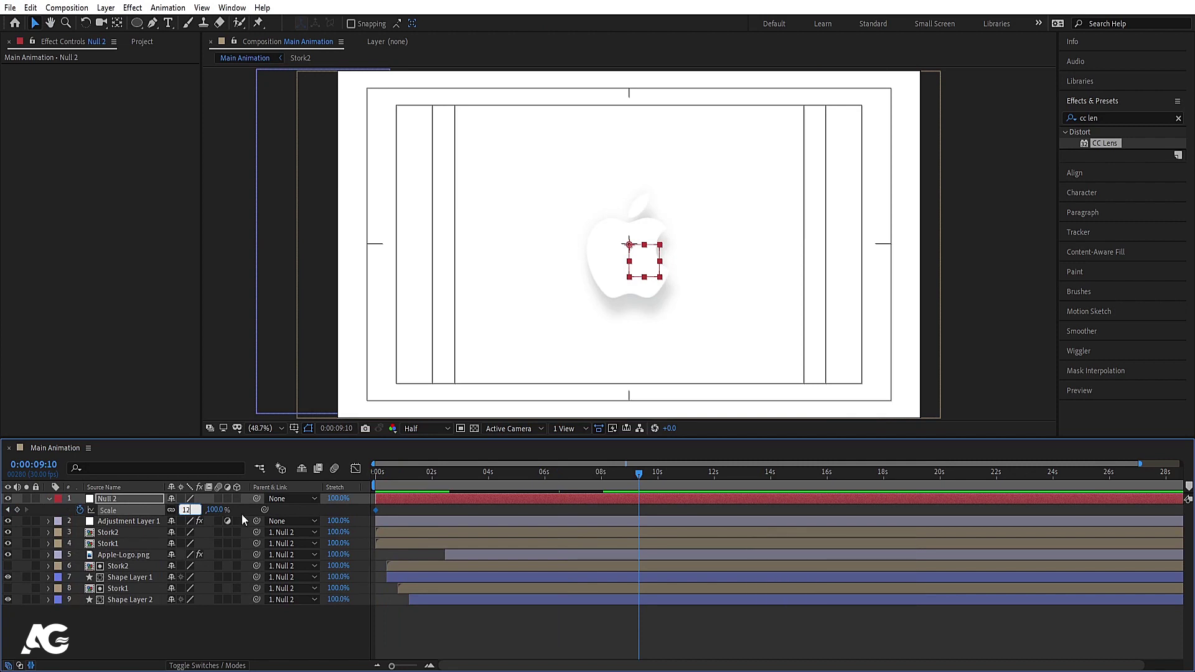
pyautogui.press('Return')
pyautogui.click(427, 480)
pyautogui.press('space')
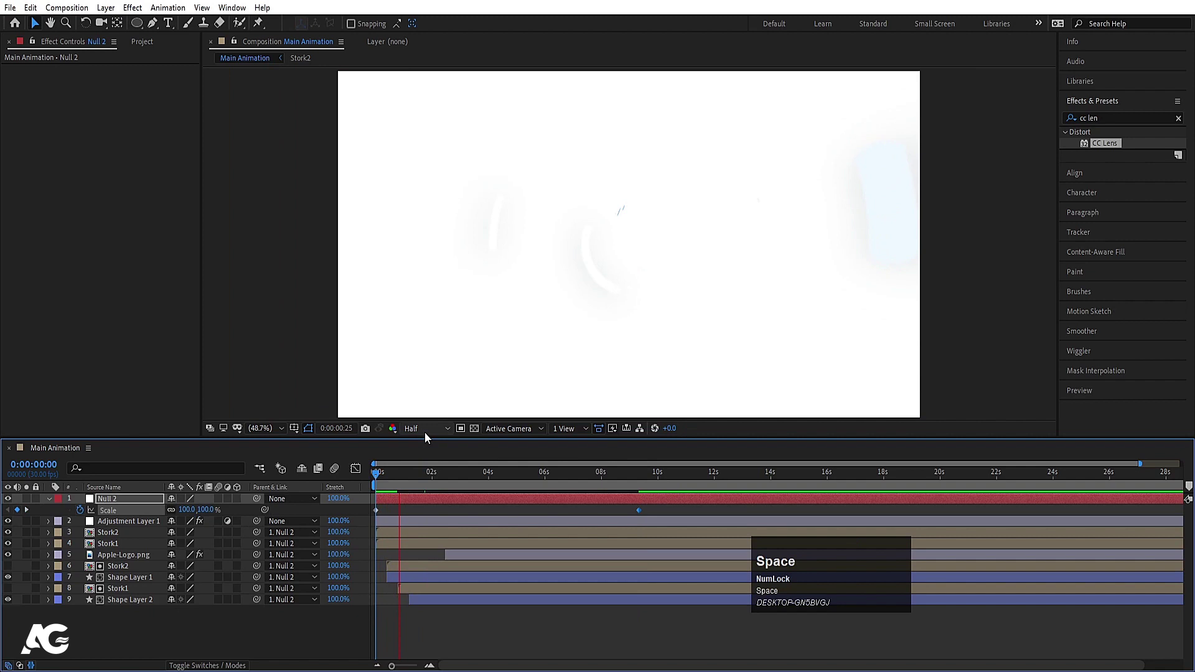
# Step: Preview the slow zoom at Quarter resolution from a couple of timeline positions
pyautogui.click(429, 437)
pyautogui.press('space')
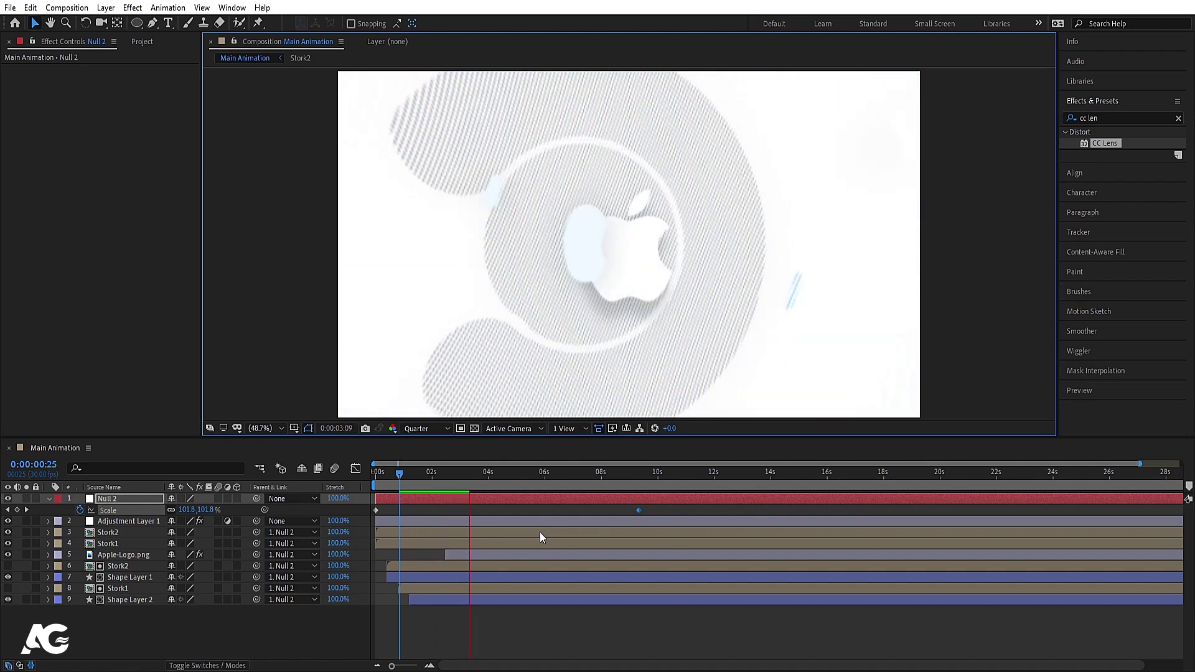
pyautogui.press('space')
pyautogui.click(438, 484)
pyautogui.press('space')
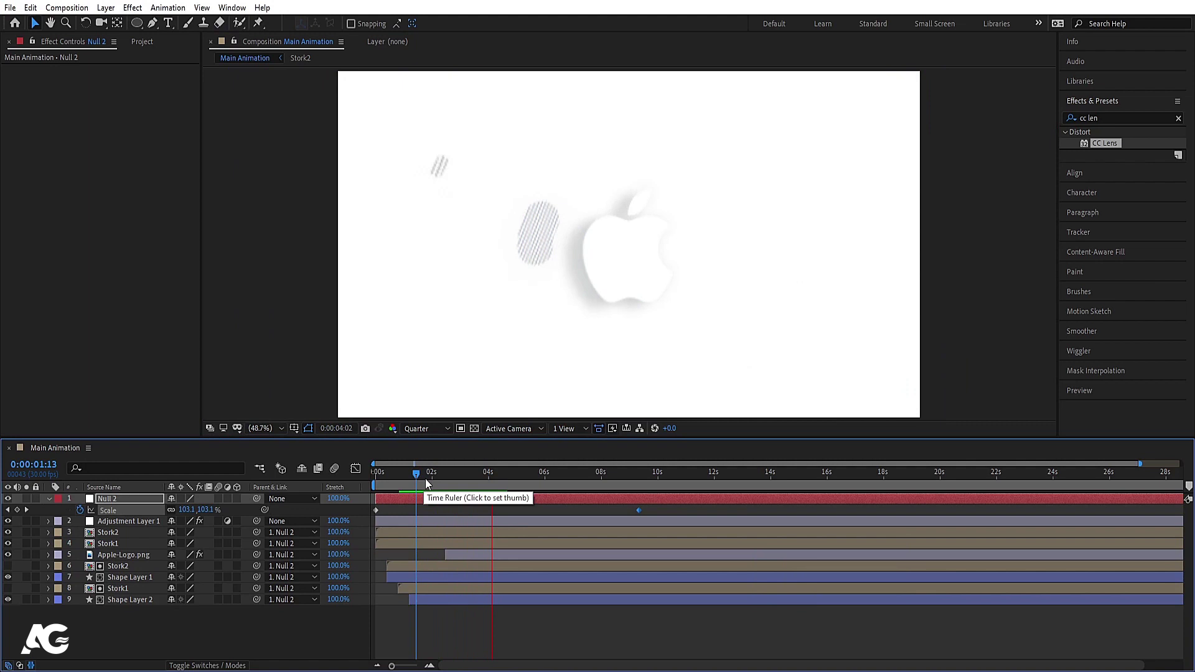
pyautogui.press('space')
# Step: Check the zoom at later moments and trim the work area end near the seven-second mark
pyautogui.click(452, 481)
pyautogui.press('space')
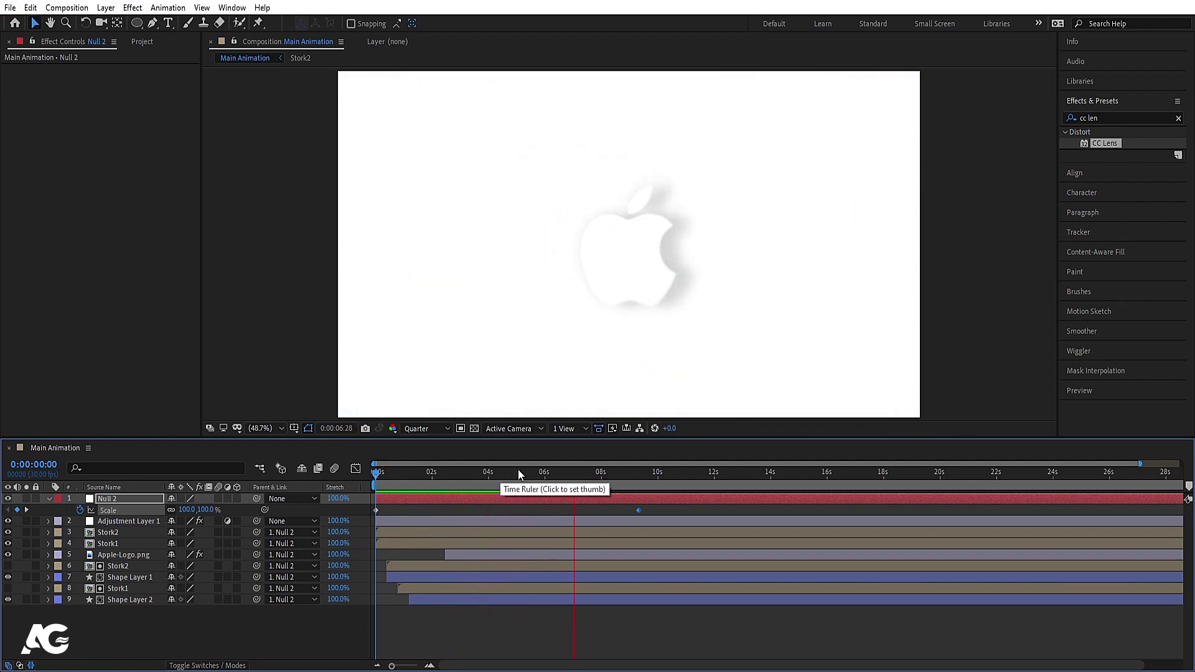
pyautogui.press('space')
pyautogui.press('n')
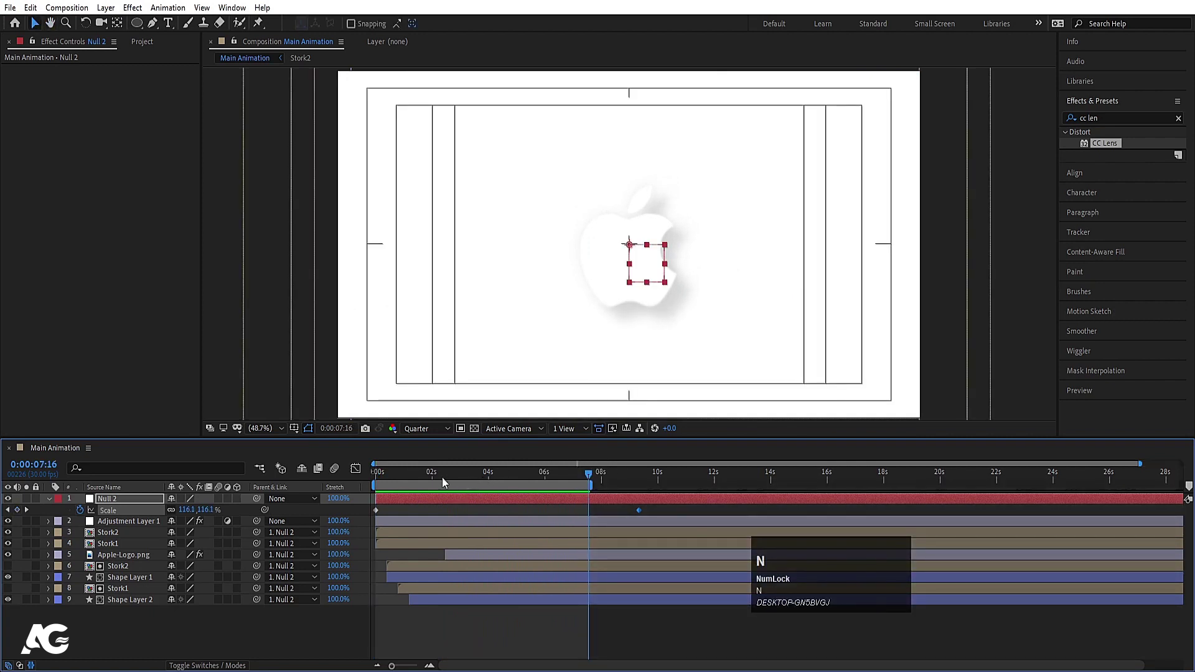
pyautogui.click(443, 436)
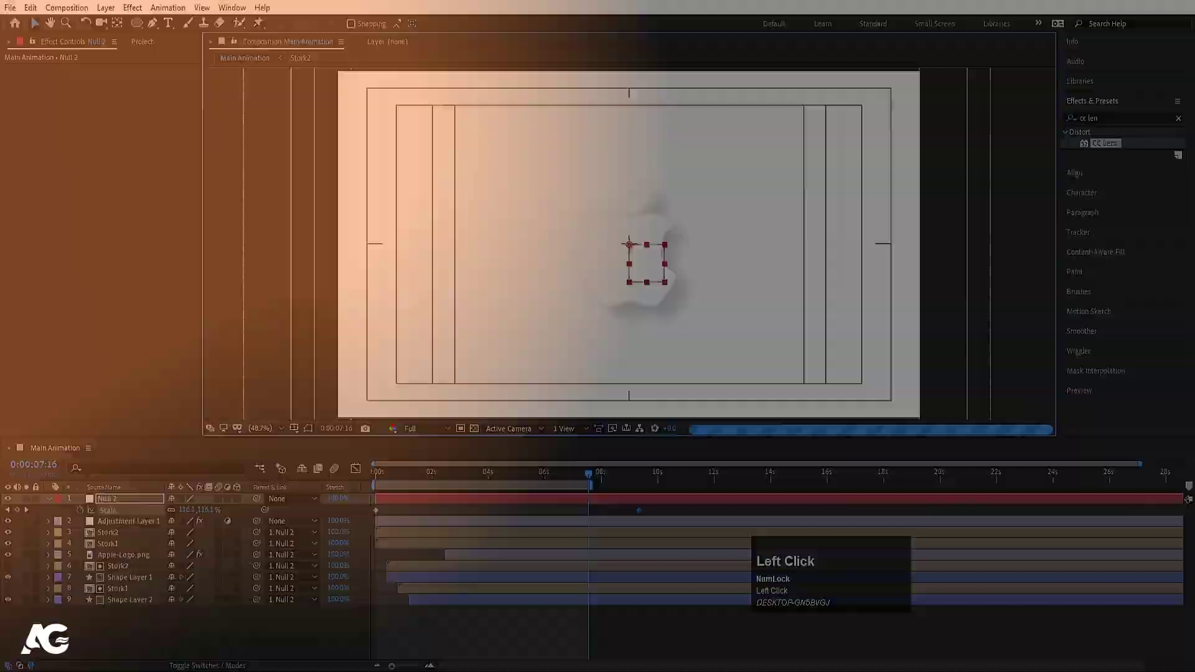